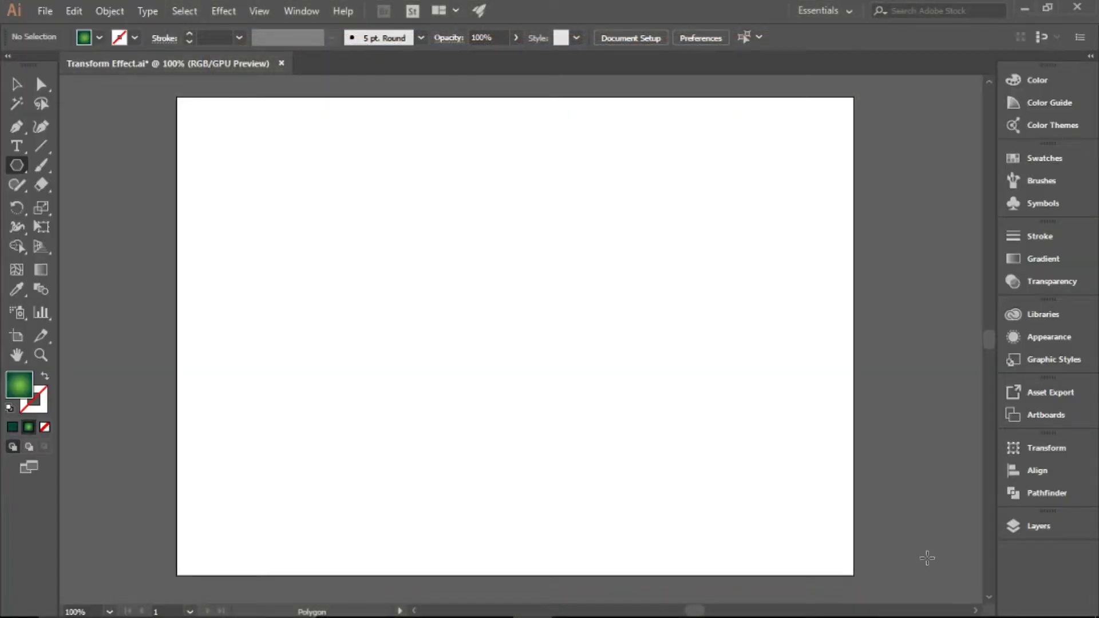
Draw a small green gradient circle with the Ellipse Tool and select it.
{"action": "left_click", "coordinate": [25, 172]}
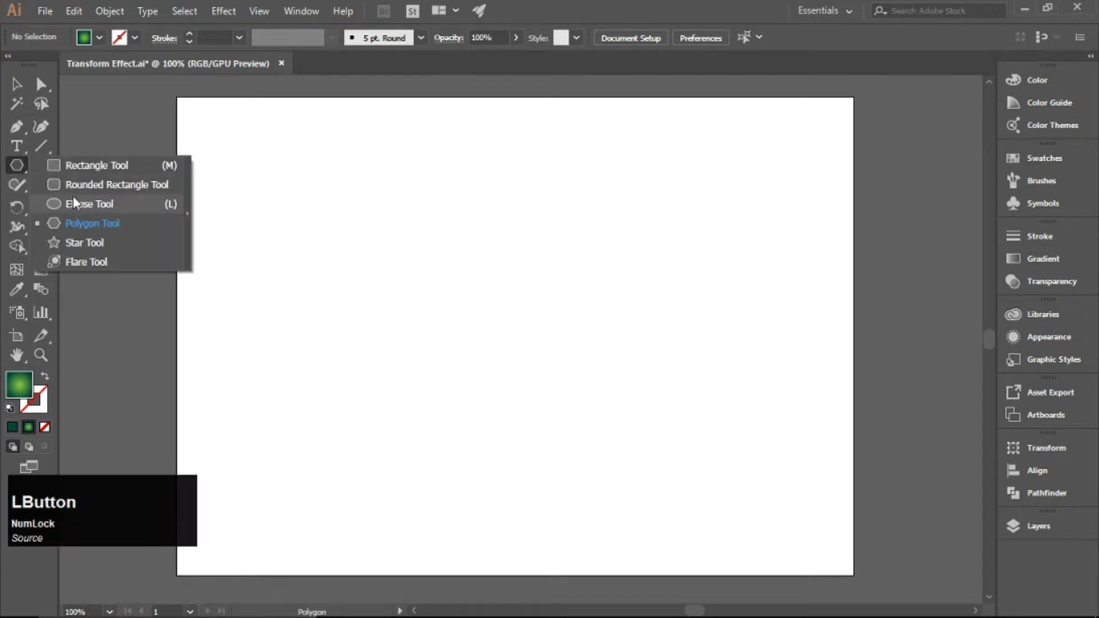
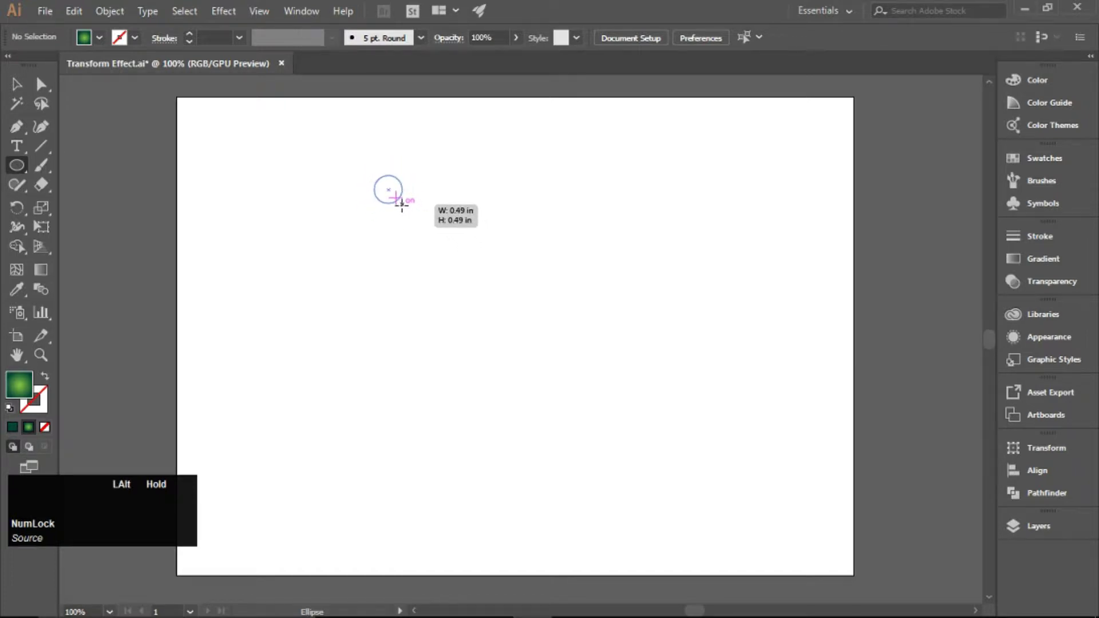
{"action": "left_click", "coordinate": [17, 86]}
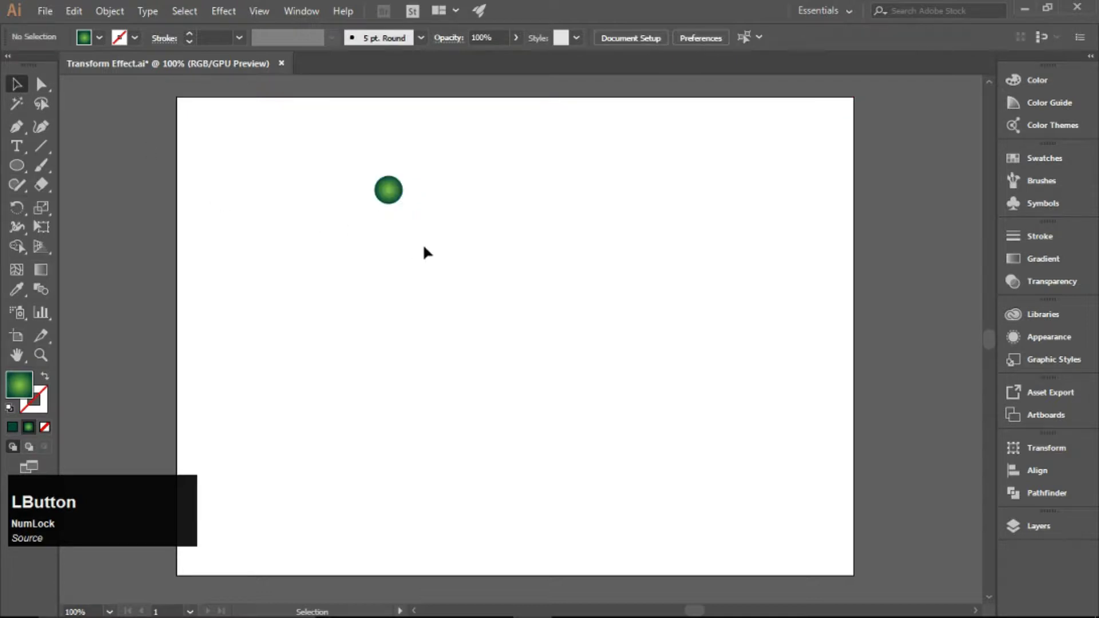
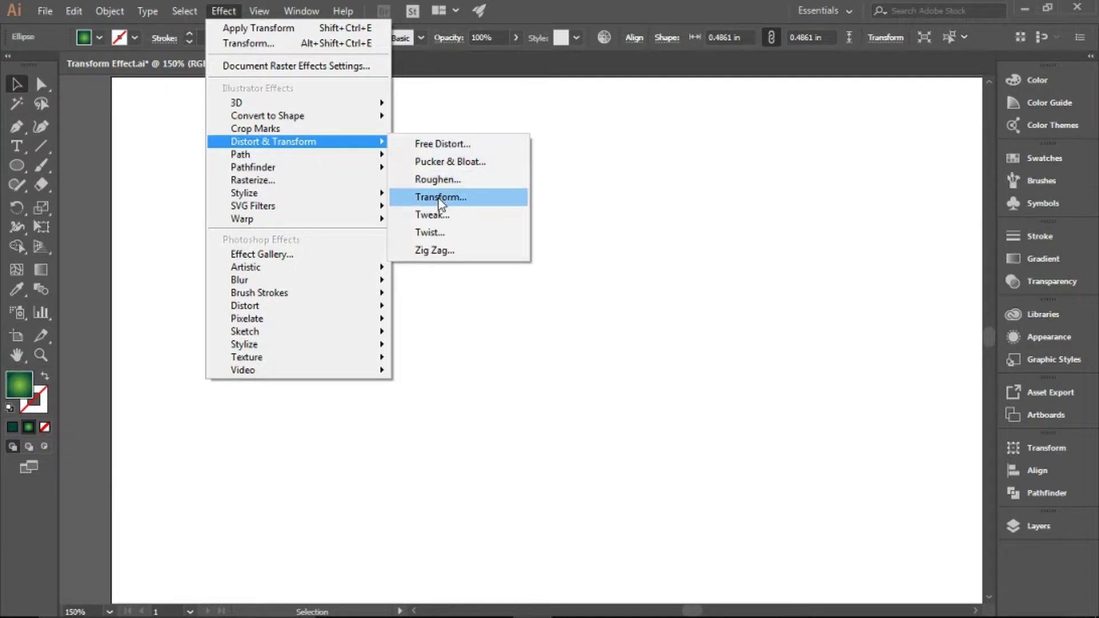
Give the circle a Transform effect with 95% horizontal and vertical scale.
{"action": "left_click", "coordinate": [443, 203]}
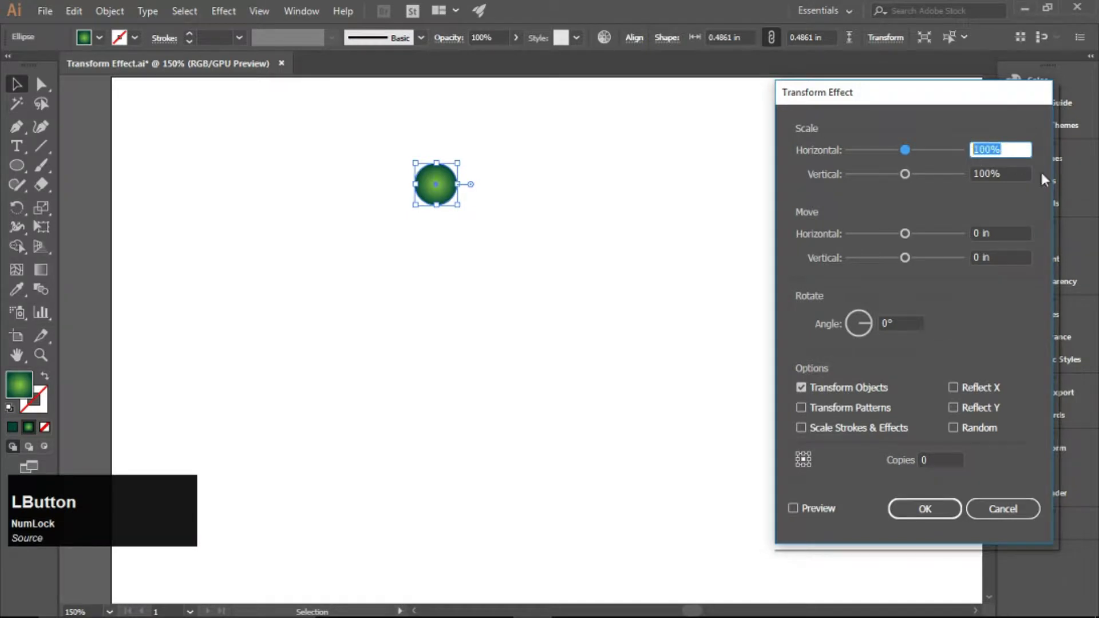
{"action": "key", "text": "KP_9"}
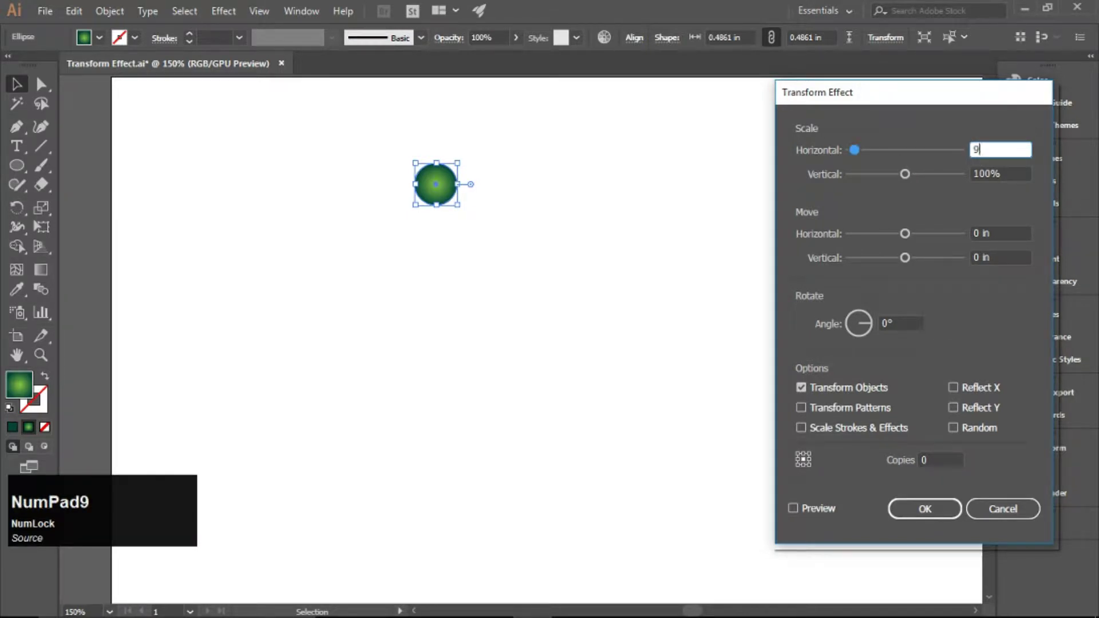
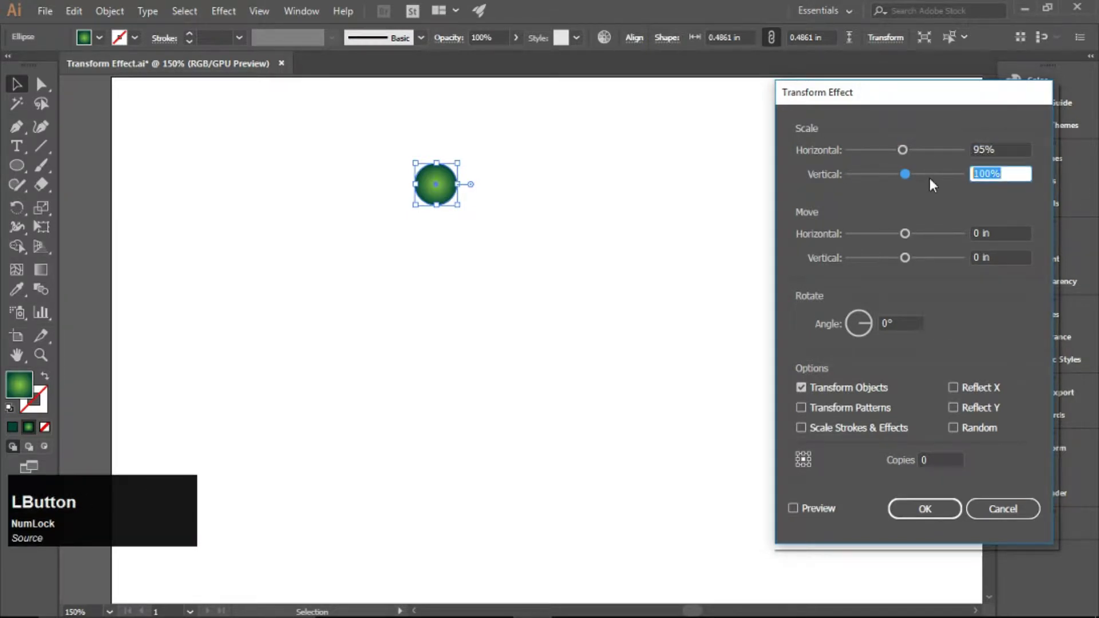
{"action": "key", "text": "KP_9"}
{"action": "key", "text": "KP_2"}
{"action": "key", "text": "BackSpace"}
{"action": "key", "text": "KP_5"}
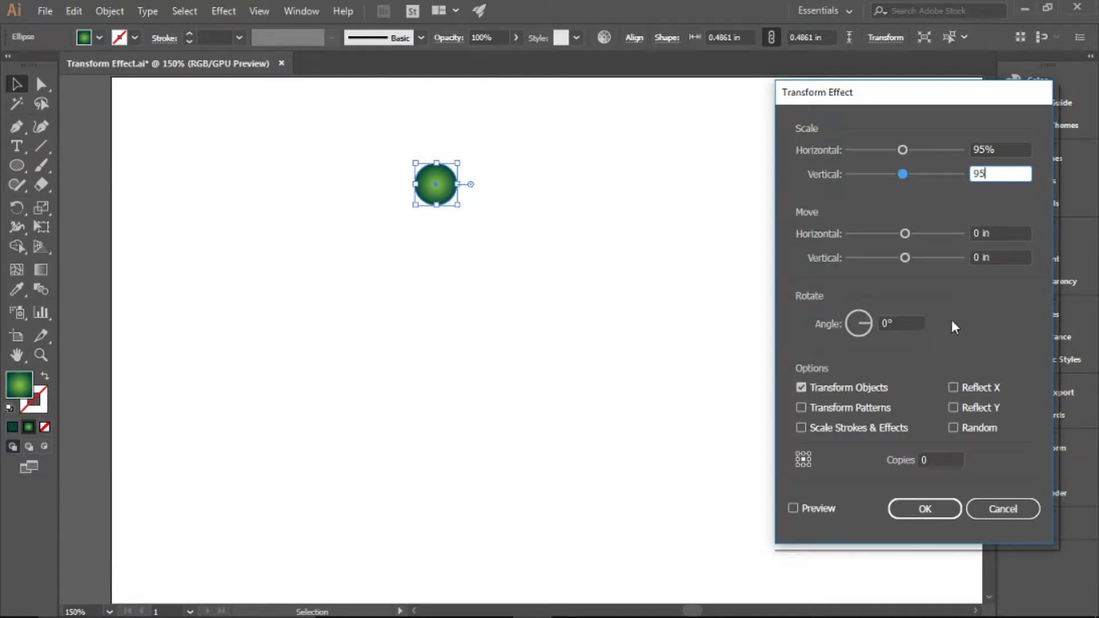
{"action": "left_click", "coordinate": [982, 322]}
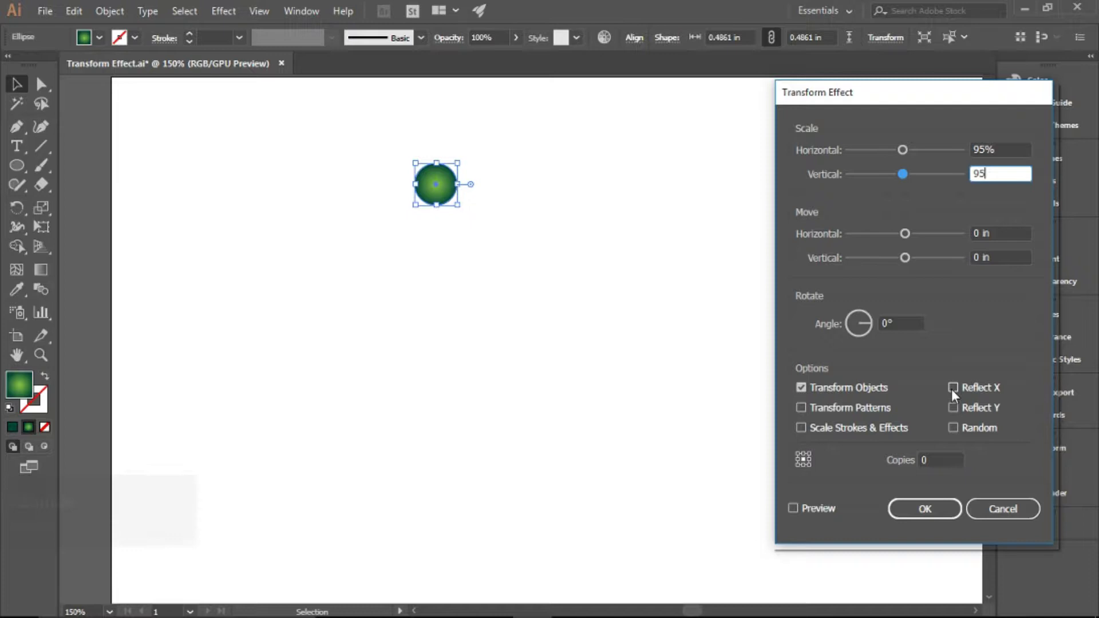
Set the Transform effect to 5 copies with live preview on.
{"action": "left_click", "coordinate": [938, 453]}
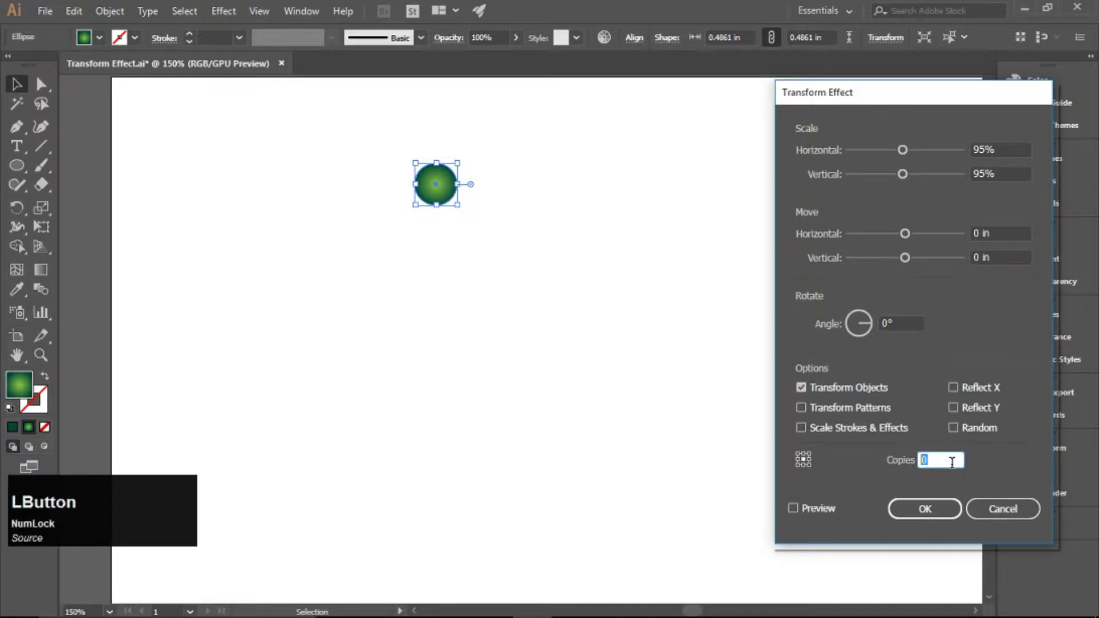
{"action": "key", "text": "KP_5"}
{"action": "left_click", "coordinate": [828, 515]}
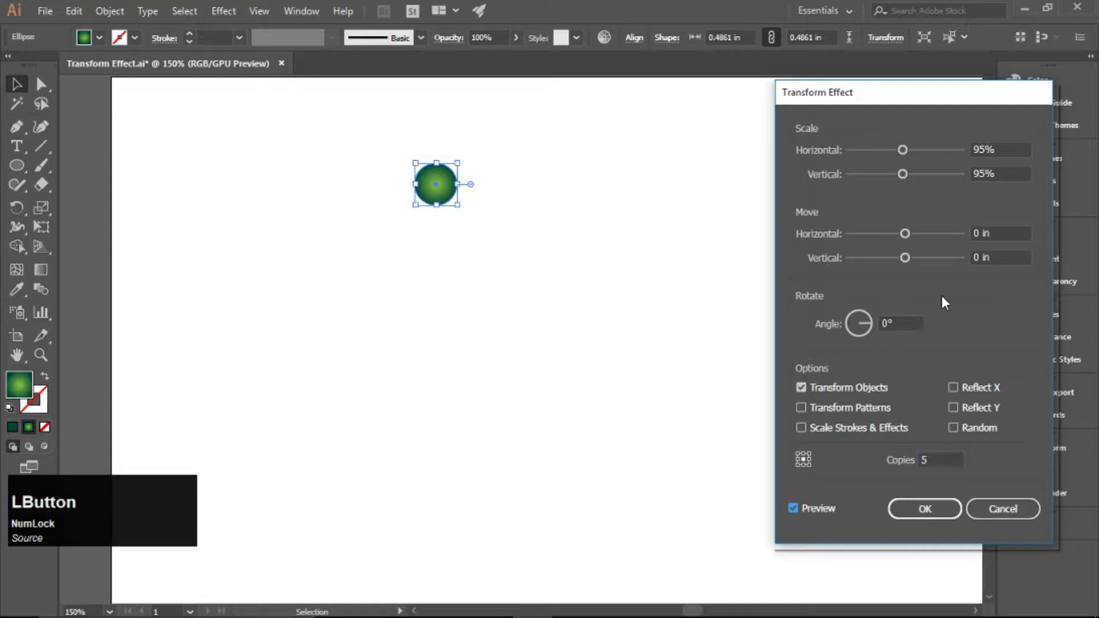
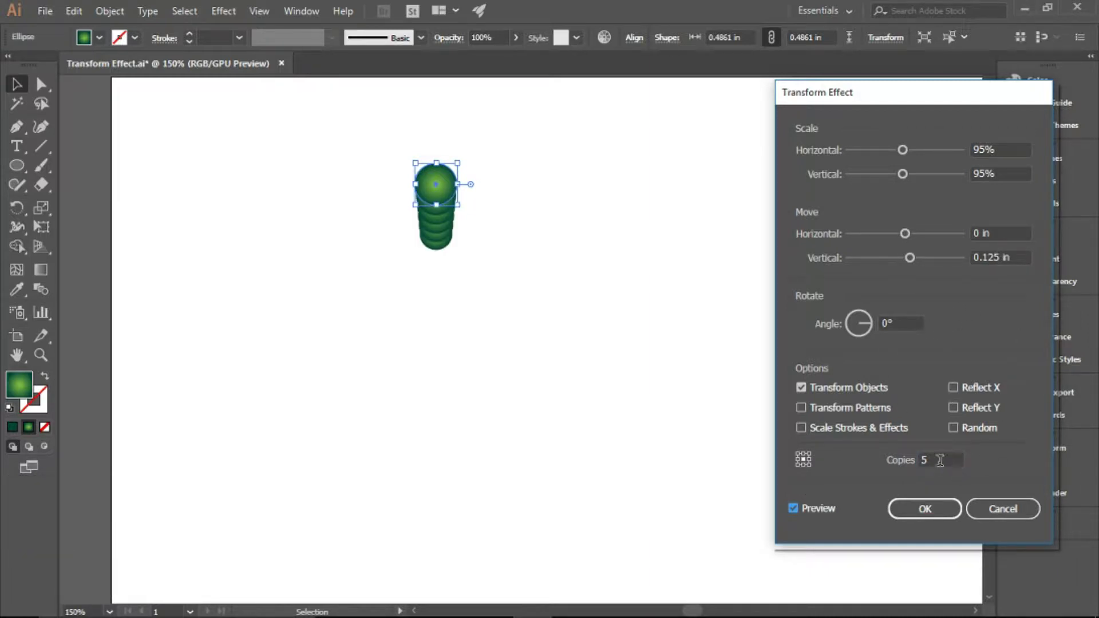
Apply the Transform with 0.6 in vertical move, -28° angle and 43 copies, forming a circle spiral.
{"action": "scroll", "scroll_direction": "up", "scroll_amount": 3}
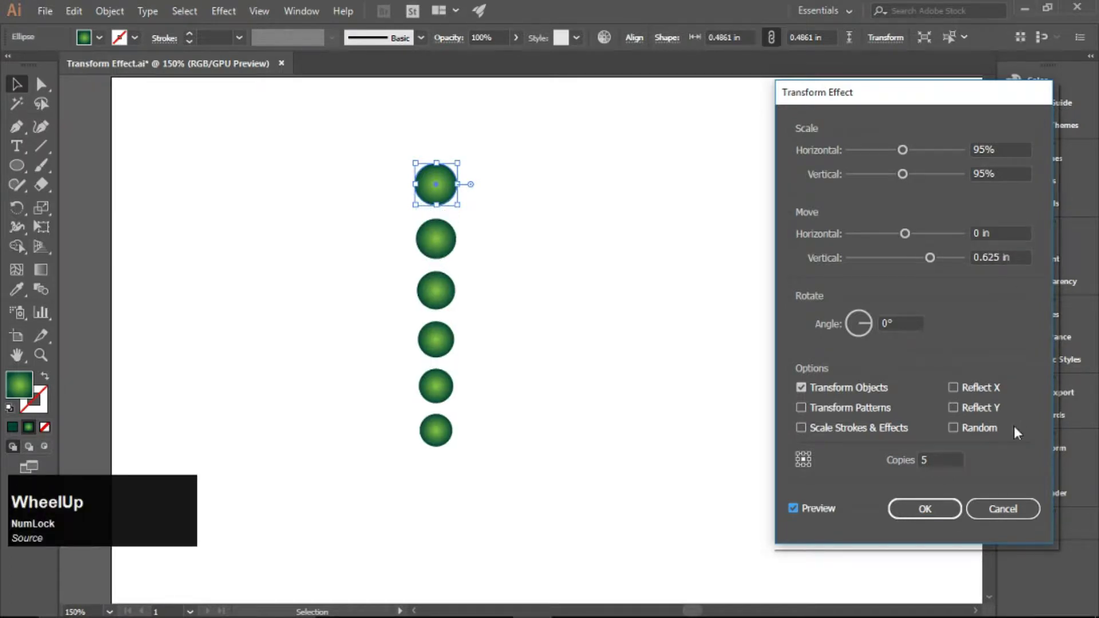
{"action": "scroll", "scroll_direction": "up", "scroll_amount": 3}
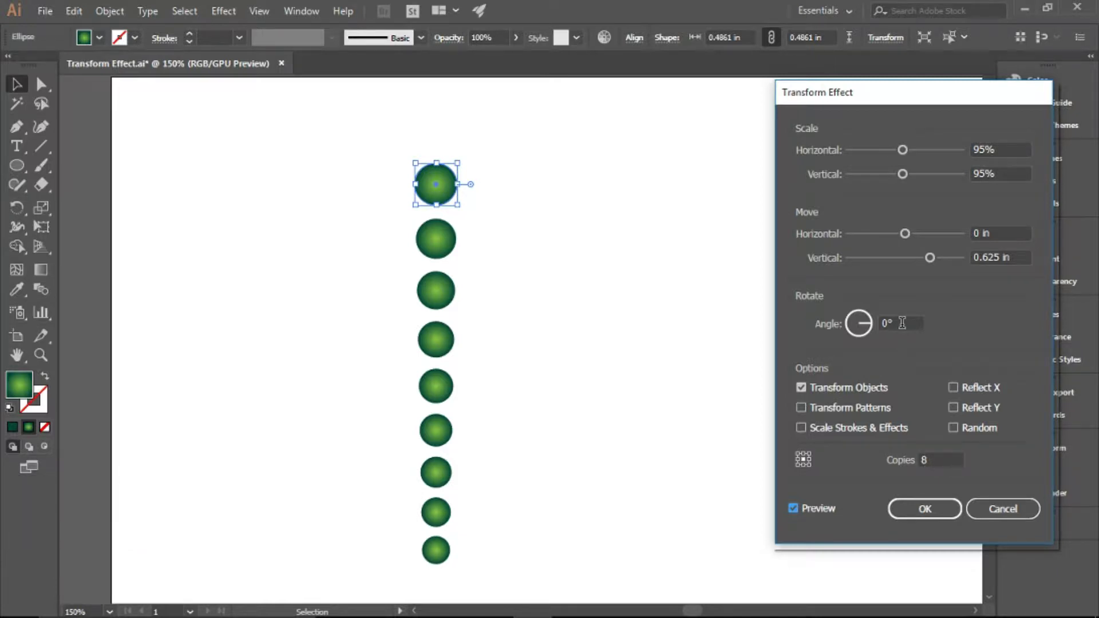
{"action": "left_click", "coordinate": [903, 321]}
{"action": "scroll", "scroll_direction": "down", "scroll_amount": 3}
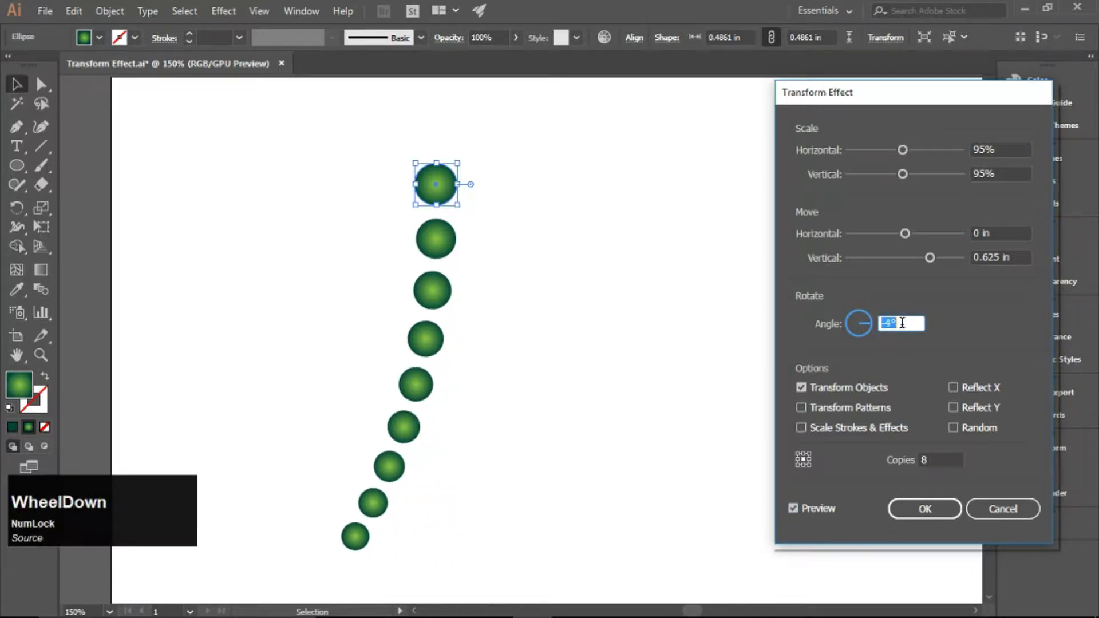
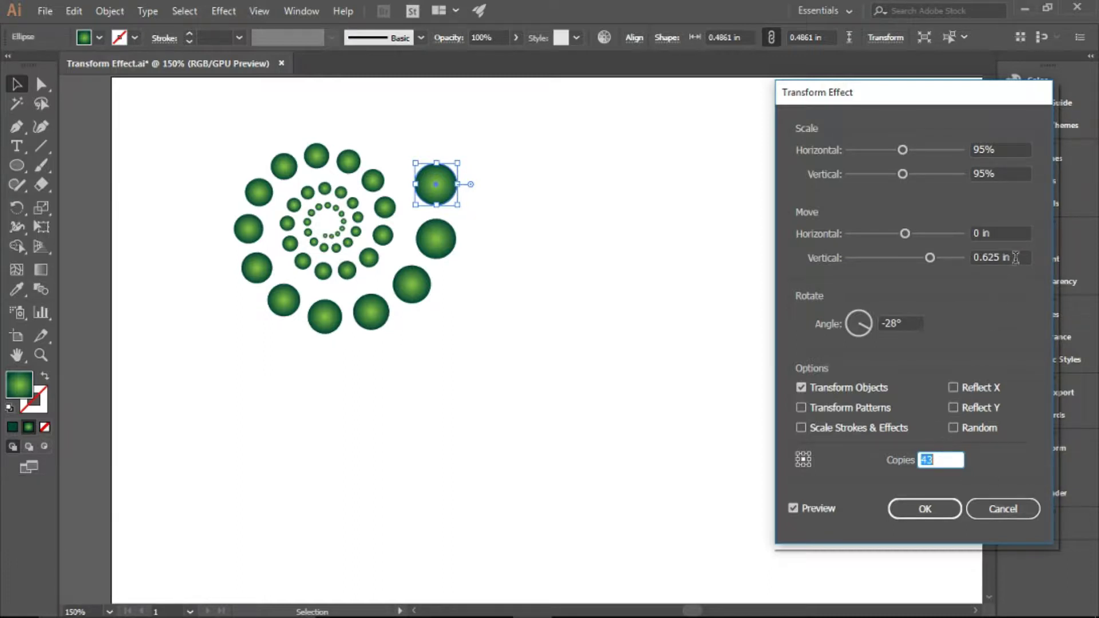
{"action": "scroll", "scroll_direction": "up", "scroll_amount": 3}
{"action": "scroll", "scroll_direction": "down", "scroll_amount": 3}
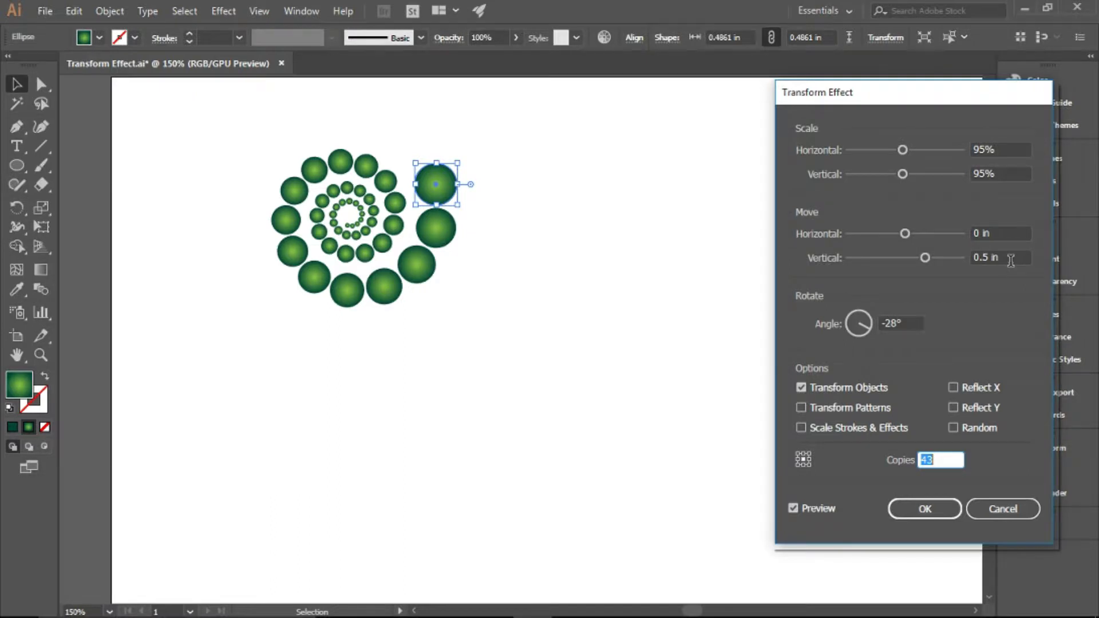
{"action": "scroll", "scroll_direction": "up", "scroll_amount": 3}
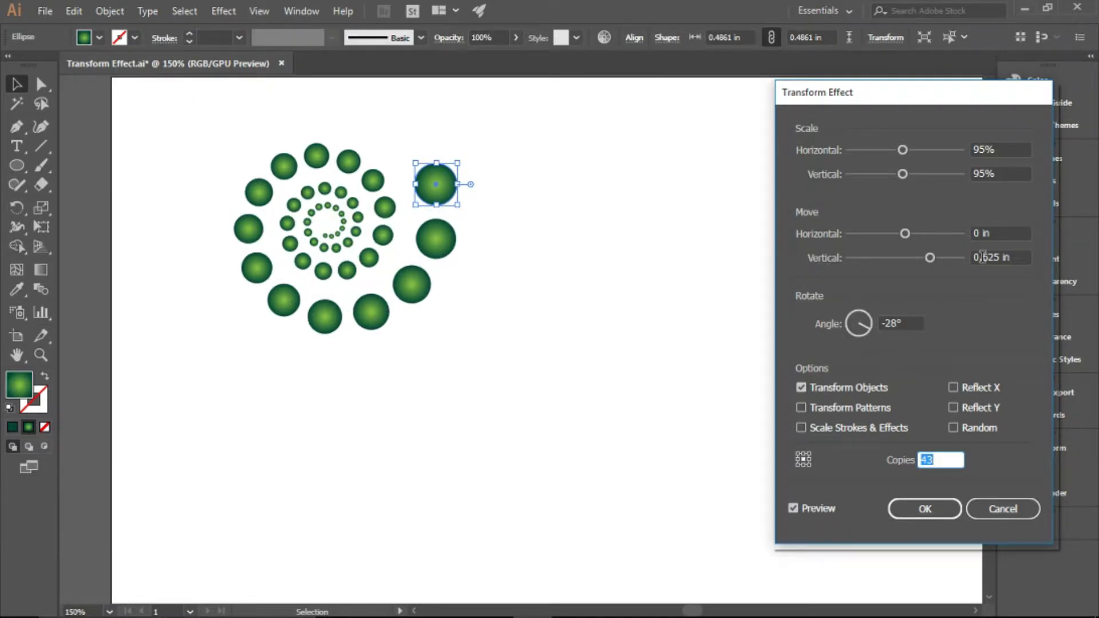
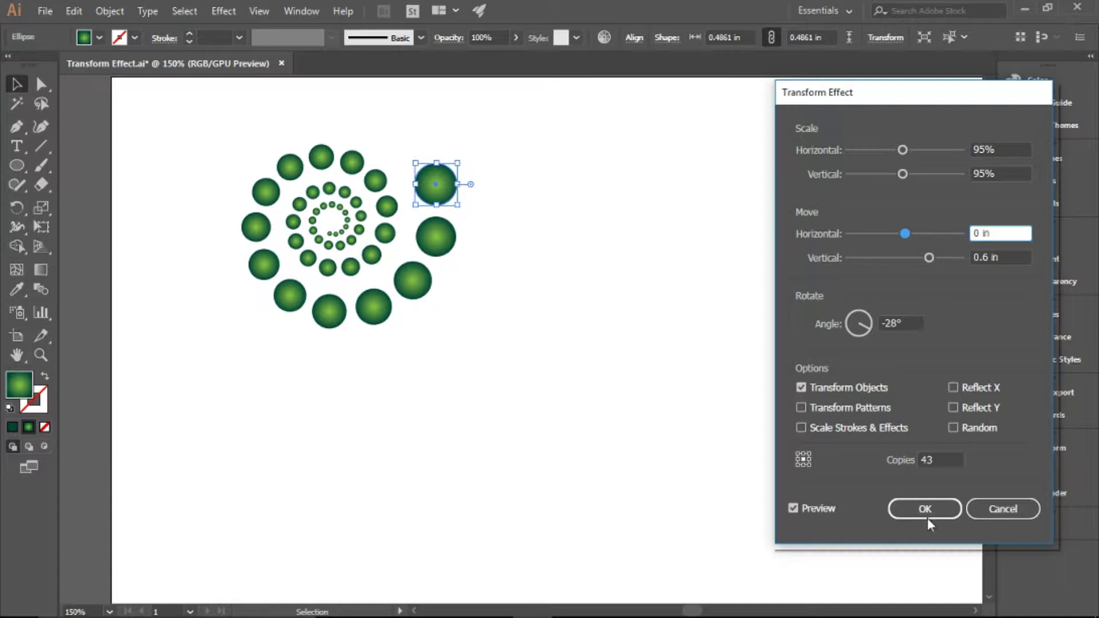
{"action": "left_click", "coordinate": [927, 512]}
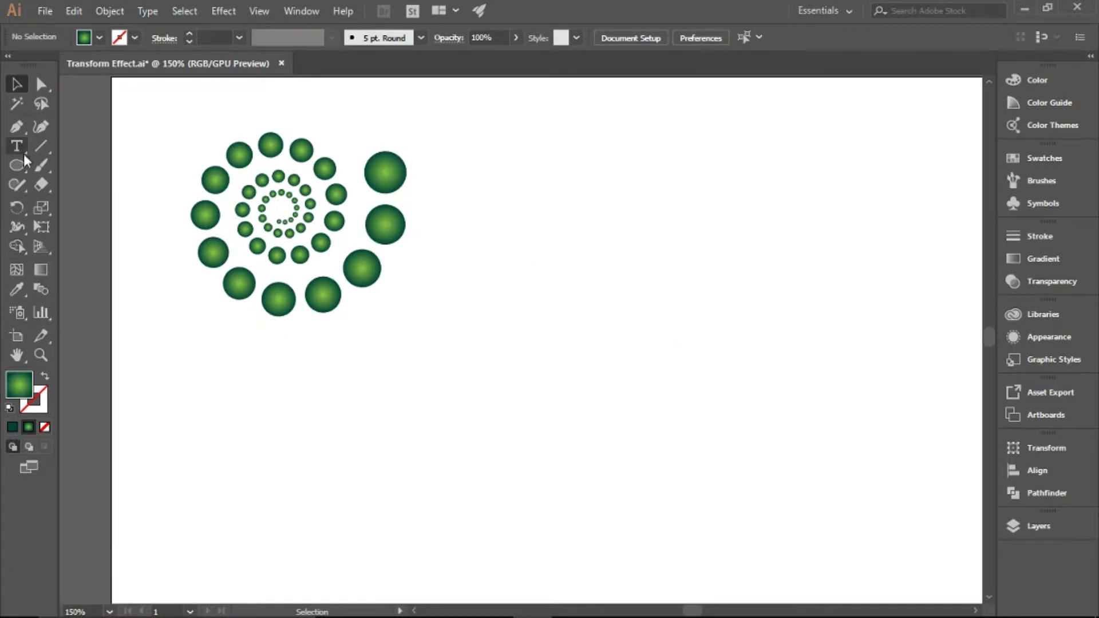
Draw a second, smaller gradient circle to the right of the spiral.
{"action": "left_click", "coordinate": [24, 170]}
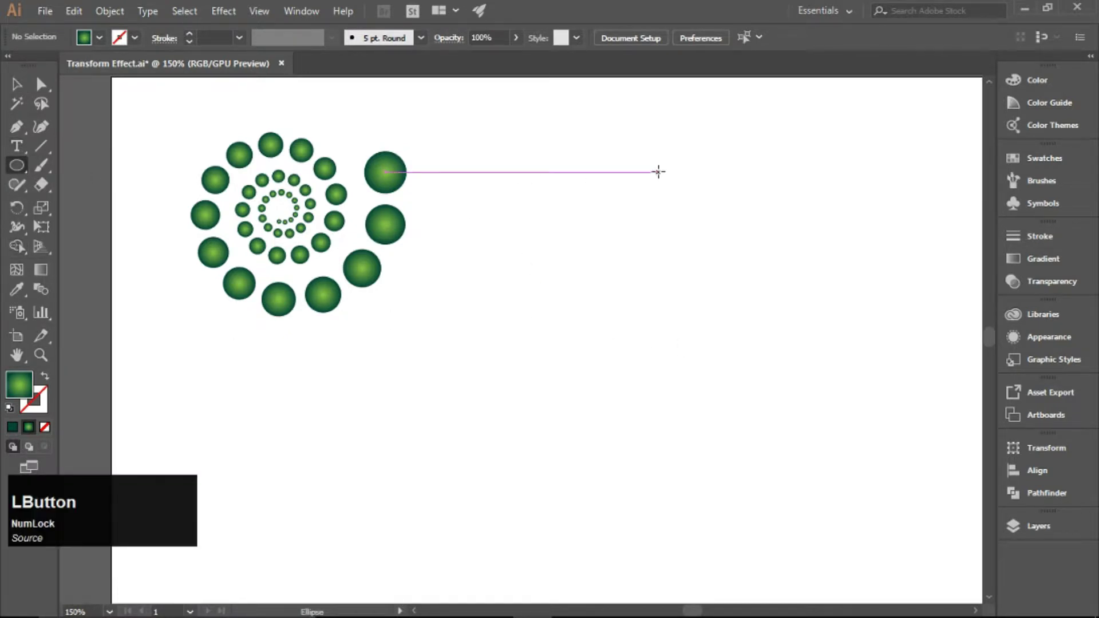
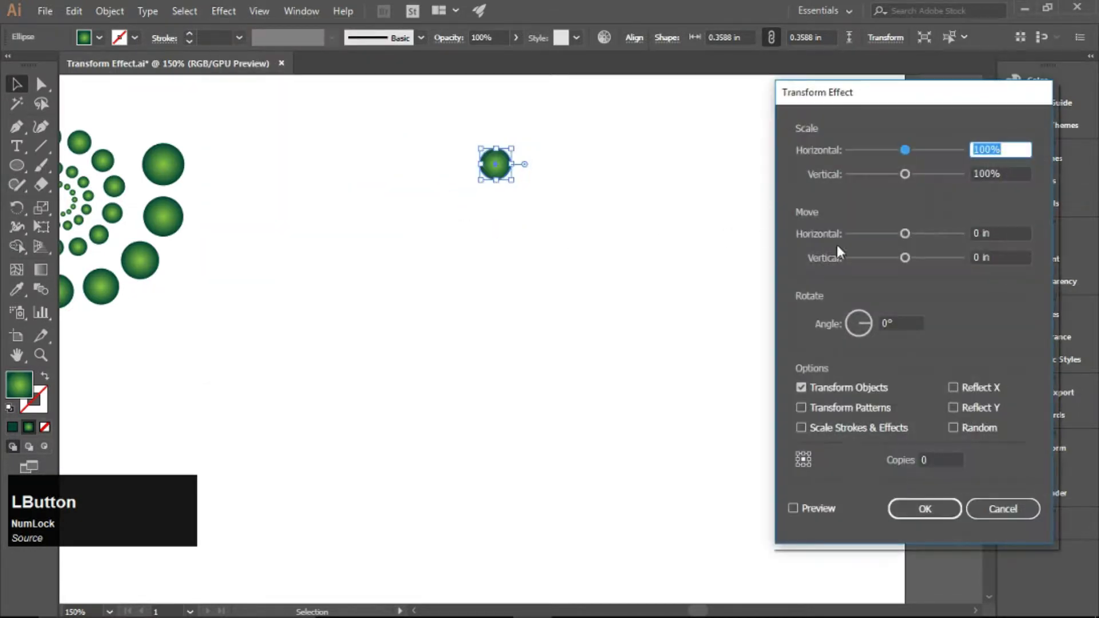
Repeat the circle into a closed ring with a Transform of 16 copies at about -21°.
{"action": "left_click", "coordinate": [825, 520]}
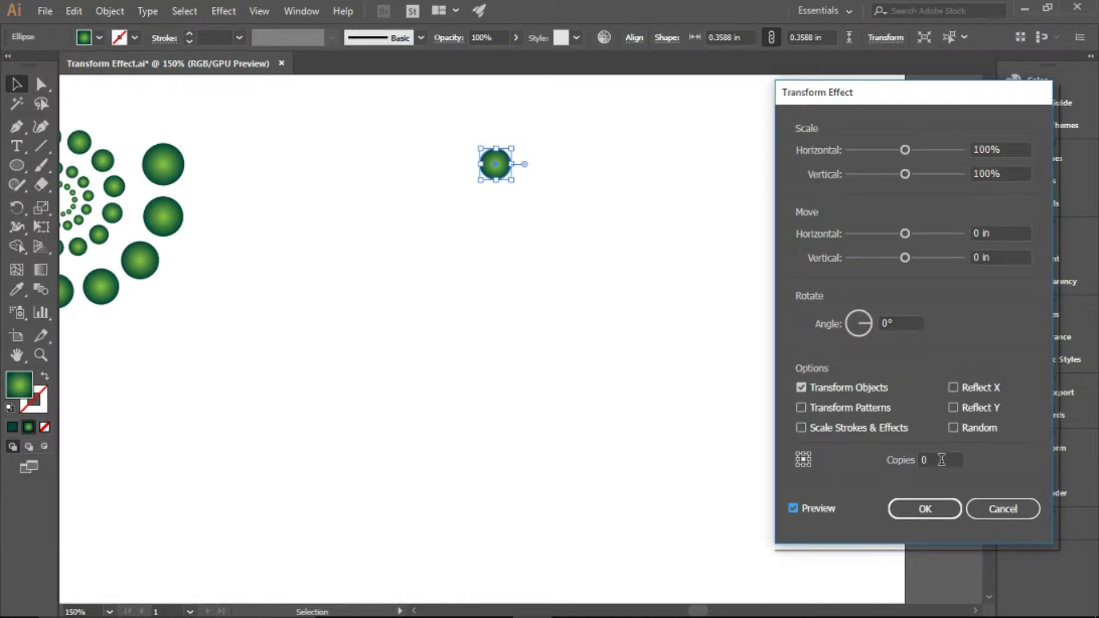
{"action": "scroll", "scroll_direction": "up", "scroll_amount": 3}
{"action": "scroll", "scroll_direction": "up", "scroll_amount": 3}
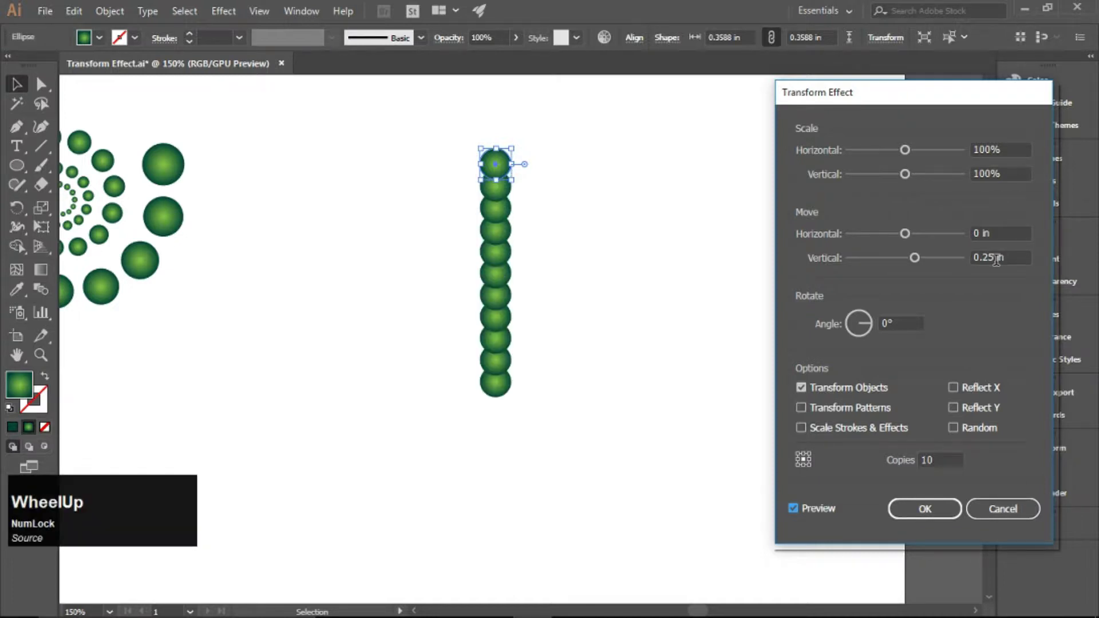
{"action": "scroll", "scroll_direction": "up", "scroll_amount": 3}
{"action": "scroll", "scroll_direction": "down", "scroll_amount": 3}
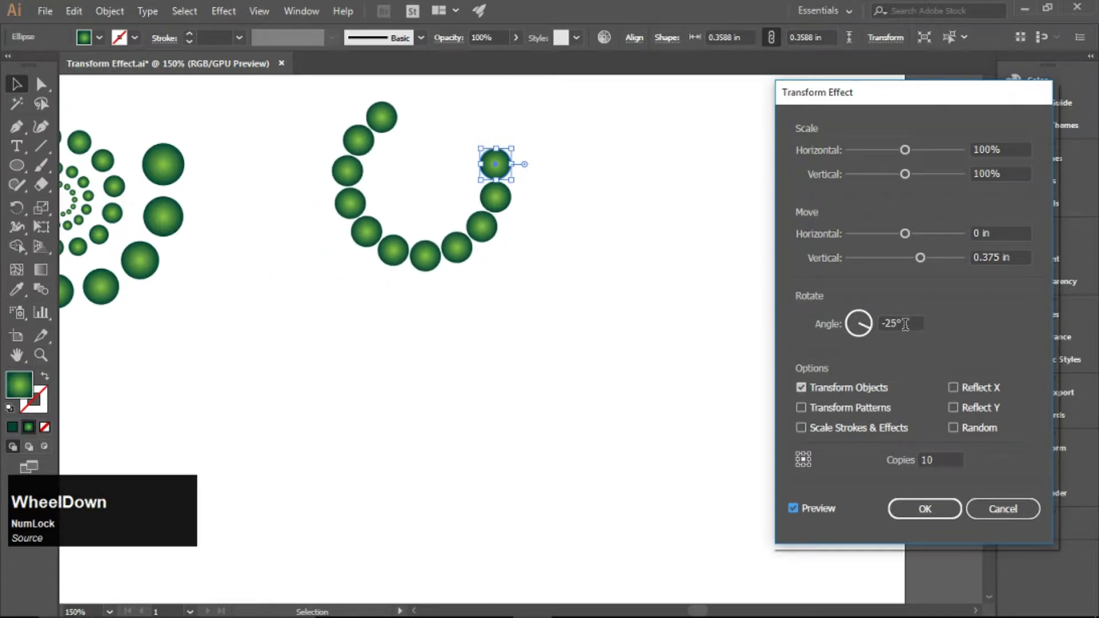
{"action": "scroll", "scroll_direction": "up", "scroll_amount": 3}
{"action": "scroll", "scroll_direction": "up", "scroll_amount": 3}
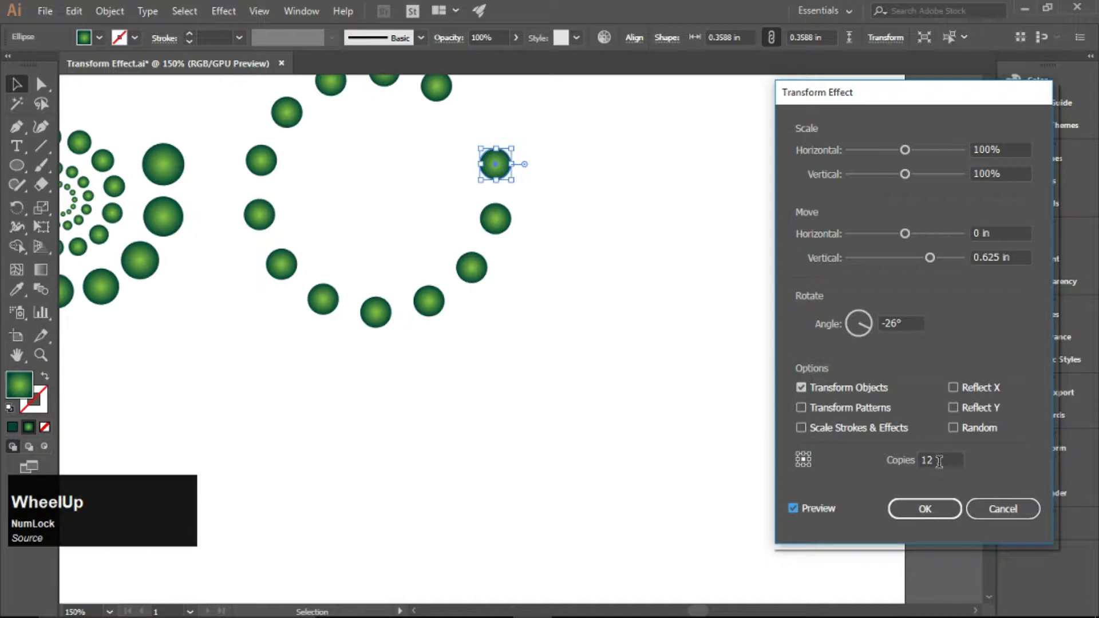
{"action": "scroll", "scroll_direction": "down", "scroll_amount": 3}
{"action": "scroll", "scroll_direction": "down", "scroll_amount": 3}
{"action": "scroll", "scroll_direction": "up", "scroll_amount": 3}
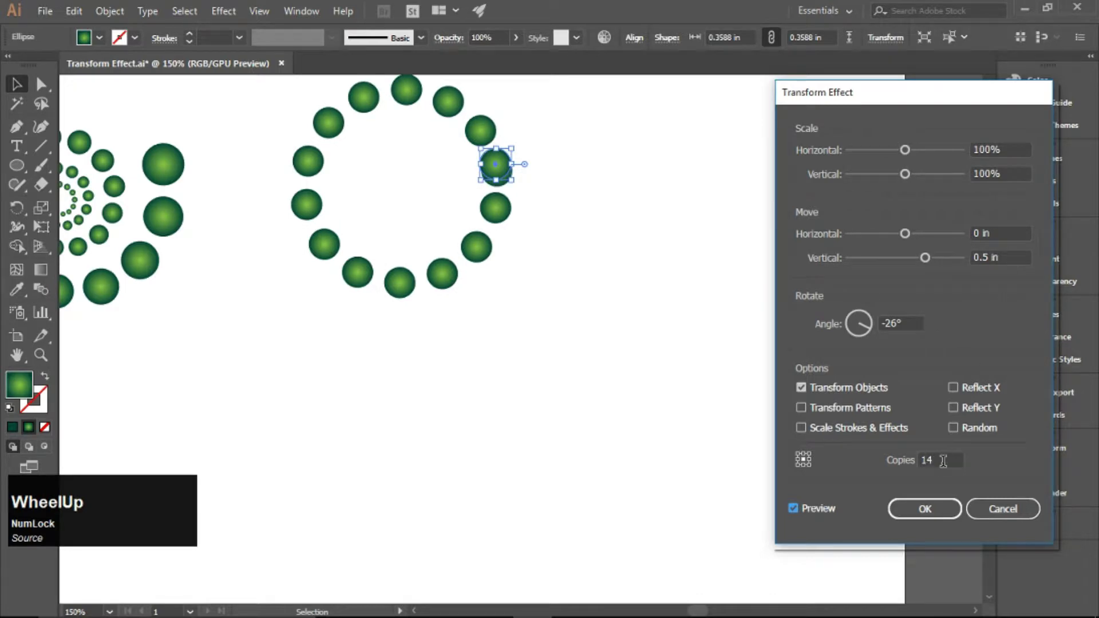
{"action": "scroll", "scroll_direction": "up", "scroll_amount": 3}
{"action": "scroll", "scroll_direction": "up", "scroll_amount": 3}
{"action": "scroll", "scroll_direction": "up", "scroll_amount": 3}
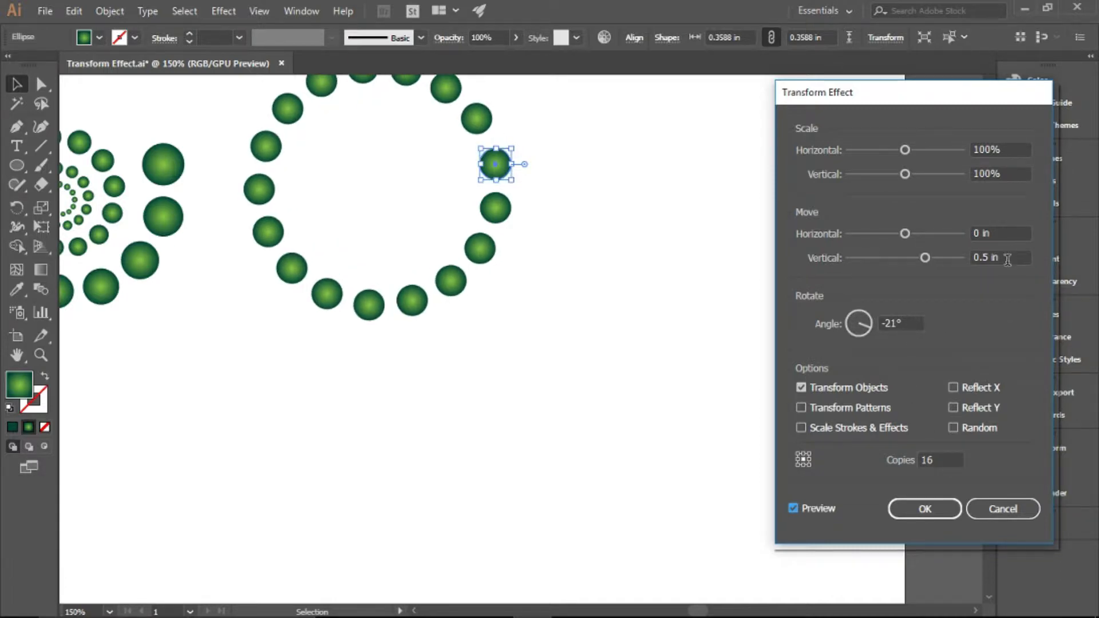
{"action": "scroll", "scroll_direction": "down", "scroll_amount": 3}
{"action": "scroll", "scroll_direction": "up", "scroll_amount": 3}
{"action": "scroll", "scroll_direction": "down", "scroll_amount": 3}
{"action": "left_click", "coordinate": [925, 512]}
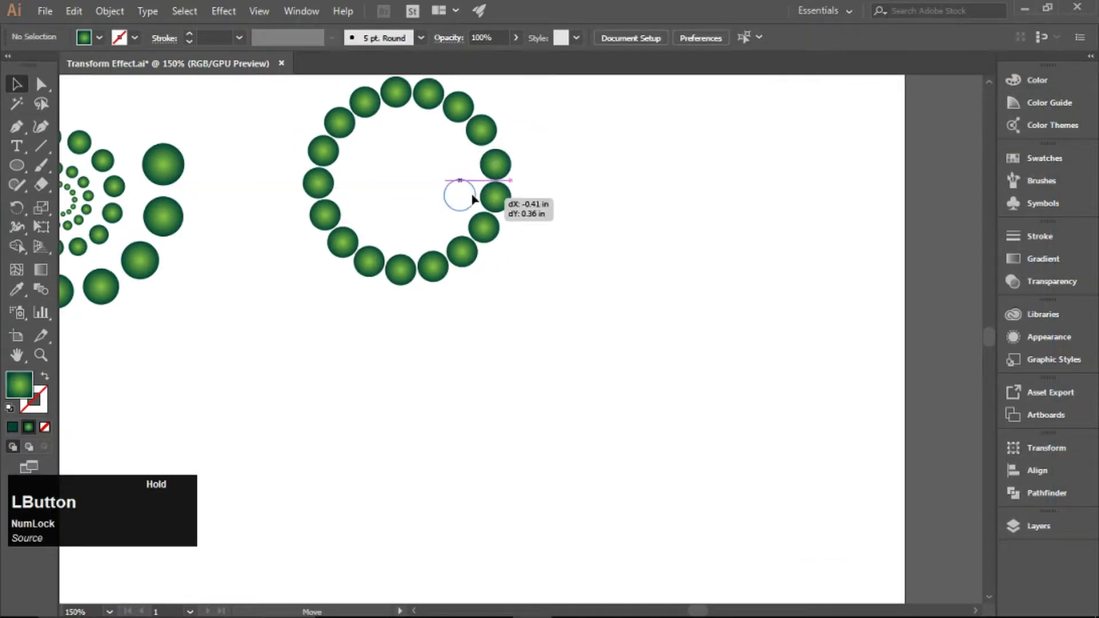
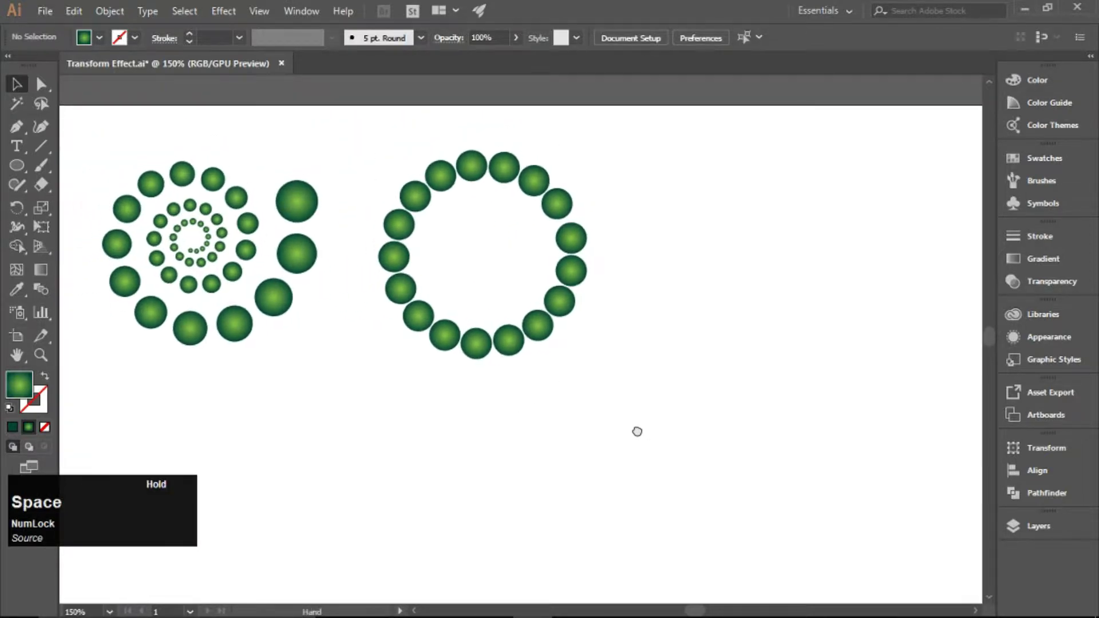
Draw a small green gradient star to the right of the ring of circles.
{"action": "key", "text": "space"}
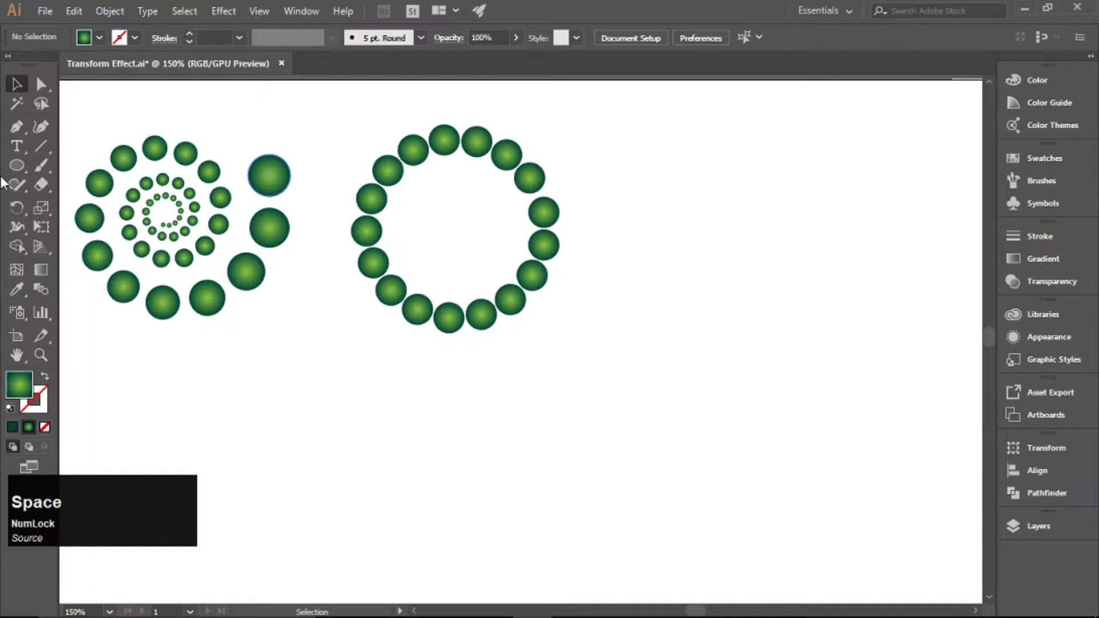
{"action": "left_click", "coordinate": [21, 170]}
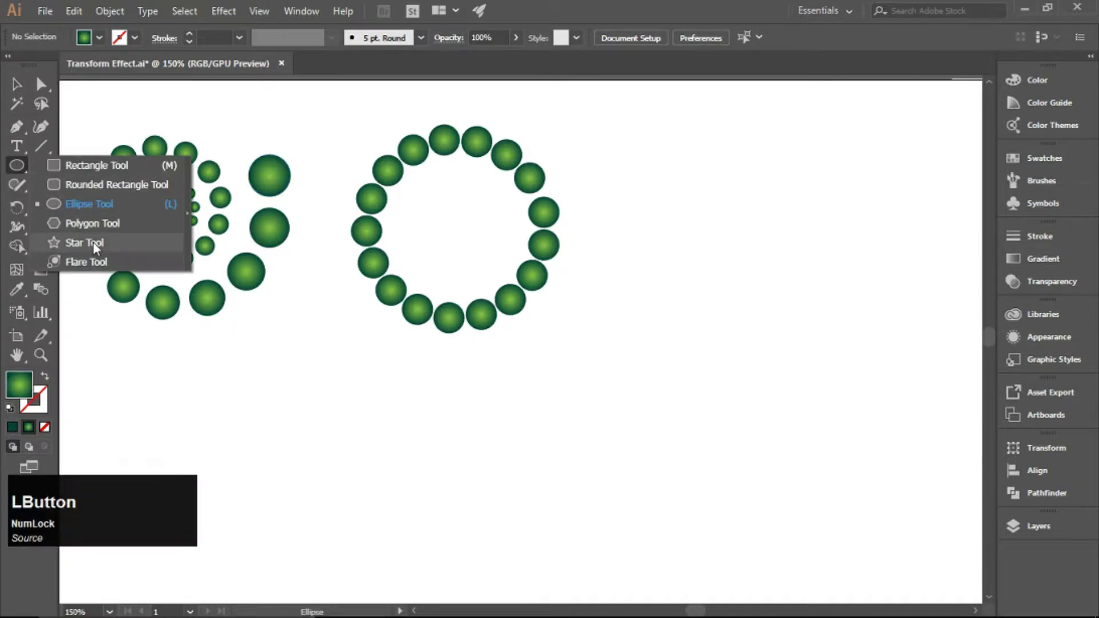
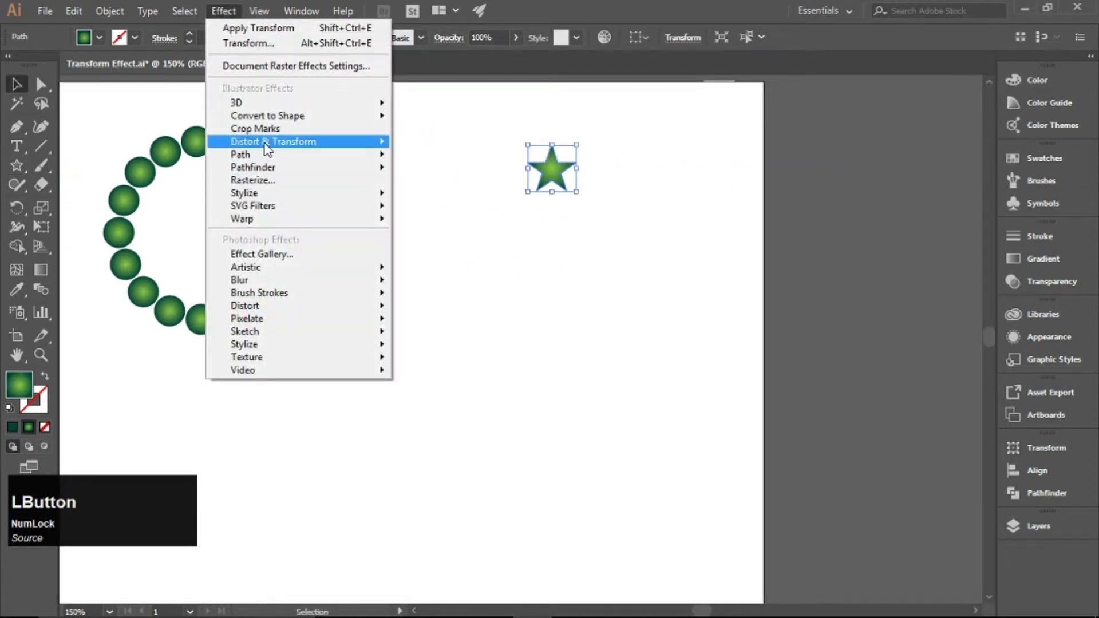
Give the star a Transform effect at 95% scale with live preview on.
{"action": "left_click", "coordinate": [424, 167]}
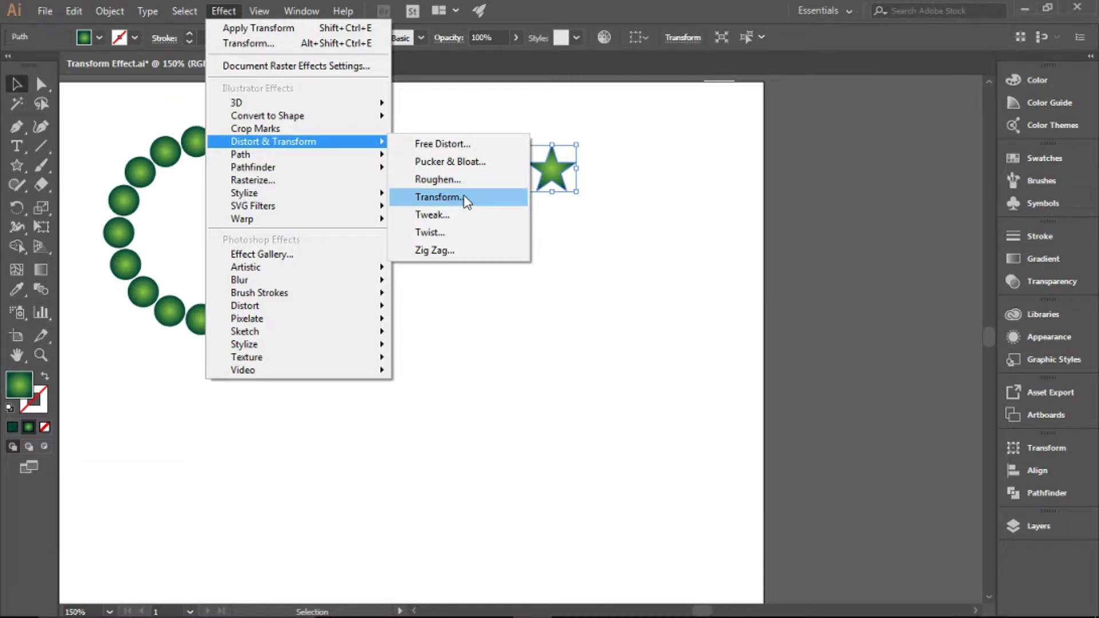
{"action": "left_click", "coordinate": [468, 199]}
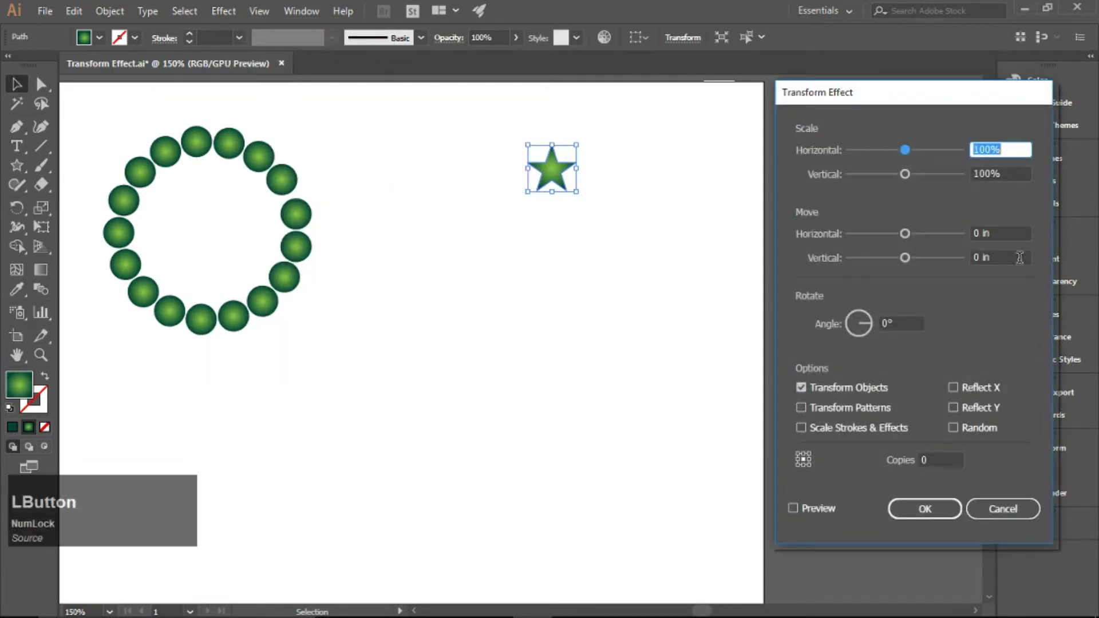
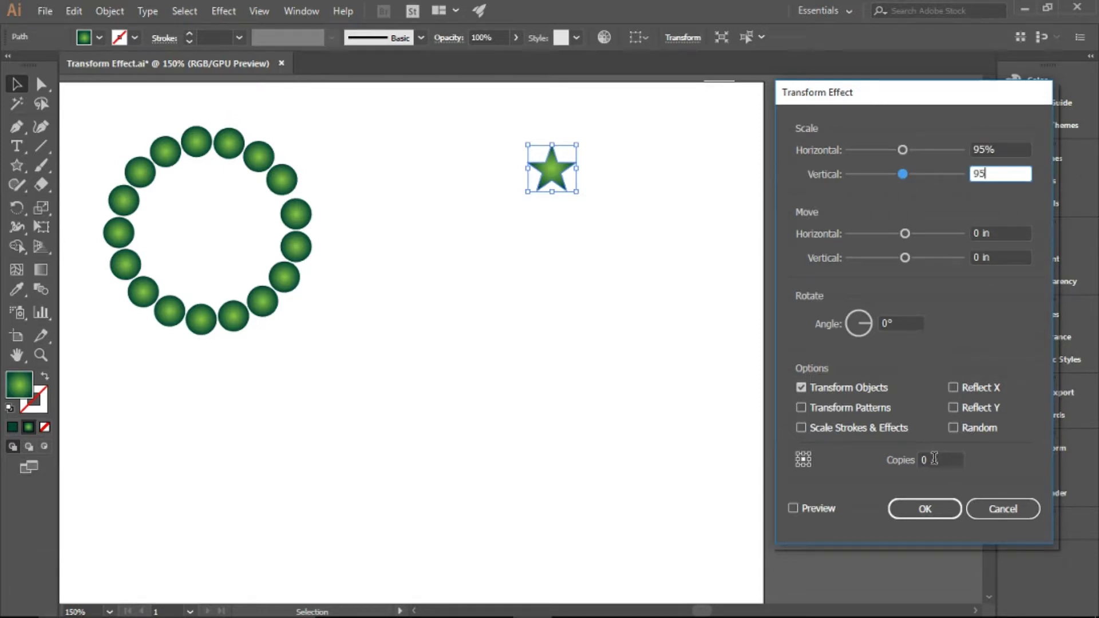
{"action": "scroll", "scroll_direction": "up", "scroll_amount": 3}
{"action": "left_click", "coordinate": [830, 514]}
{"action": "scroll", "scroll_direction": "up", "scroll_amount": 3}
{"action": "scroll", "scroll_direction": "down", "scroll_amount": 3}
Set 0.5 in vertical move, -26° angle and 13 copies, curling the stars into a spiral.
{"action": "scroll", "scroll_direction": "up", "scroll_amount": 3}
{"action": "scroll", "scroll_direction": "down", "scroll_amount": 3}
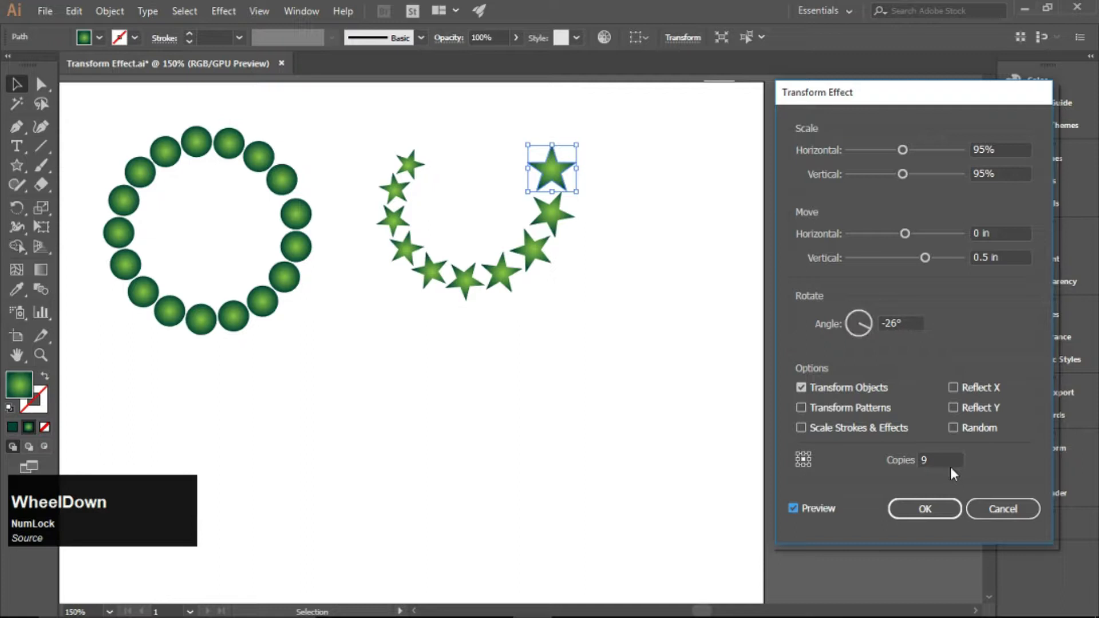
{"action": "scroll", "scroll_direction": "up", "scroll_amount": 3}
{"action": "left_click", "coordinate": [942, 461]}
{"action": "scroll", "scroll_direction": "up", "scroll_amount": 3}
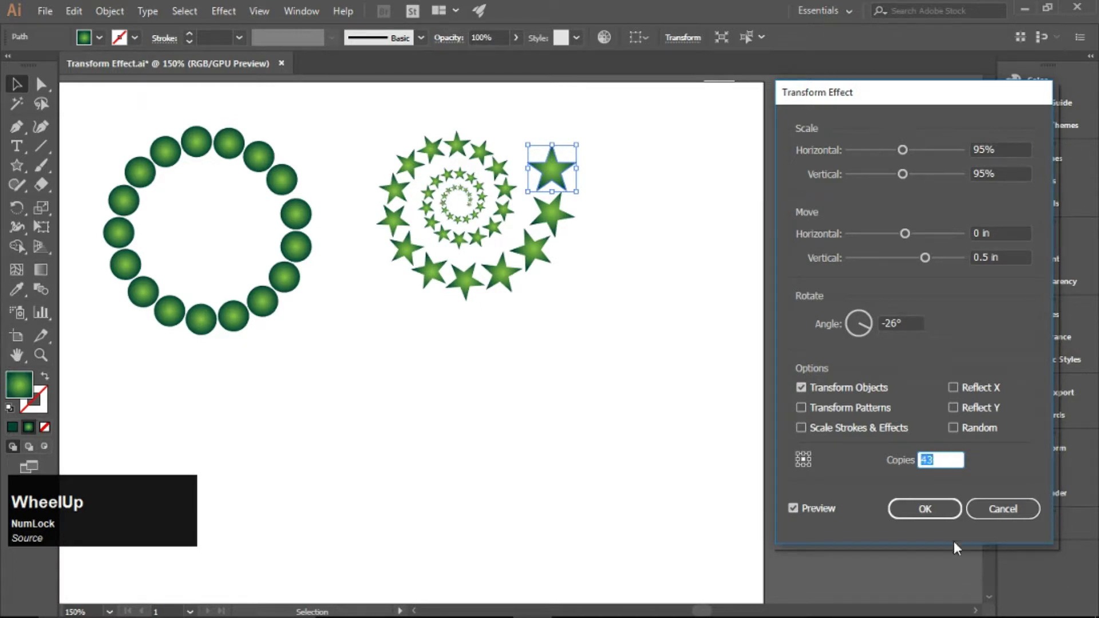
{"action": "scroll", "scroll_direction": "up", "scroll_amount": 3}
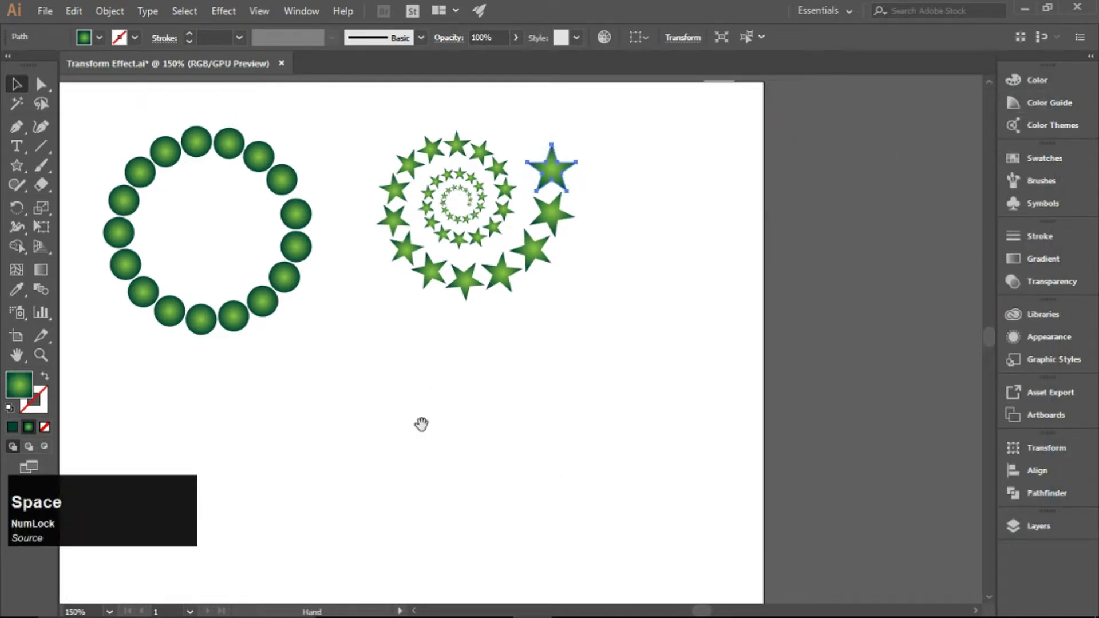
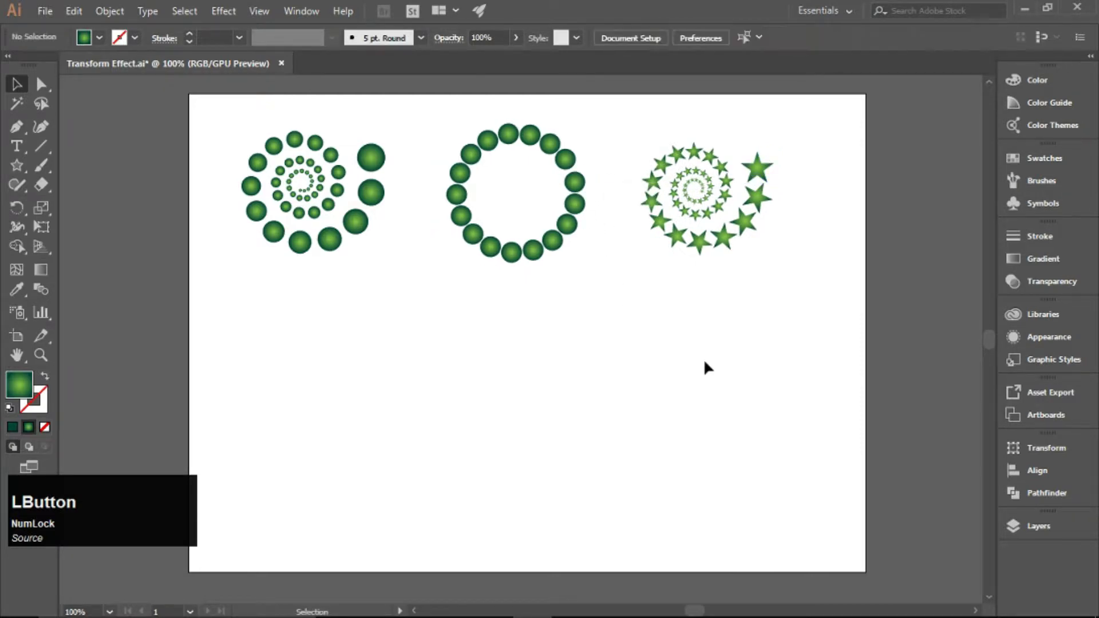
Draw a small gradient hexagon with the Polygon Tool below the spirals and select it.
{"action": "left_click", "coordinate": [21, 174]}
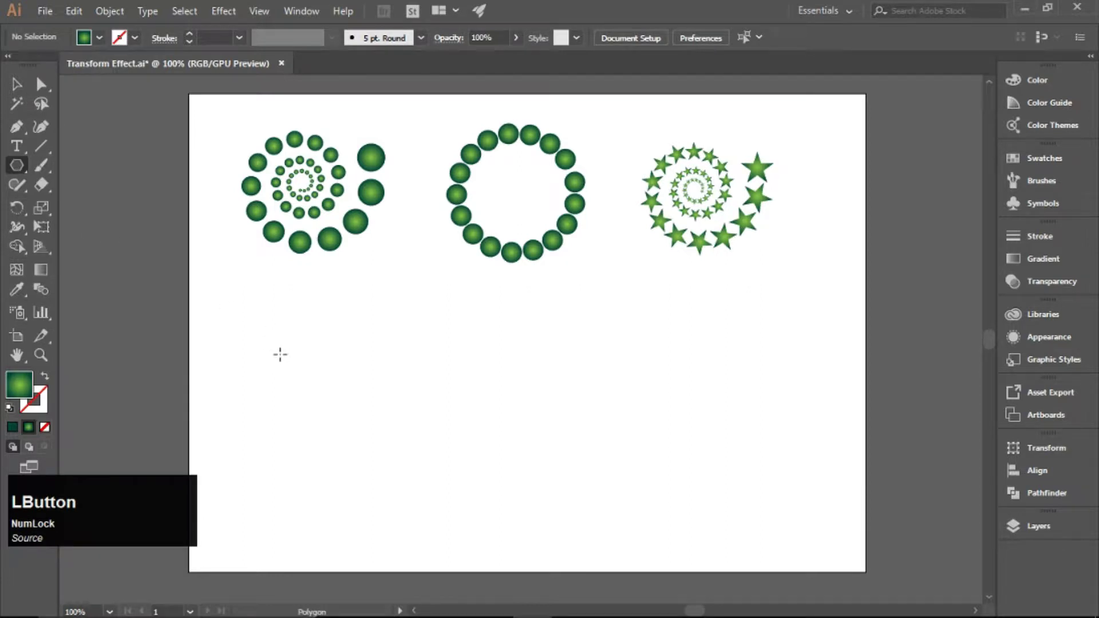
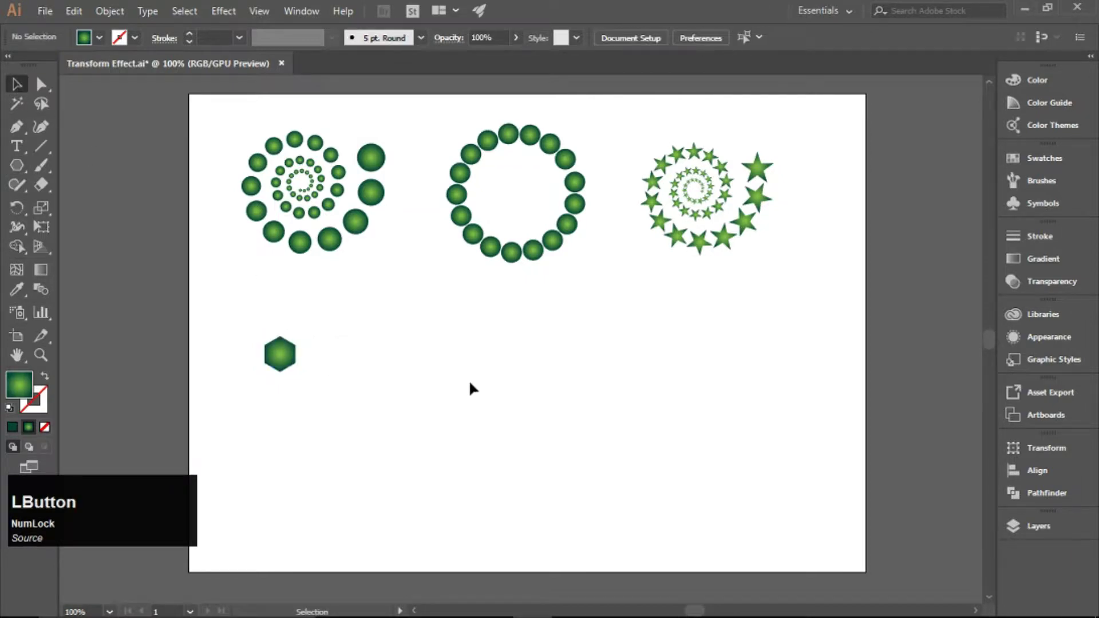
{"action": "left_click", "coordinate": [280, 355]}
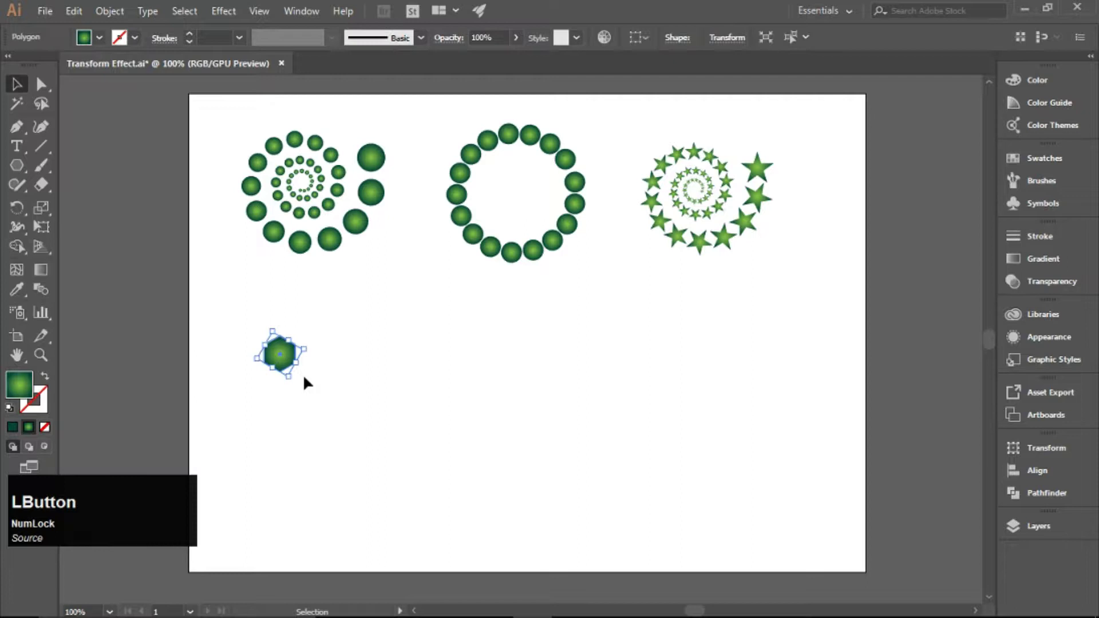
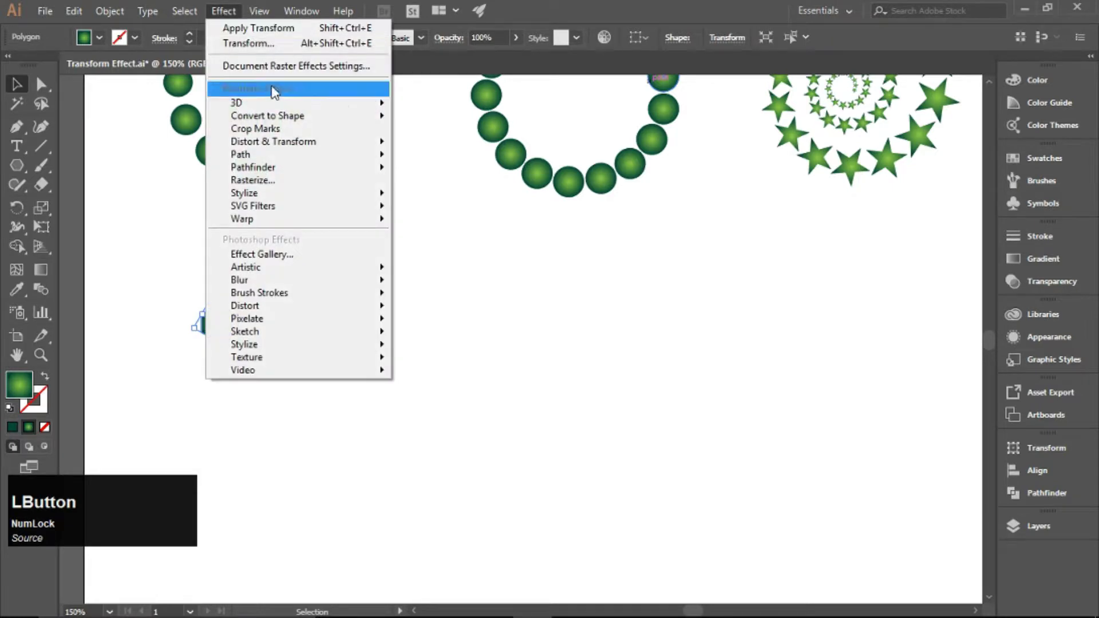
Give the hexagon a Transform effect reflected on Y with live preview.
{"action": "left_click", "coordinate": [463, 206]}
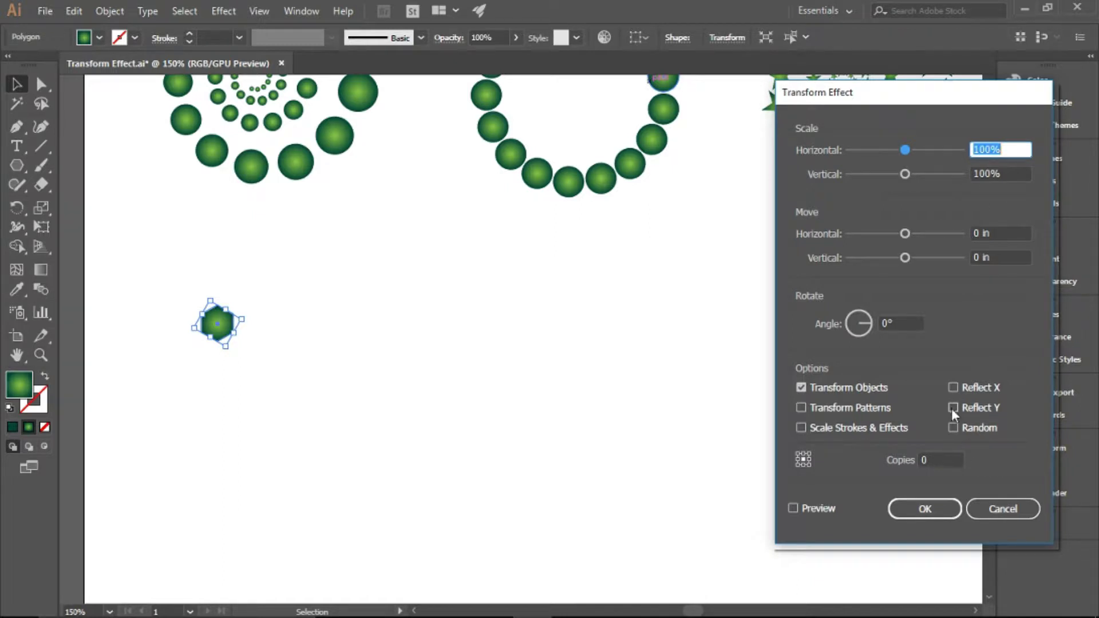
{"action": "left_click", "coordinate": [965, 415]}
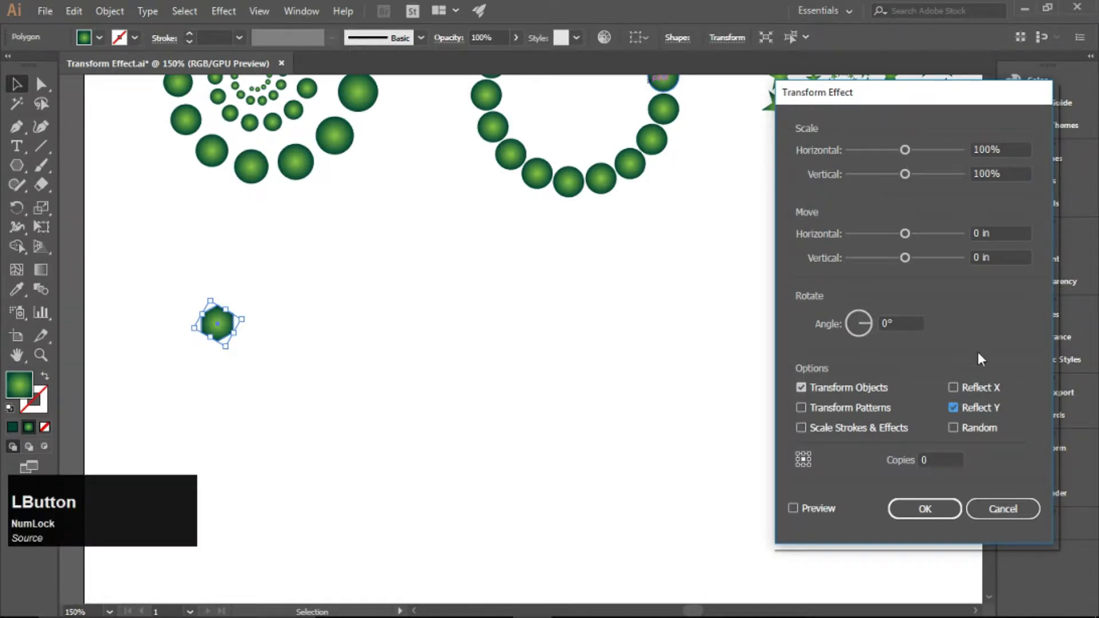
{"action": "left_click", "coordinate": [822, 516]}
{"action": "scroll", "scroll_direction": "up", "scroll_amount": 3}
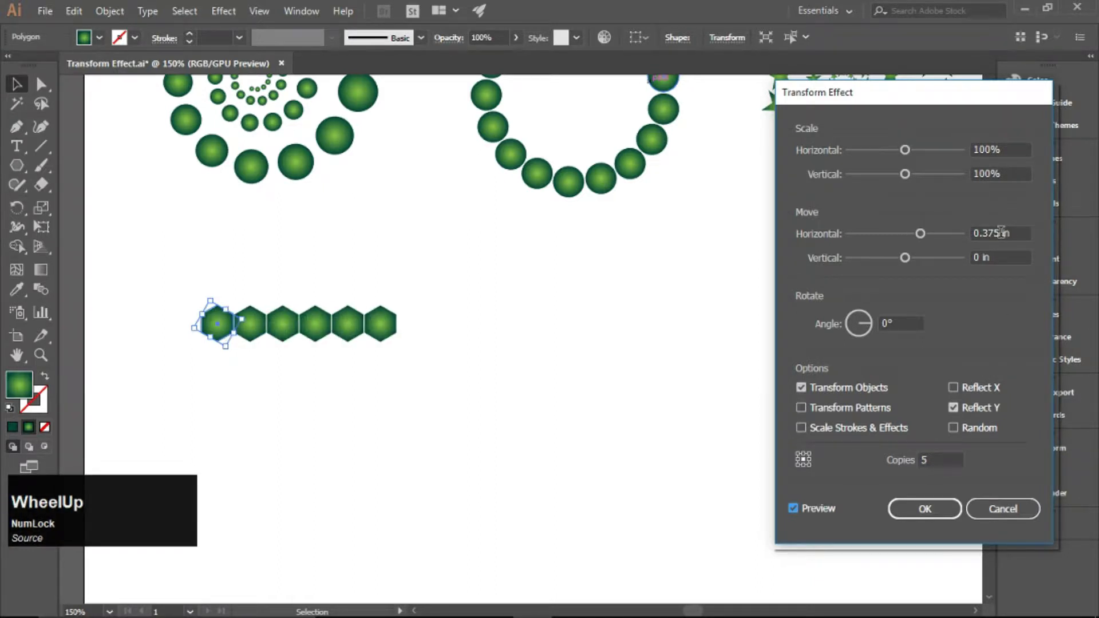
{"action": "scroll", "scroll_direction": "down", "scroll_amount": 3}
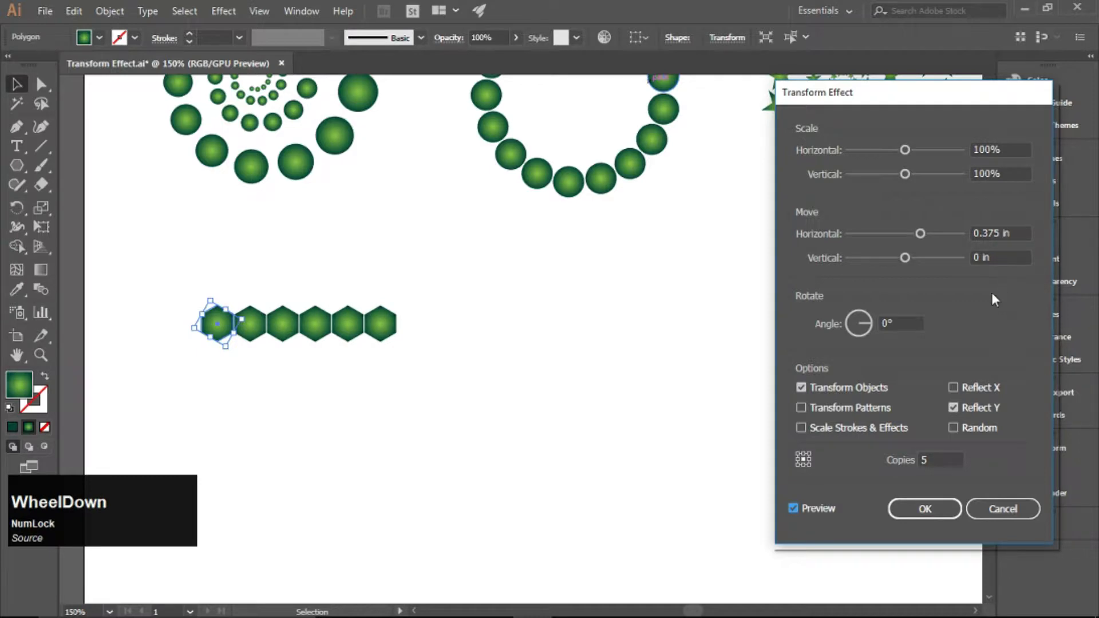
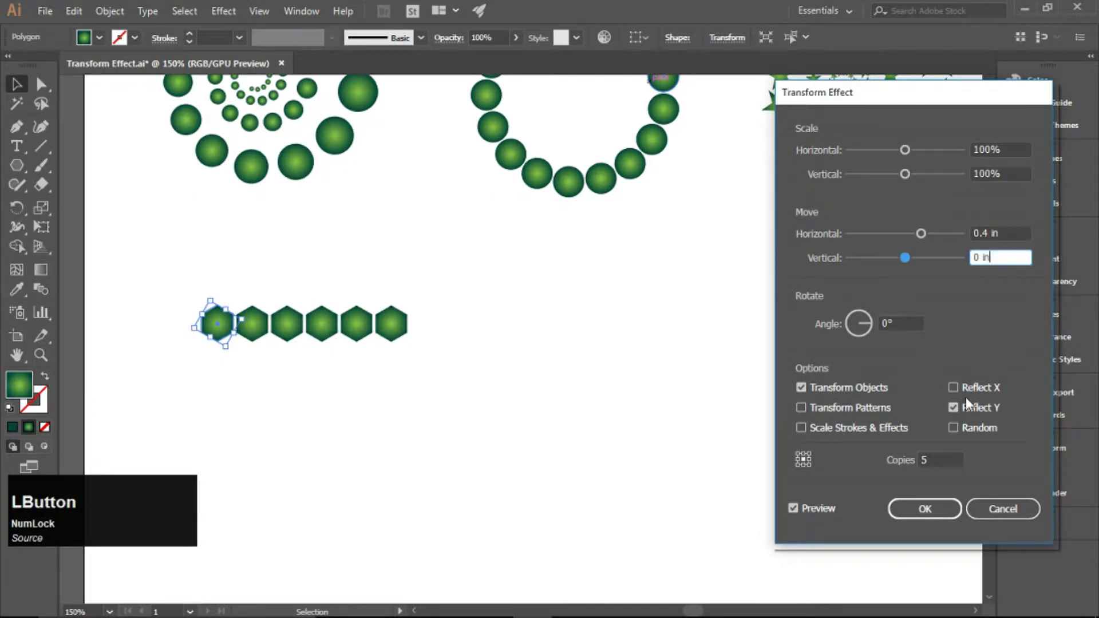
{"action": "scroll", "scroll_direction": "up", "scroll_amount": 3}
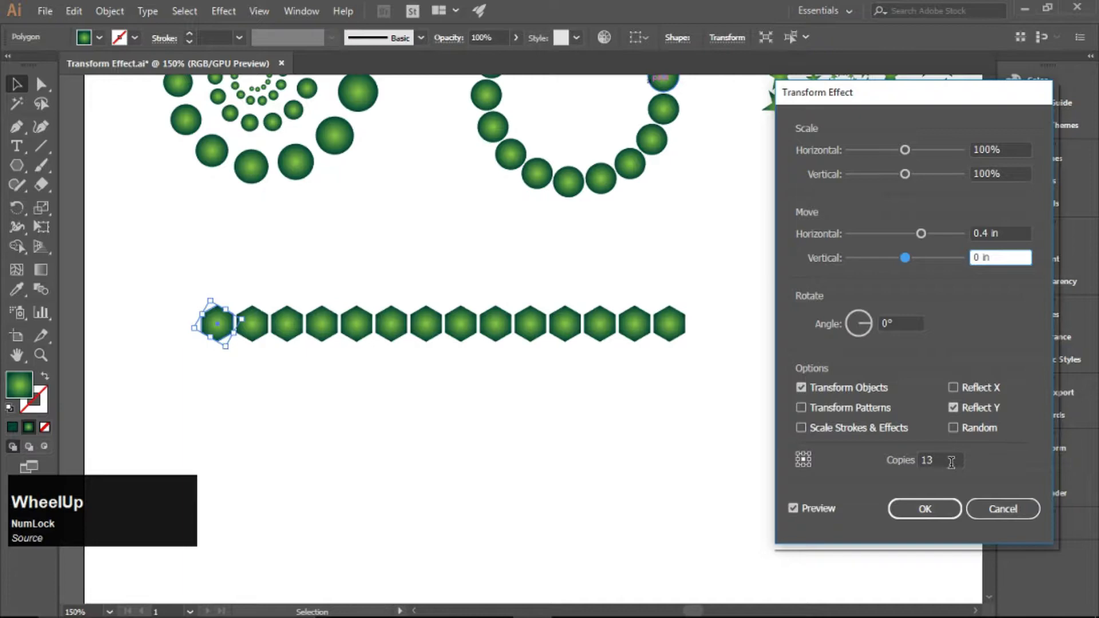
{"action": "scroll", "scroll_direction": "up", "scroll_amount": 3}
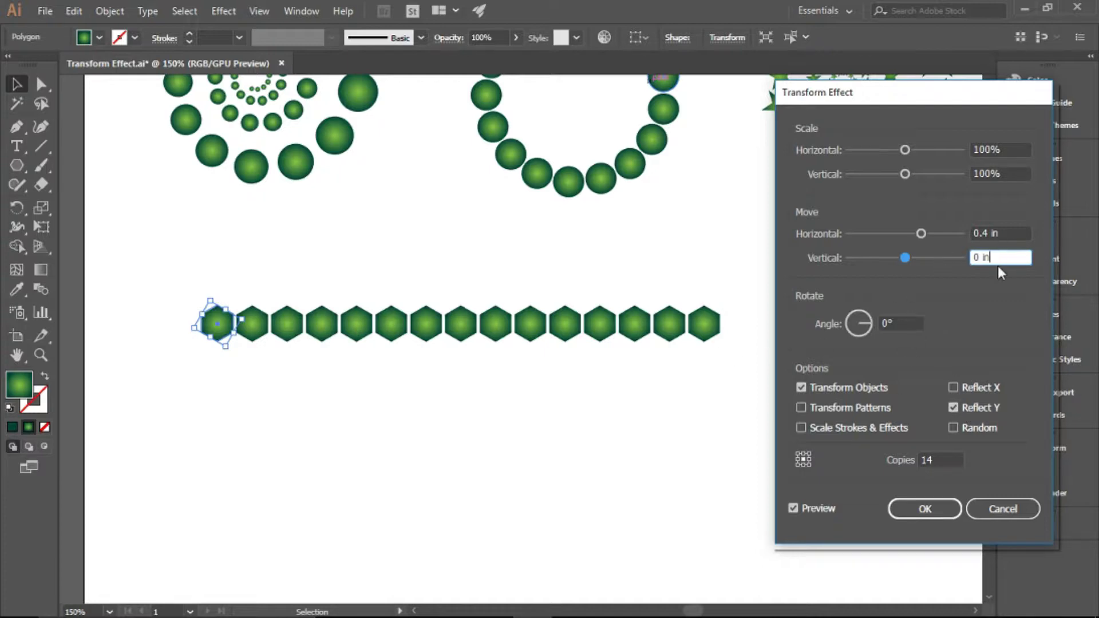
Set Move to 0.2 in / 0.34 in with 27 copies, forming a double row of interlocking hexagons.
{"action": "scroll", "scroll_direction": "up", "scroll_amount": 3}
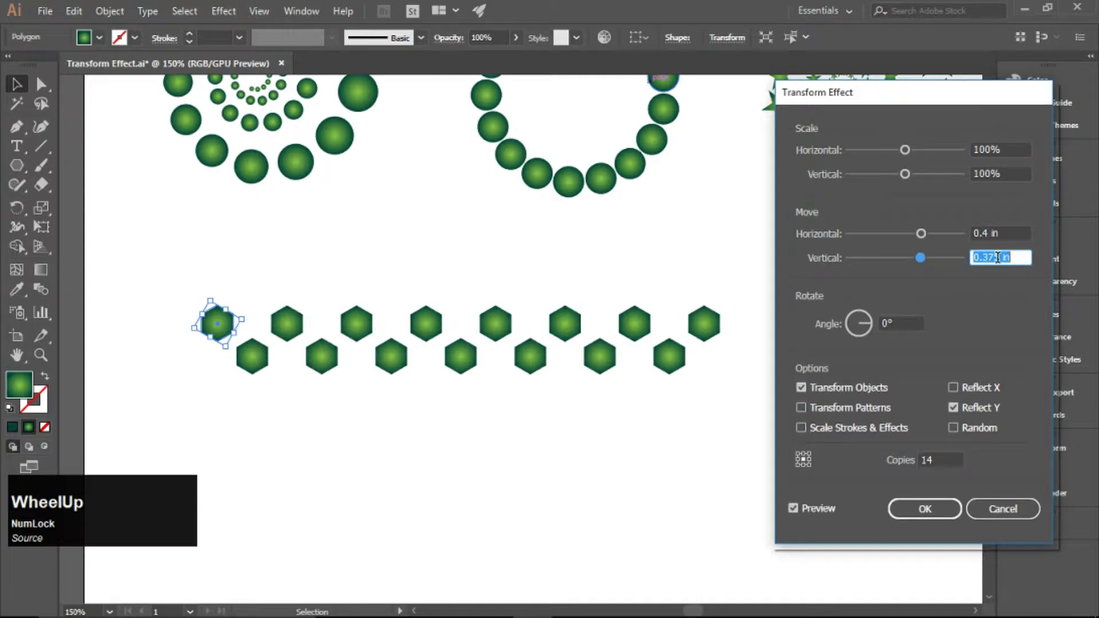
{"action": "scroll", "scroll_direction": "down", "scroll_amount": 3}
{"action": "scroll", "scroll_direction": "up", "scroll_amount": 3}
{"action": "scroll", "scroll_direction": "down", "scroll_amount": 3}
{"action": "scroll", "scroll_direction": "down", "scroll_amount": 3}
{"action": "scroll", "scroll_direction": "up", "scroll_amount": 3}
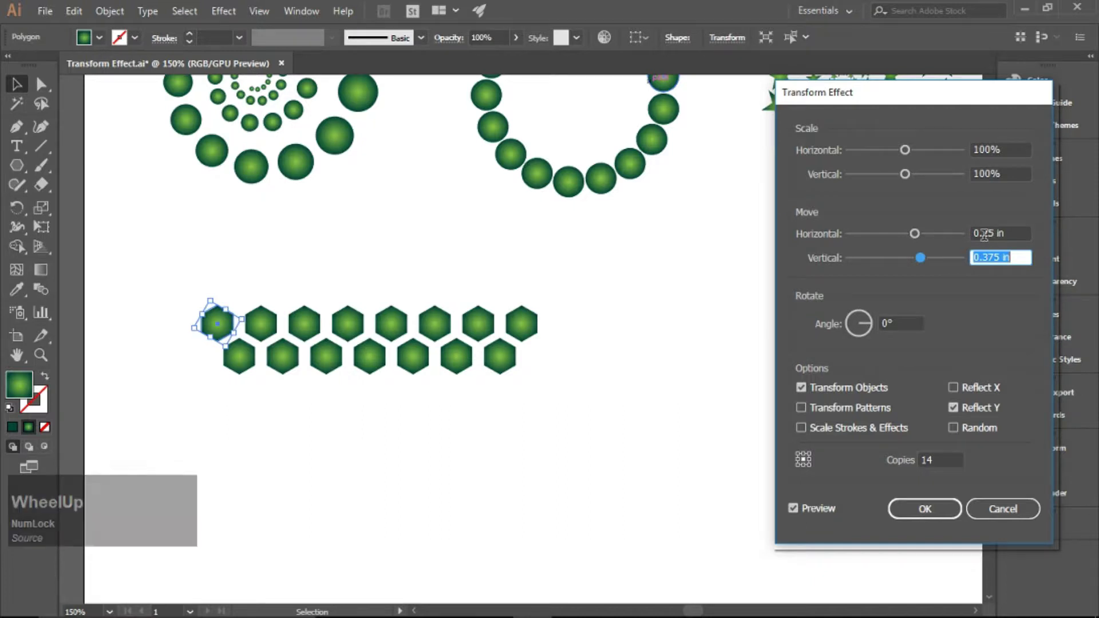
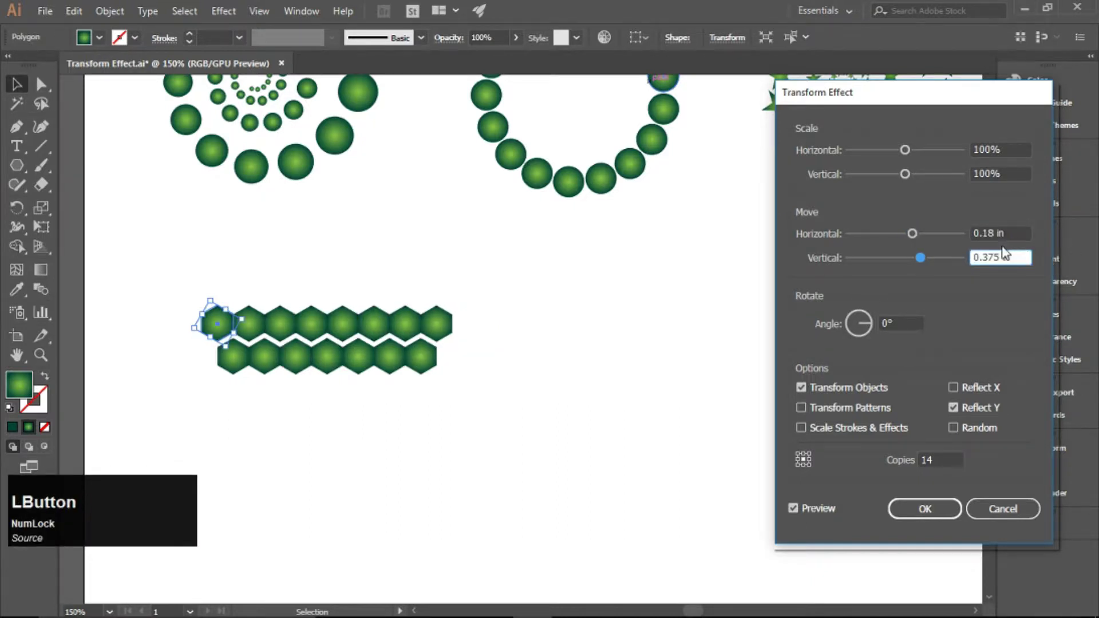
{"action": "key", "text": "KP_9"}
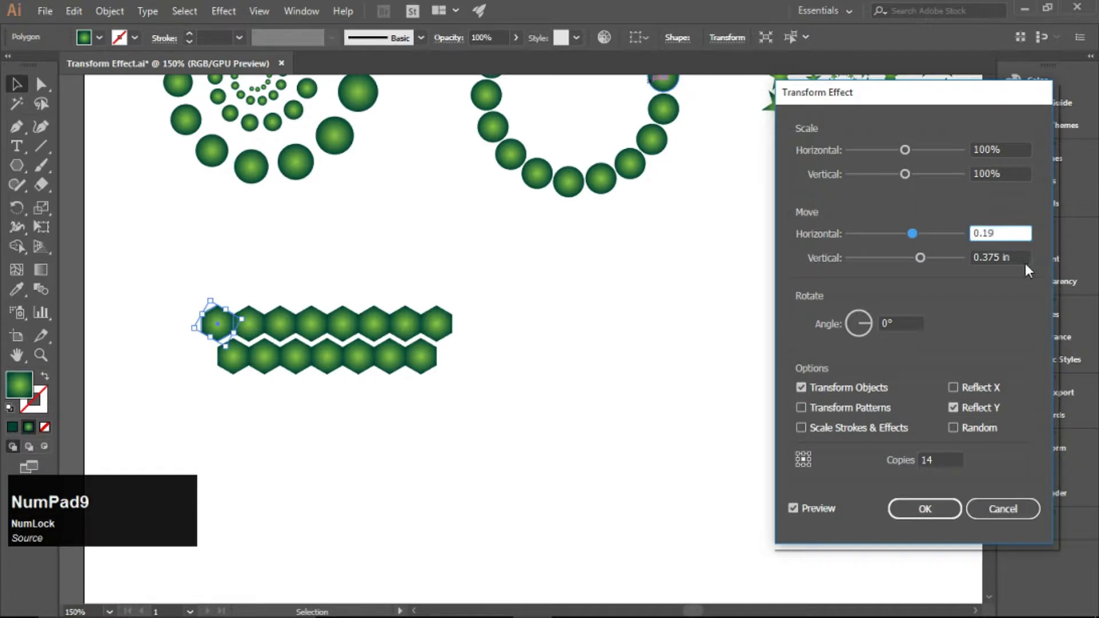
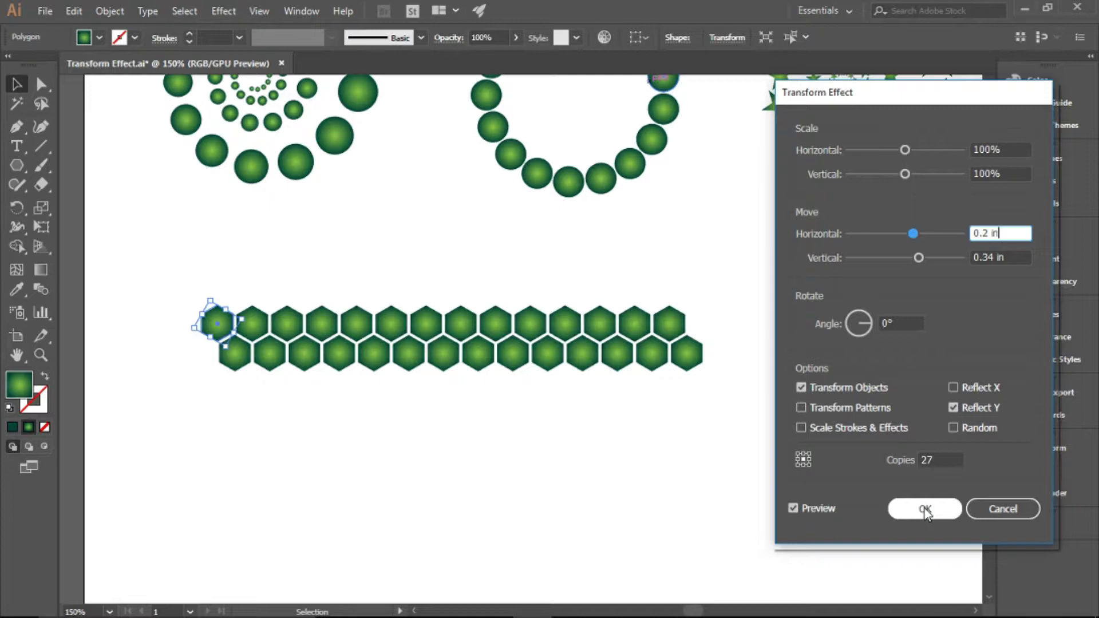
{"action": "left_click", "coordinate": [929, 513]}
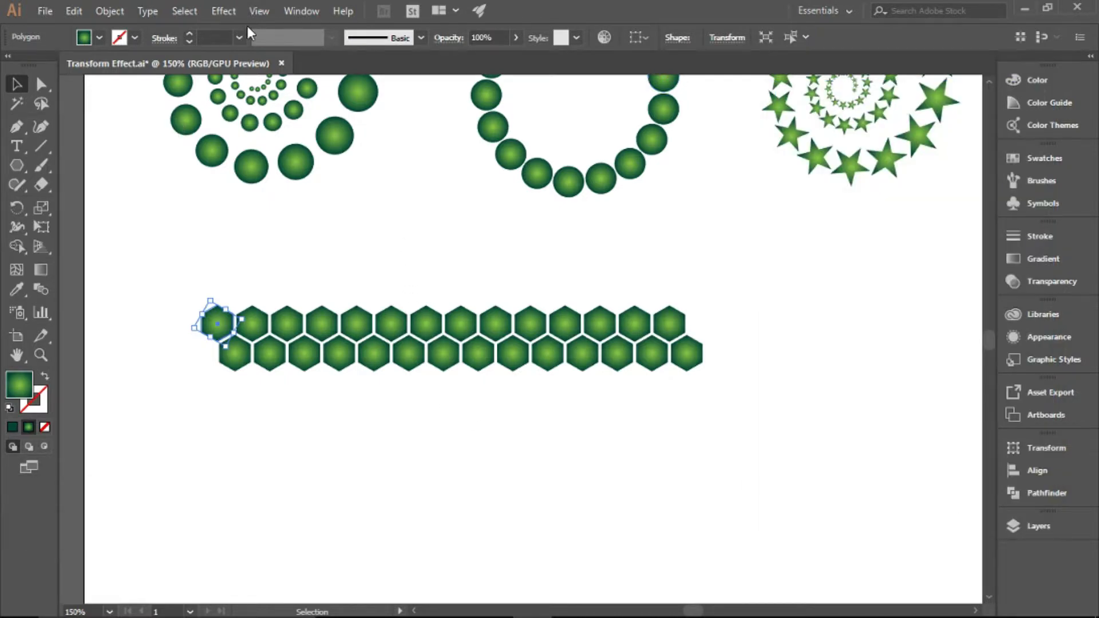
Add a second Transform reflected on X, 0.67 in vertical move, 4 copies, stacking the rows into a honeycomb.
{"action": "left_click", "coordinate": [155, 264]}
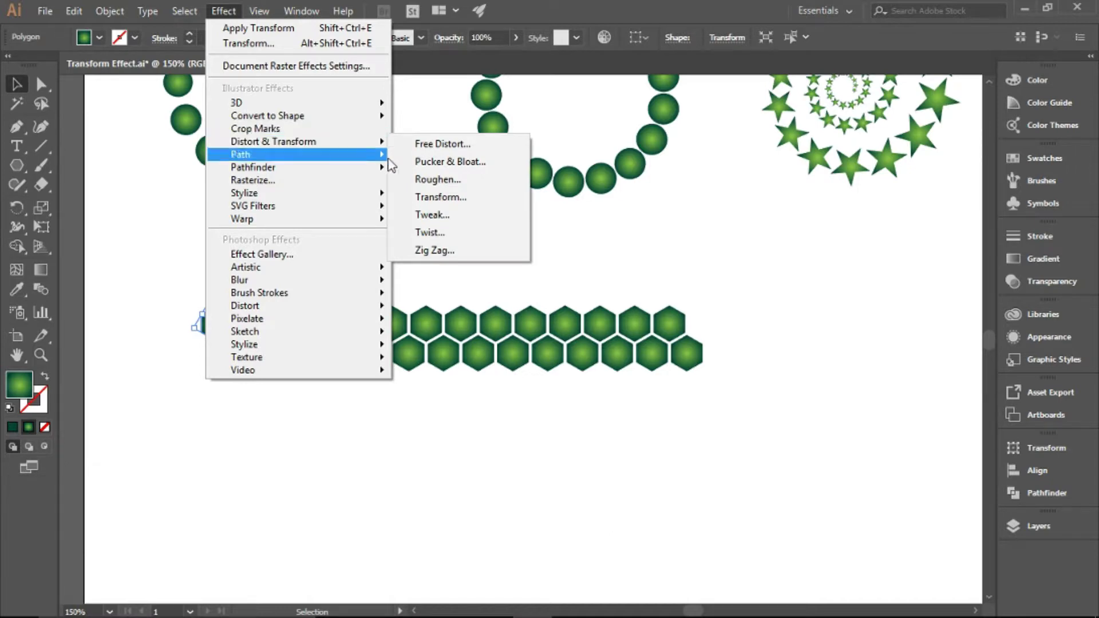
{"action": "left_click", "coordinate": [456, 200]}
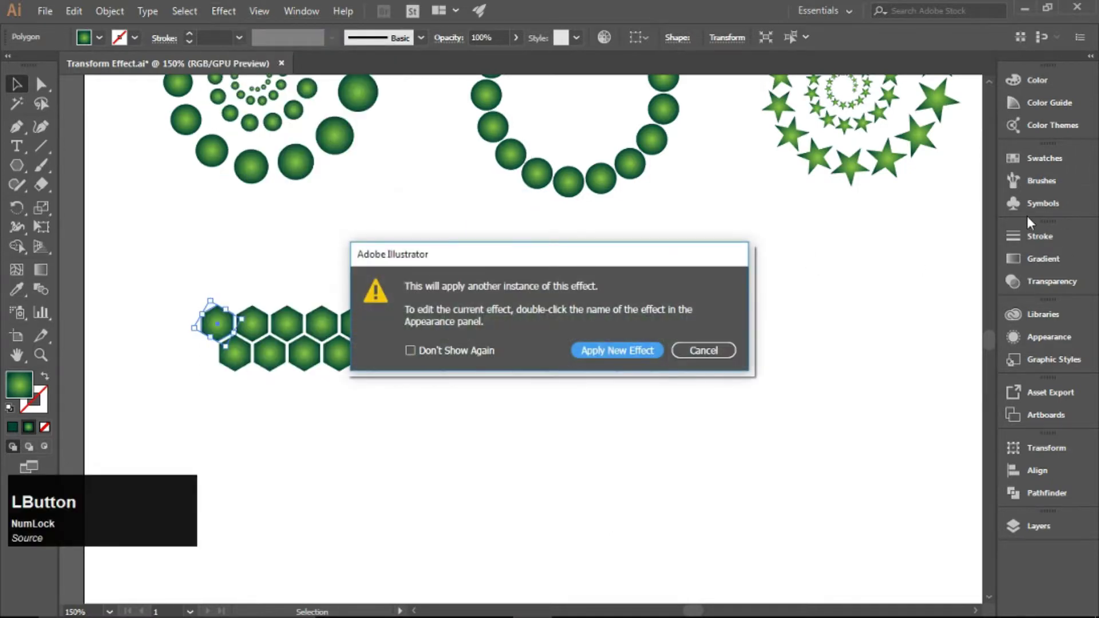
{"action": "left_click", "coordinate": [623, 357]}
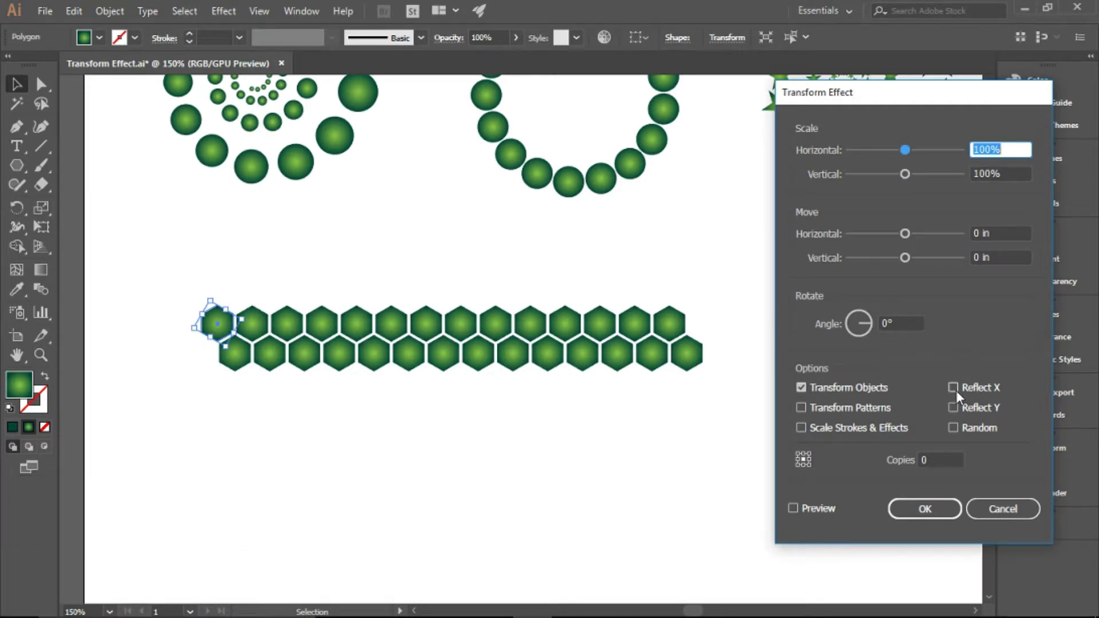
{"action": "left_click", "coordinate": [960, 396]}
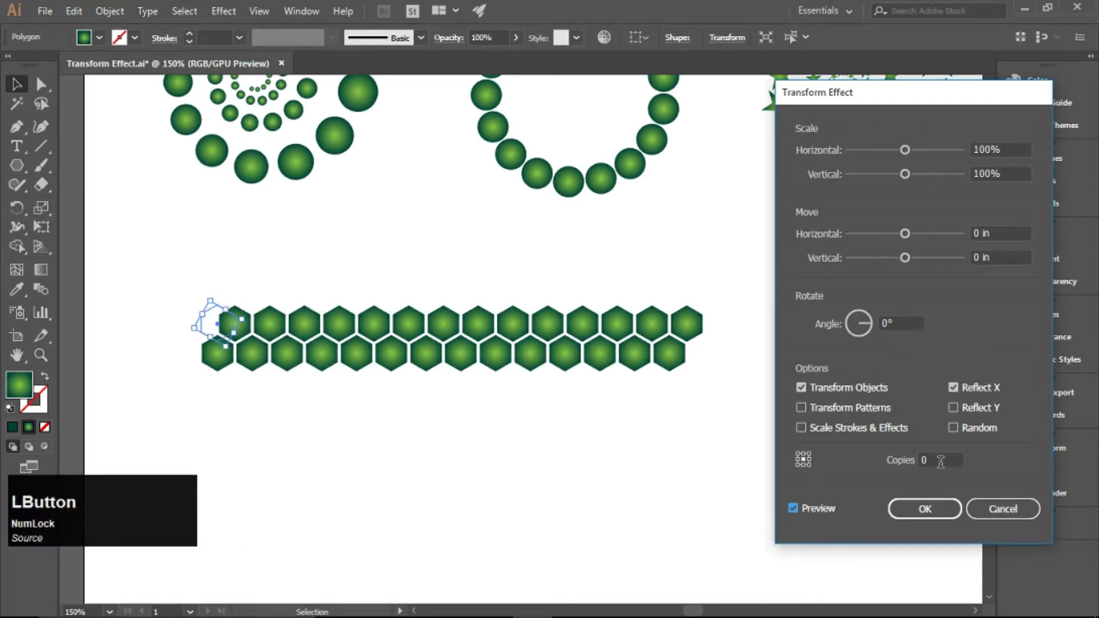
{"action": "scroll", "scroll_direction": "up", "scroll_amount": 3}
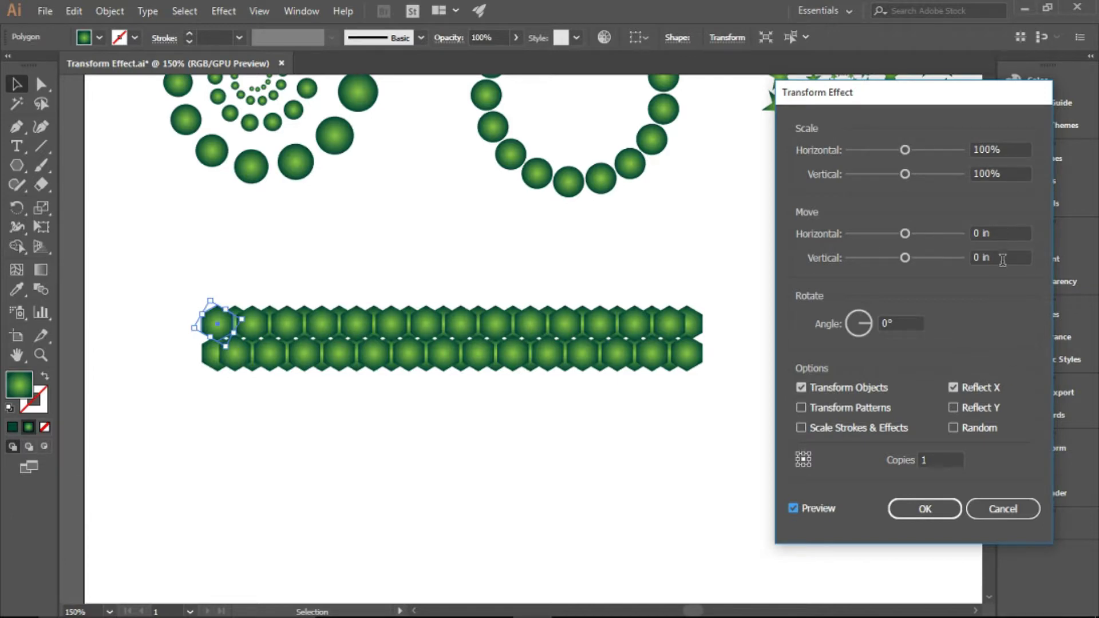
{"action": "scroll", "scroll_direction": "up", "scroll_amount": 3}
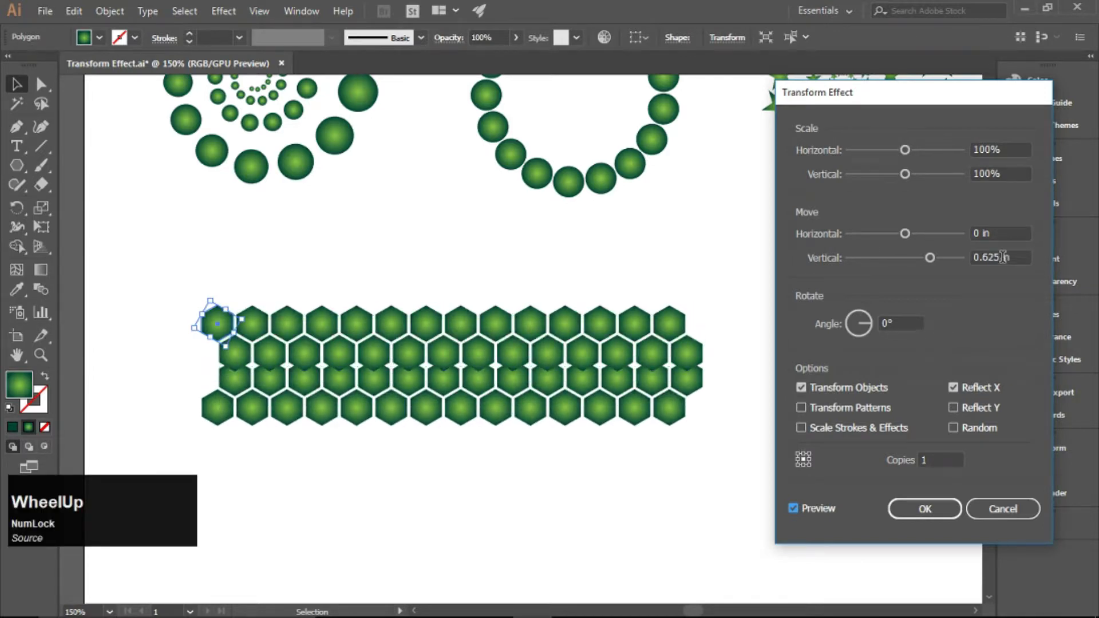
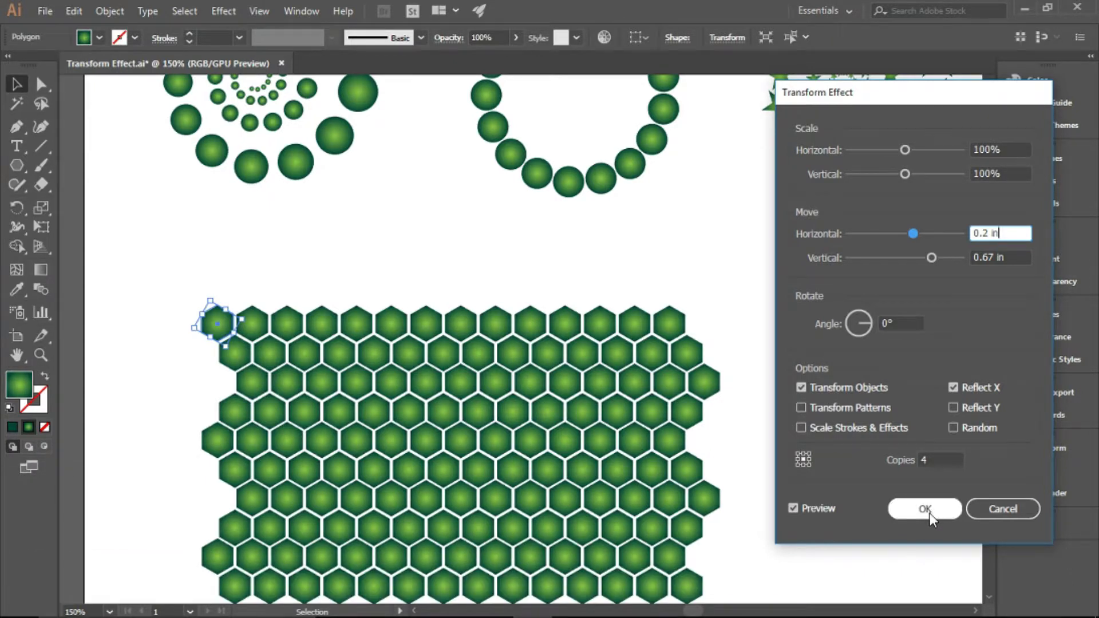
{"action": "left_click", "coordinate": [933, 519]}
{"action": "scroll", "scroll_direction": "down", "scroll_amount": 3}
Duplicate the honeycomb grid to the right, undoing a misstep, and leave nothing selected.
{"action": "left_click", "coordinate": [757, 438]}
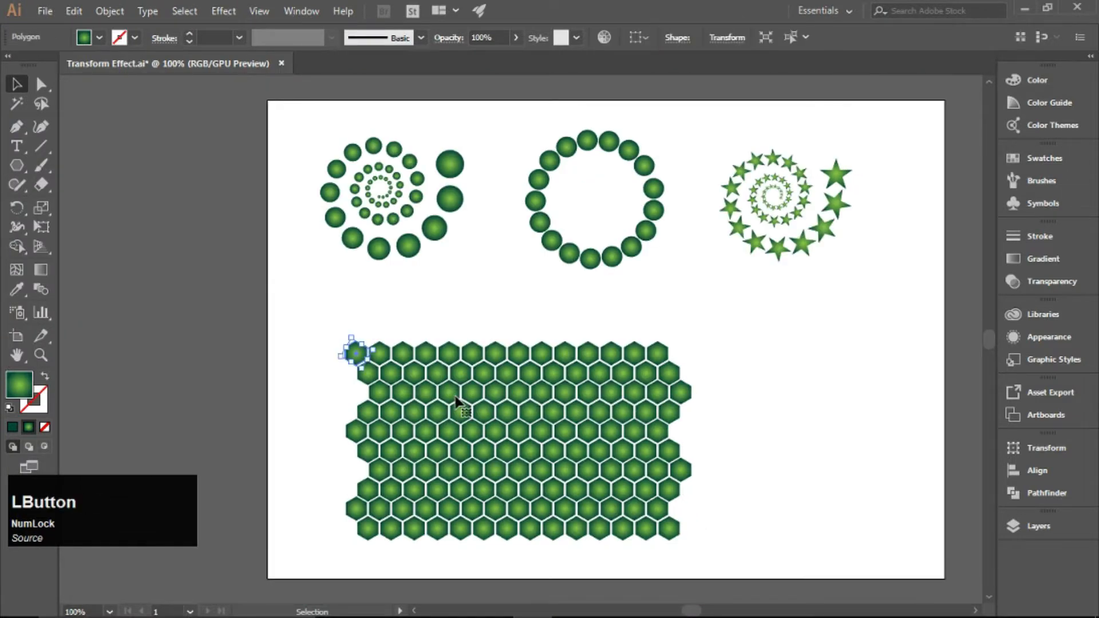
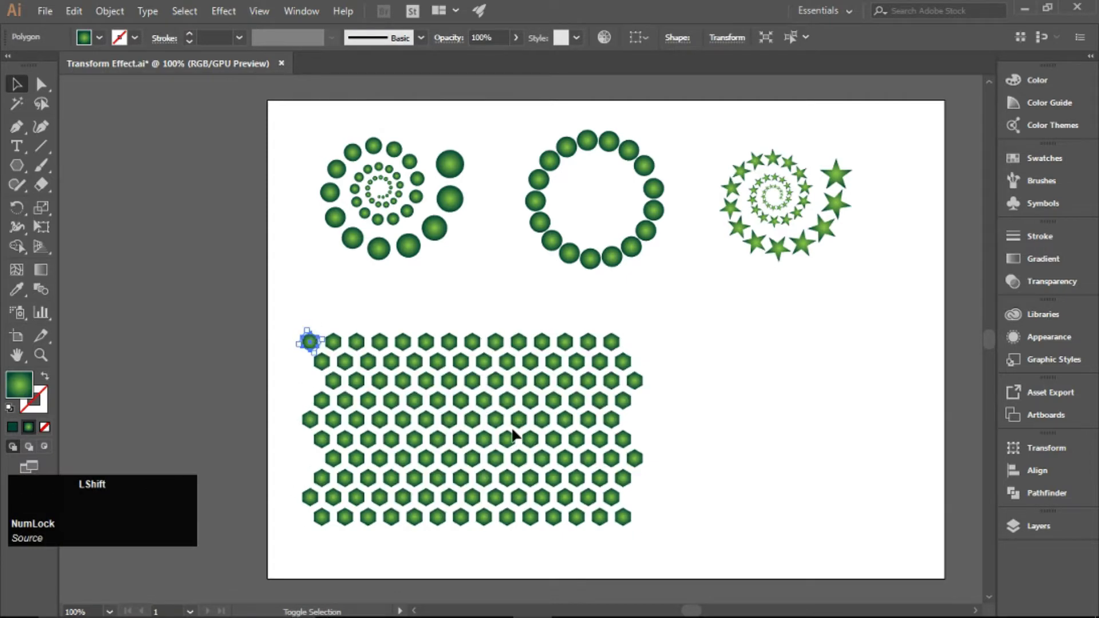
{"action": "key", "text": "ctrl+z"}
{"action": "left_click", "coordinate": [750, 434]}
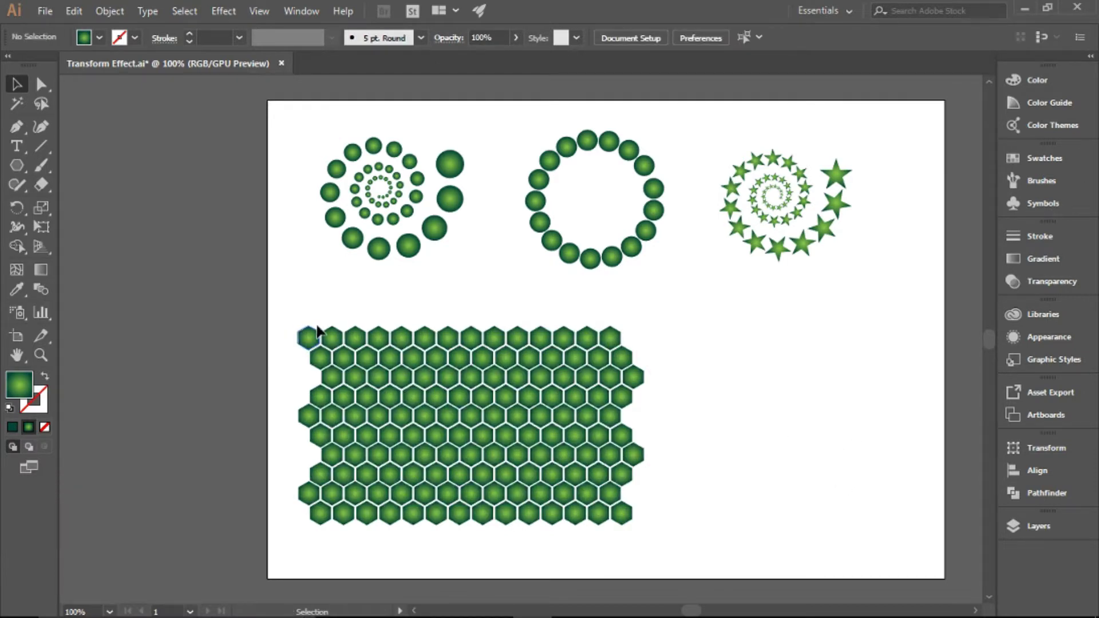
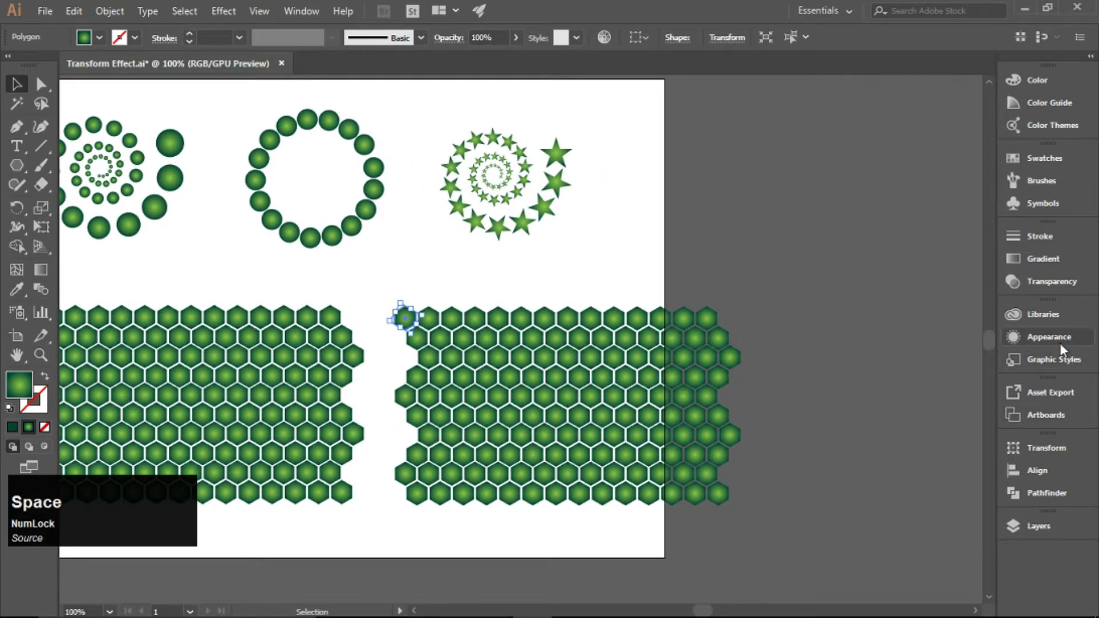
Edit the copied grid's first Transform effect to Angle 41° and 48 copies with Preview on.
{"action": "left_click", "coordinate": [1064, 349]}
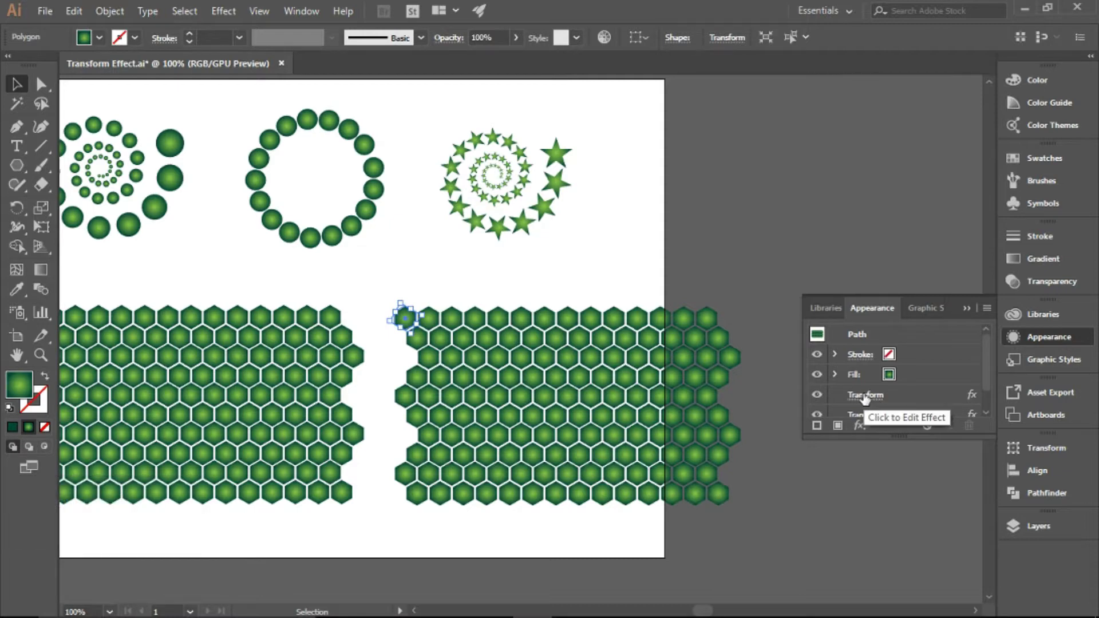
{"action": "left_click", "coordinate": [870, 403]}
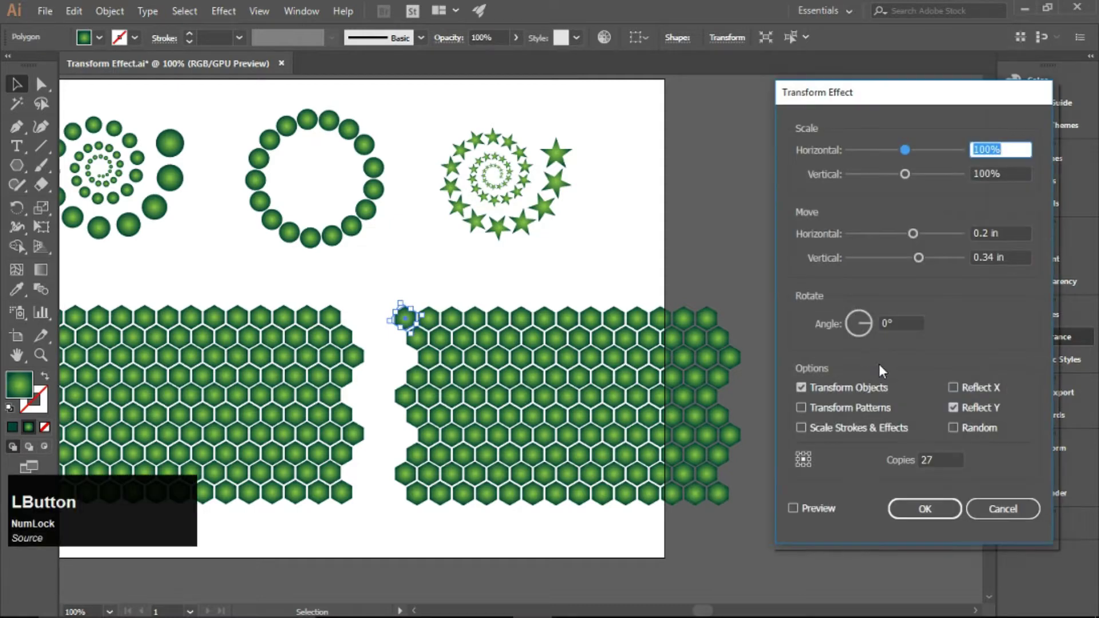
{"action": "left_click", "coordinate": [816, 515]}
{"action": "scroll", "scroll_direction": "up", "scroll_amount": 3}
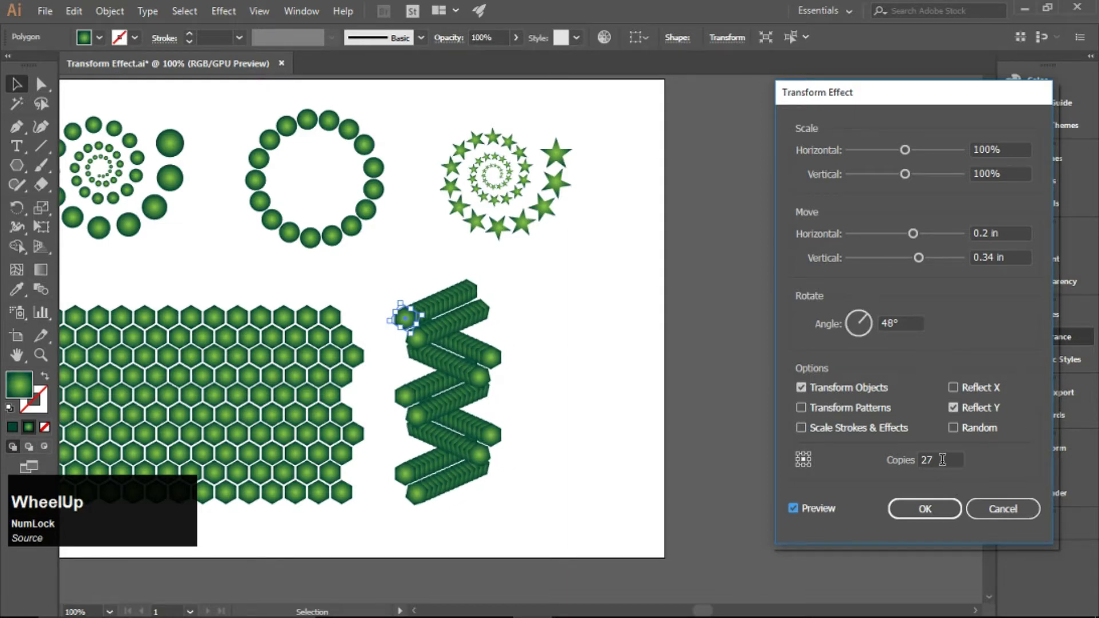
{"action": "left_click", "coordinate": [945, 461]}
{"action": "scroll", "scroll_direction": "up", "scroll_amount": 3}
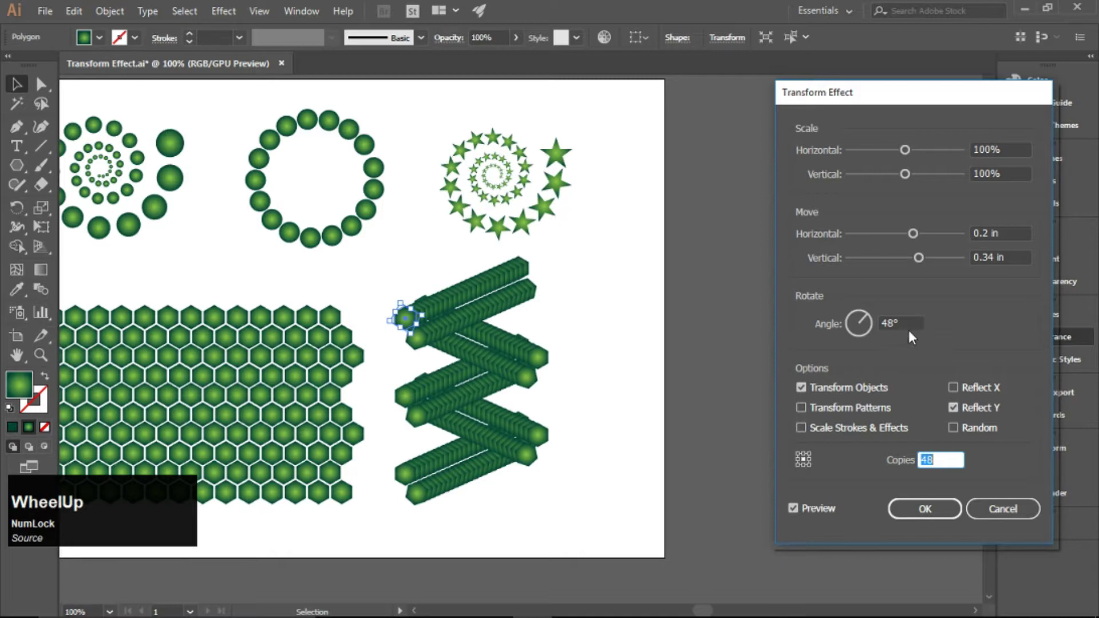
{"action": "scroll", "scroll_direction": "down", "scroll_amount": 3}
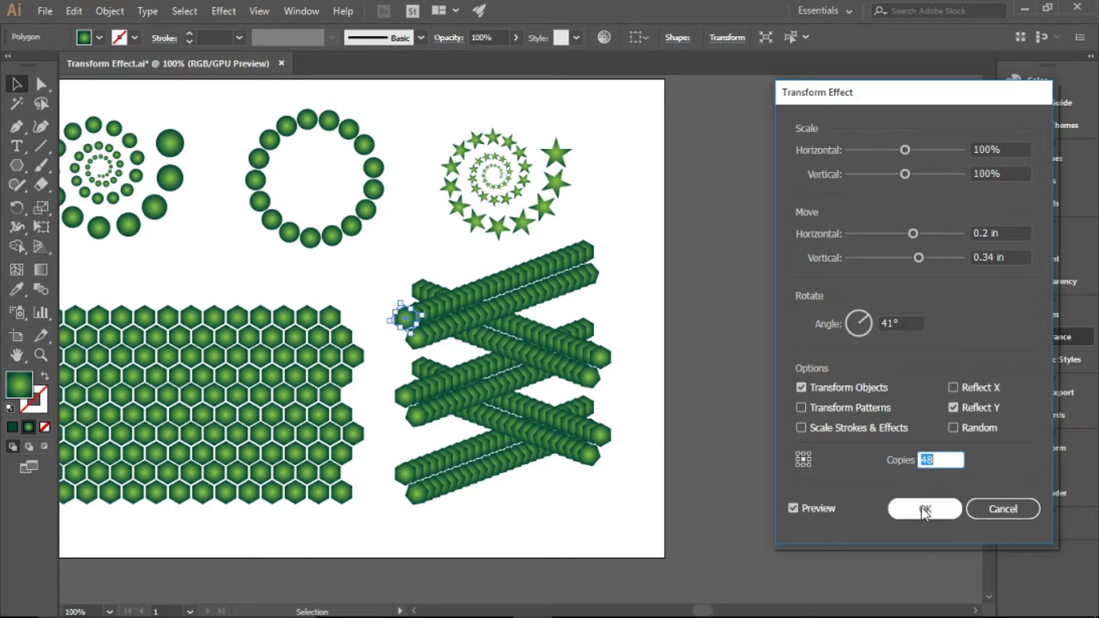
{"action": "scroll", "scroll_direction": "down", "scroll_amount": 3}
{"action": "left_click", "coordinate": [820, 508]}
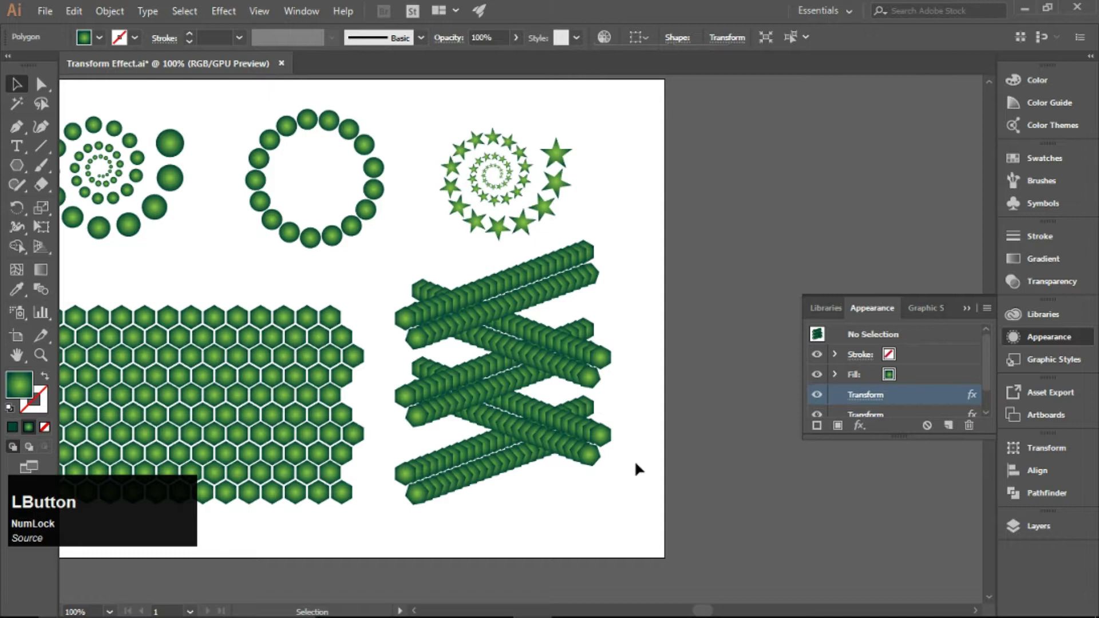
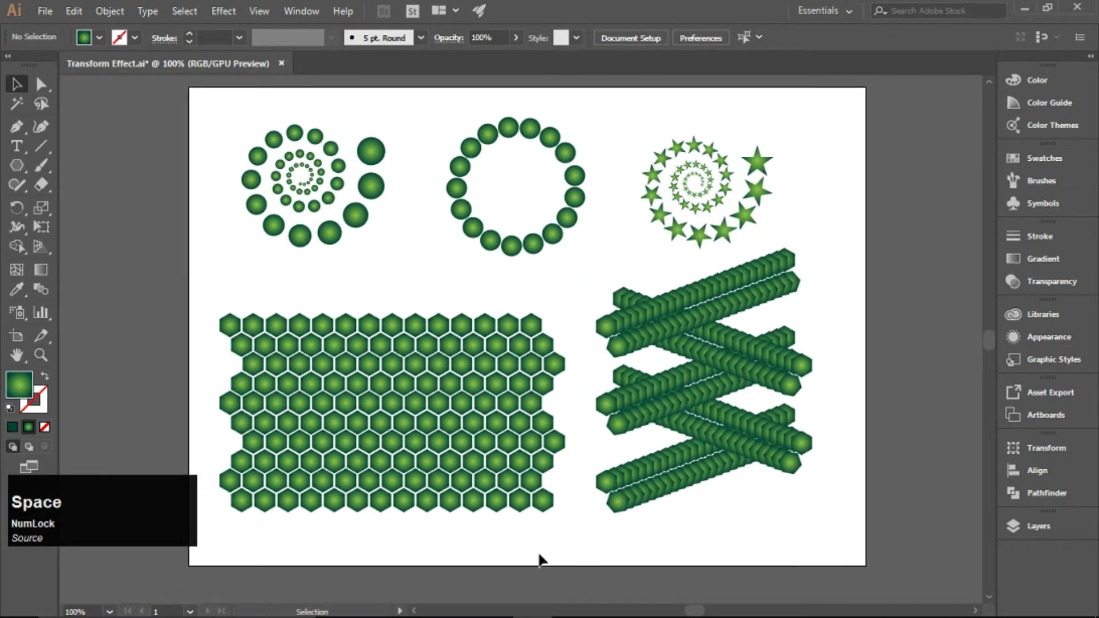
Deselect the crisscross hexagon bars, leaving five patterns on the artboard.
{"action": "key", "text": "space"}
{"action": "left_click", "coordinate": [896, 539]}
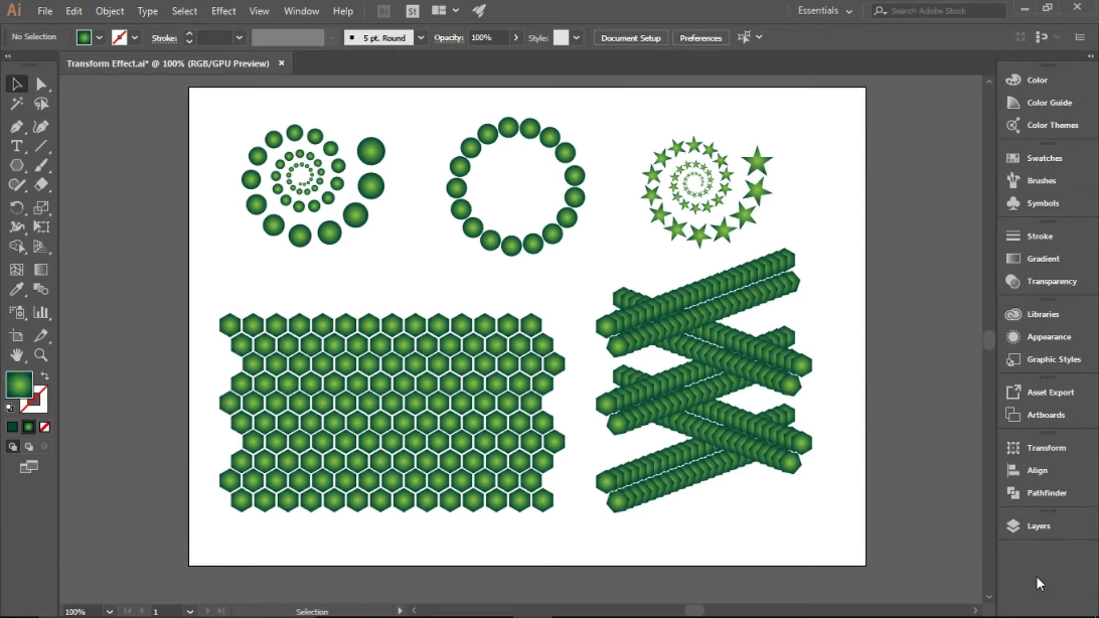
Show the gradient background and add a second blank artboard with the Artboard tool.
{"action": "left_click", "coordinate": [1043, 586]}
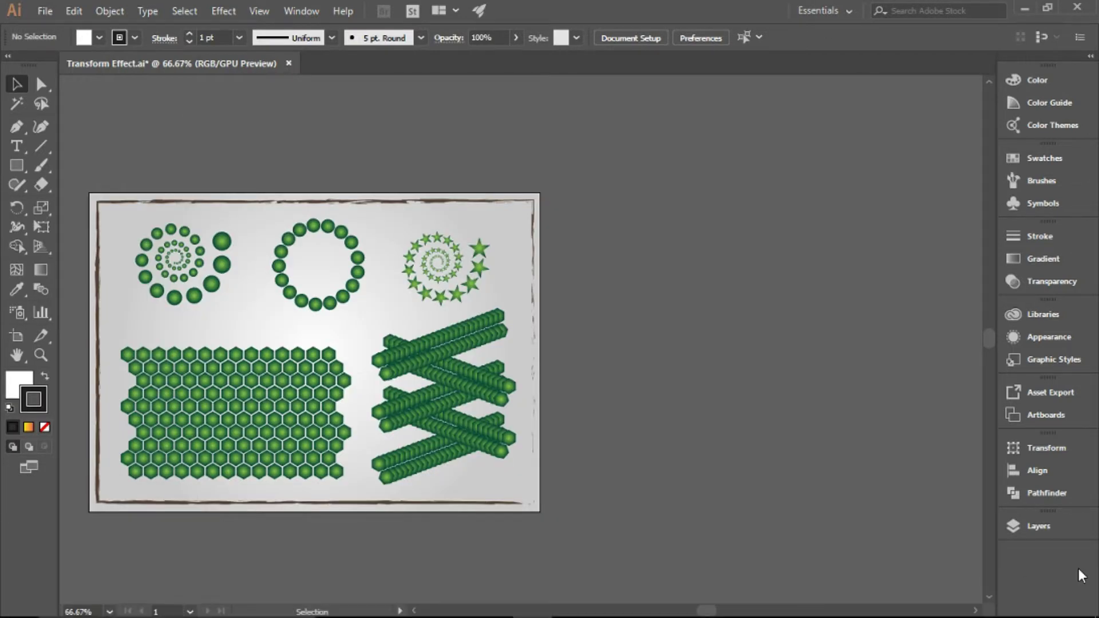
{"action": "left_click", "coordinate": [22, 340]}
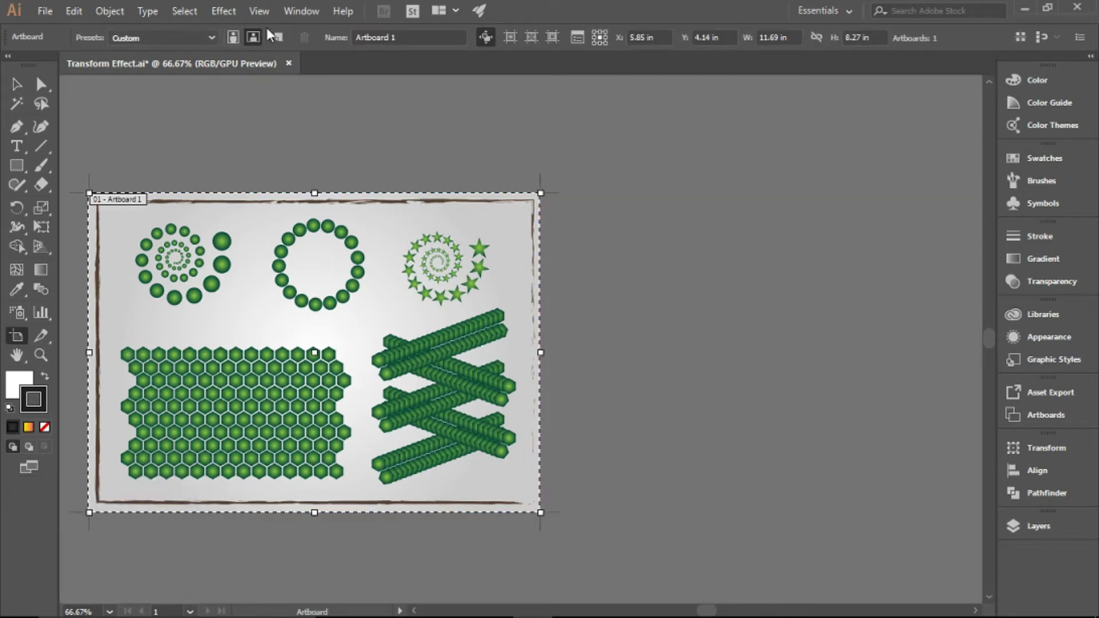
{"action": "left_click", "coordinate": [284, 41]}
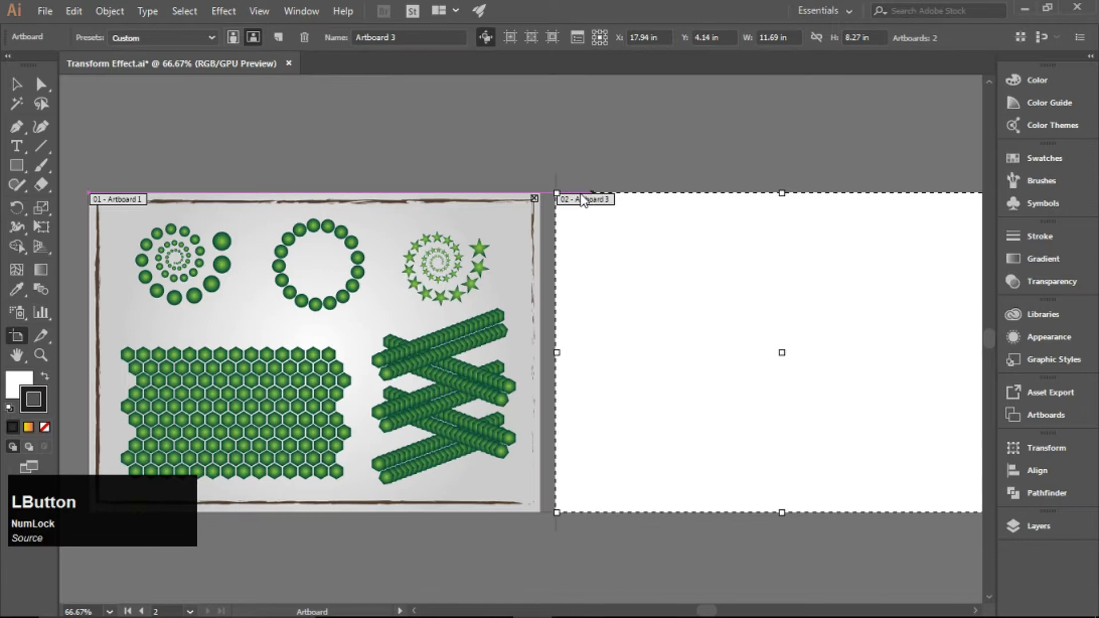
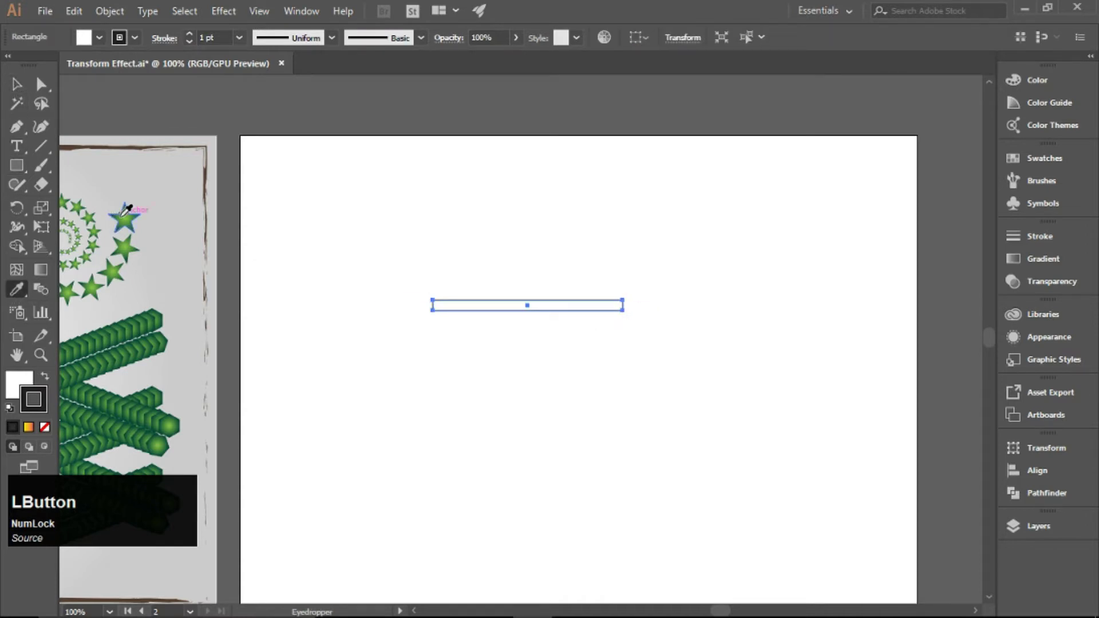
Add a Transform effect to the gradient bar with scale 95% and vertical move entered.
{"action": "left_click", "coordinate": [87, 276]}
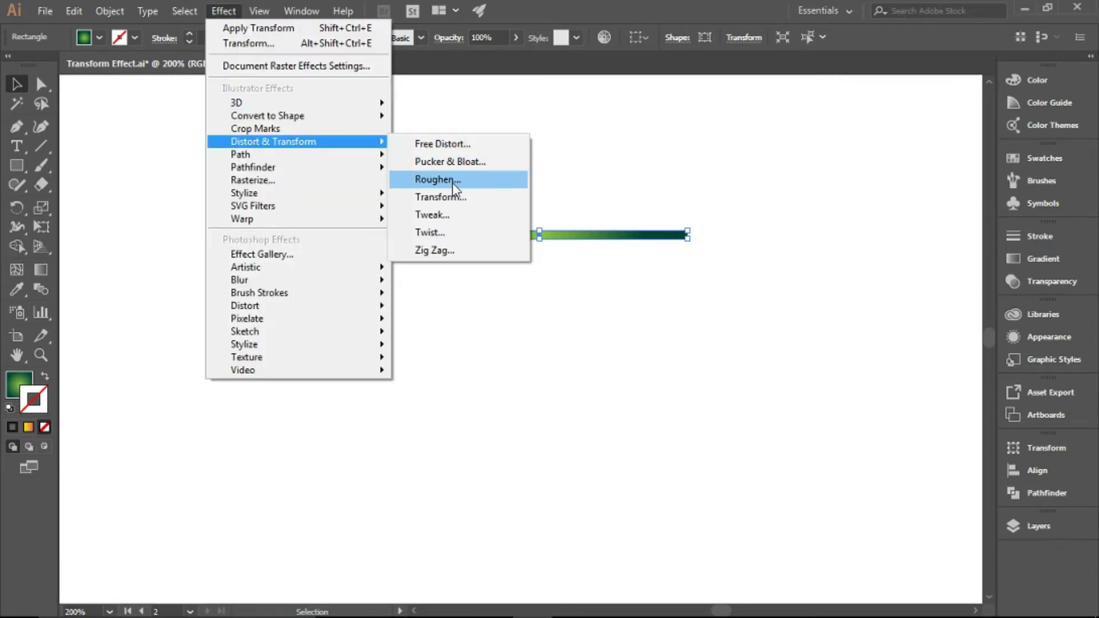
{"action": "left_click", "coordinate": [456, 196]}
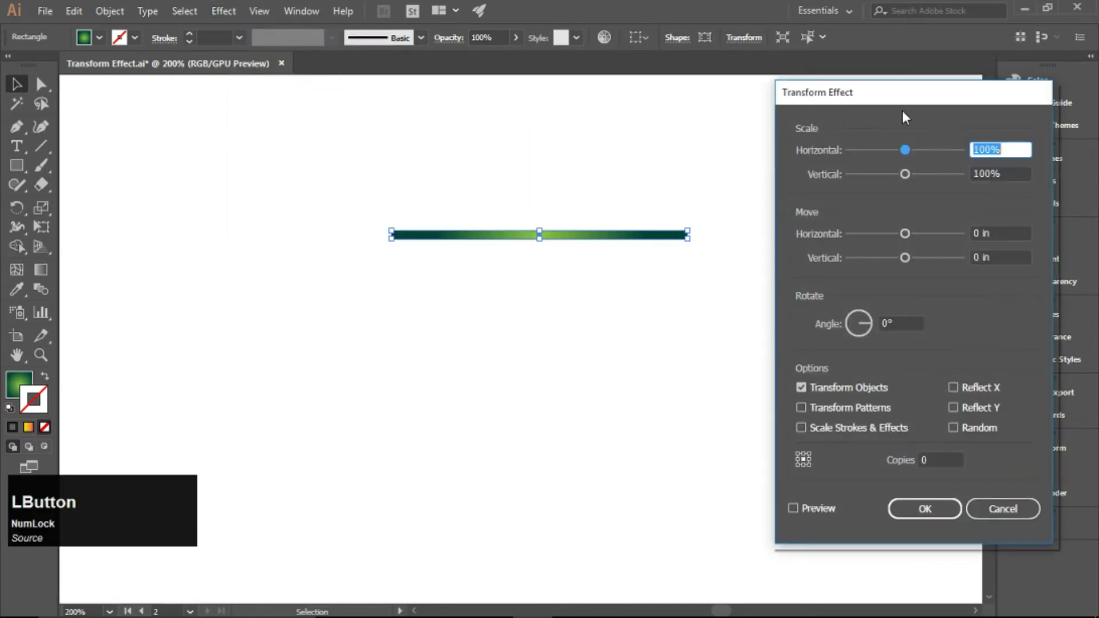
{"action": "key", "text": "KP_9"}
{"action": "key", "text": "KP_5"}
{"action": "key", "text": "Tab"}
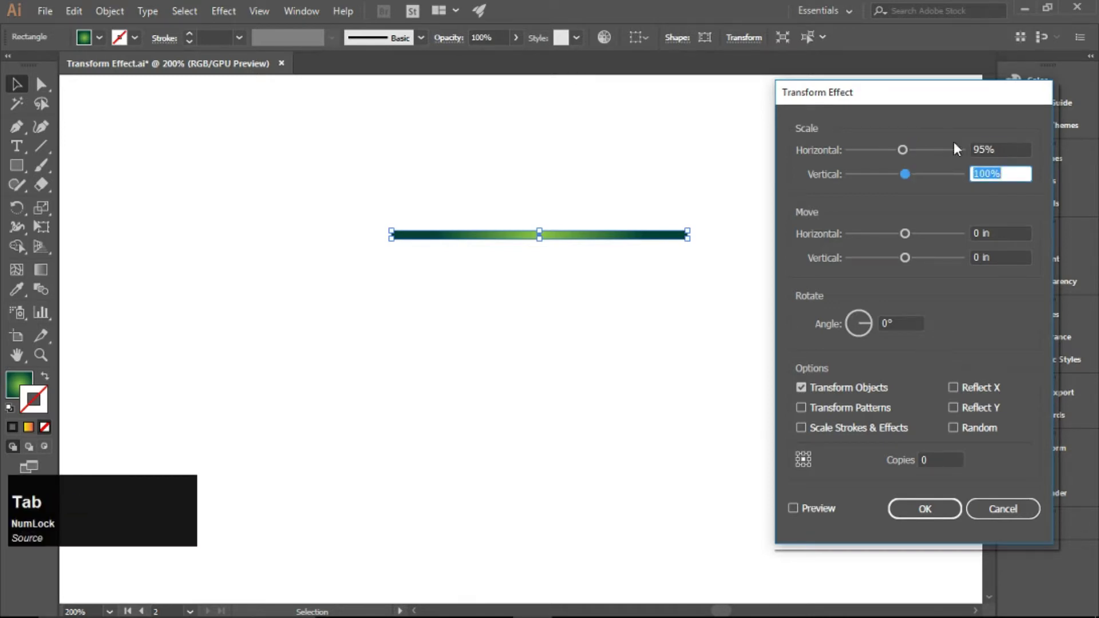
{"action": "key", "text": "KP_9"}
{"action": "key", "text": "KP_5"}
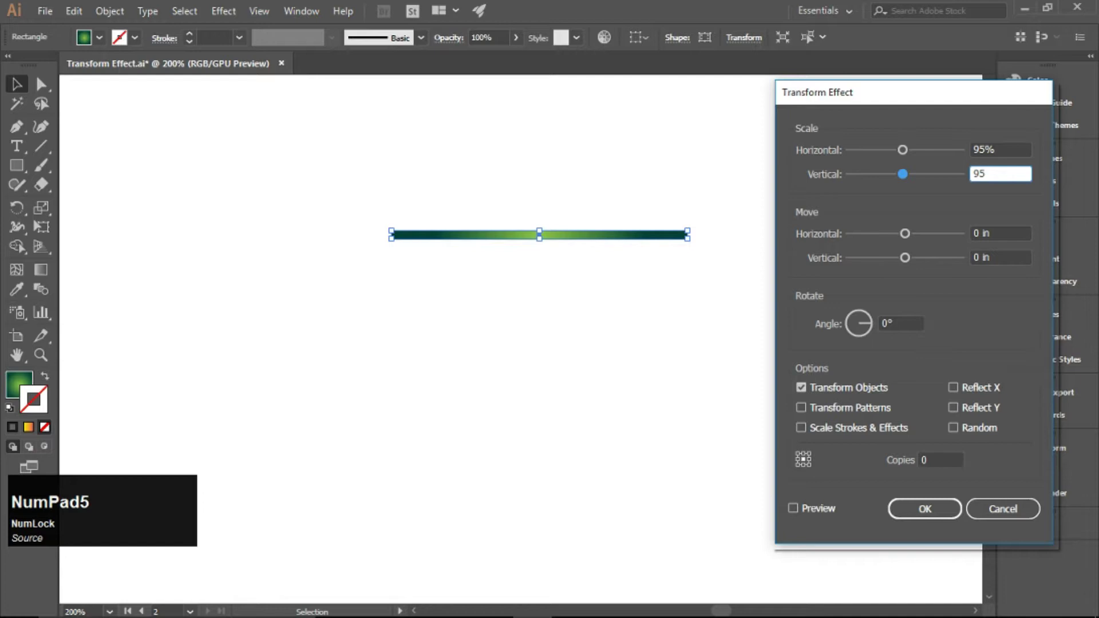
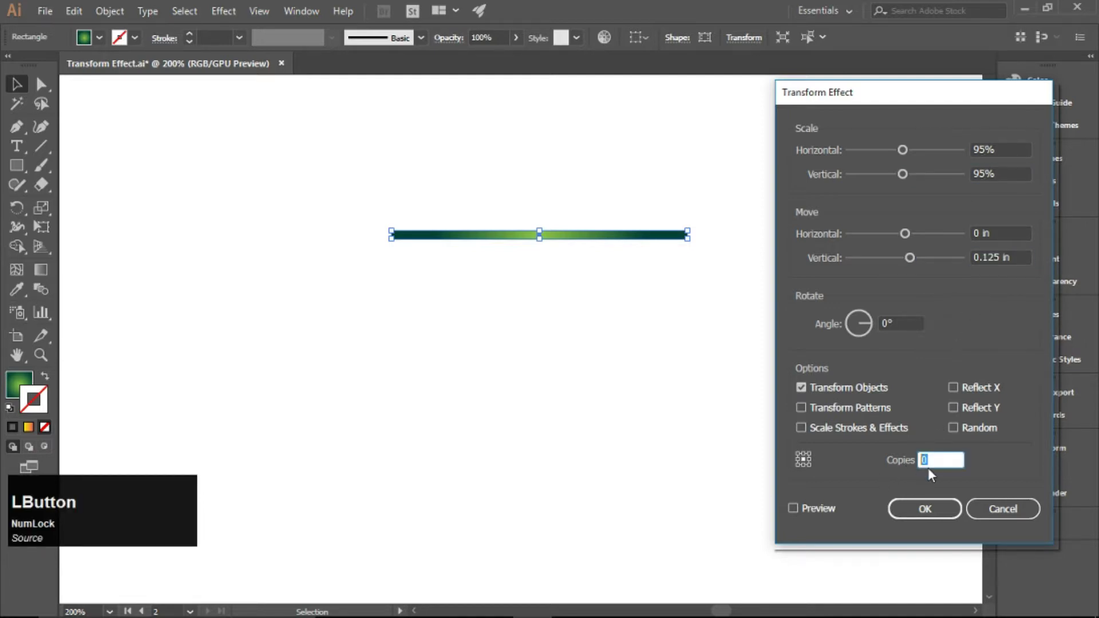
{"action": "key", "text": "KP_2"}
{"action": "key", "text": "KP_5"}
With Preview on, adjust angle to -8° and copies to 88 to fan the bar into a spiral.
{"action": "left_click", "coordinate": [832, 515]}
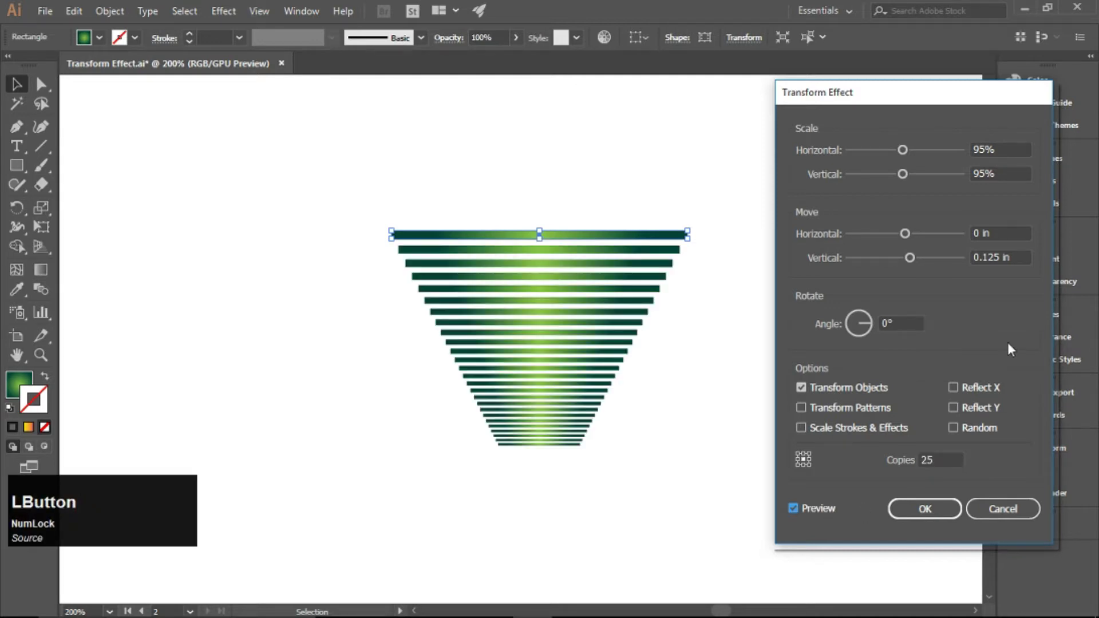
{"action": "scroll", "scroll_direction": "up", "scroll_amount": 3}
{"action": "scroll", "scroll_direction": "down", "scroll_amount": 3}
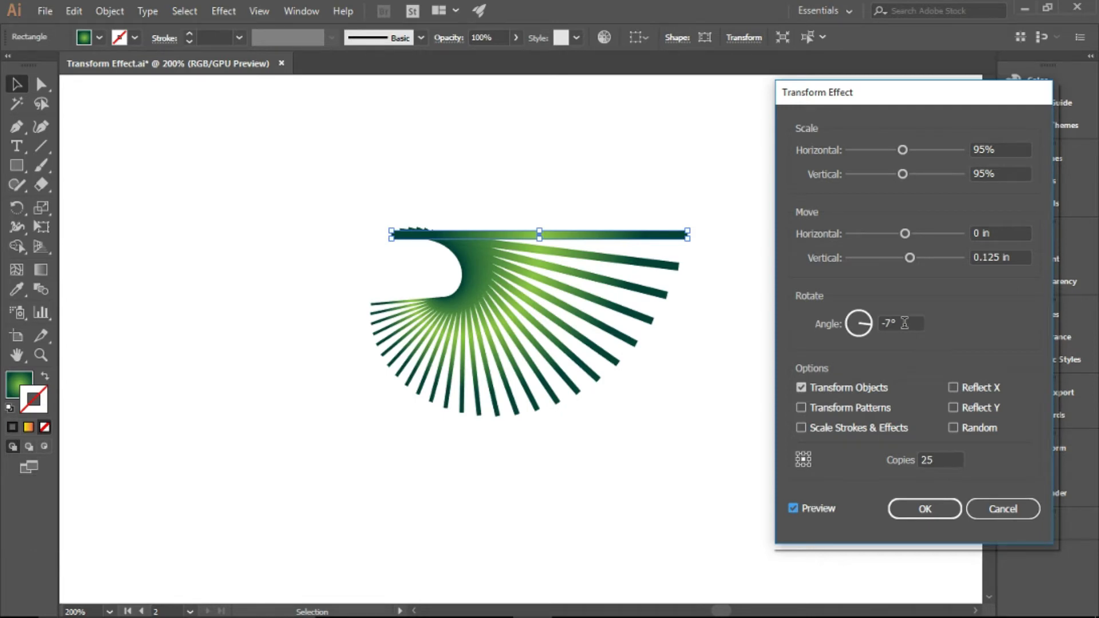
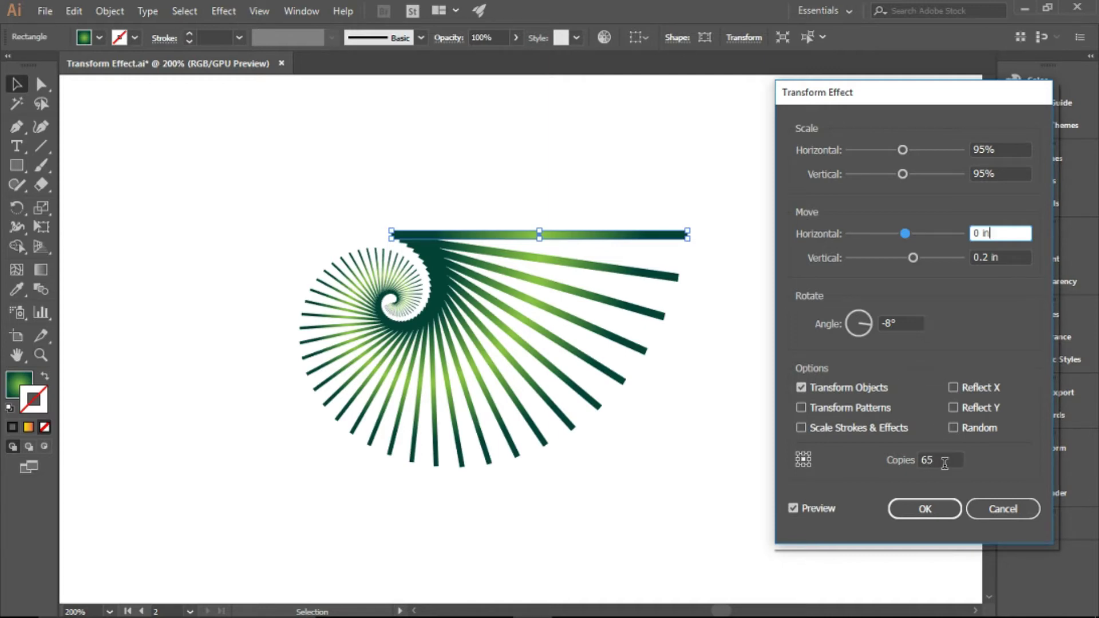
{"action": "scroll", "scroll_direction": "up", "scroll_amount": 3}
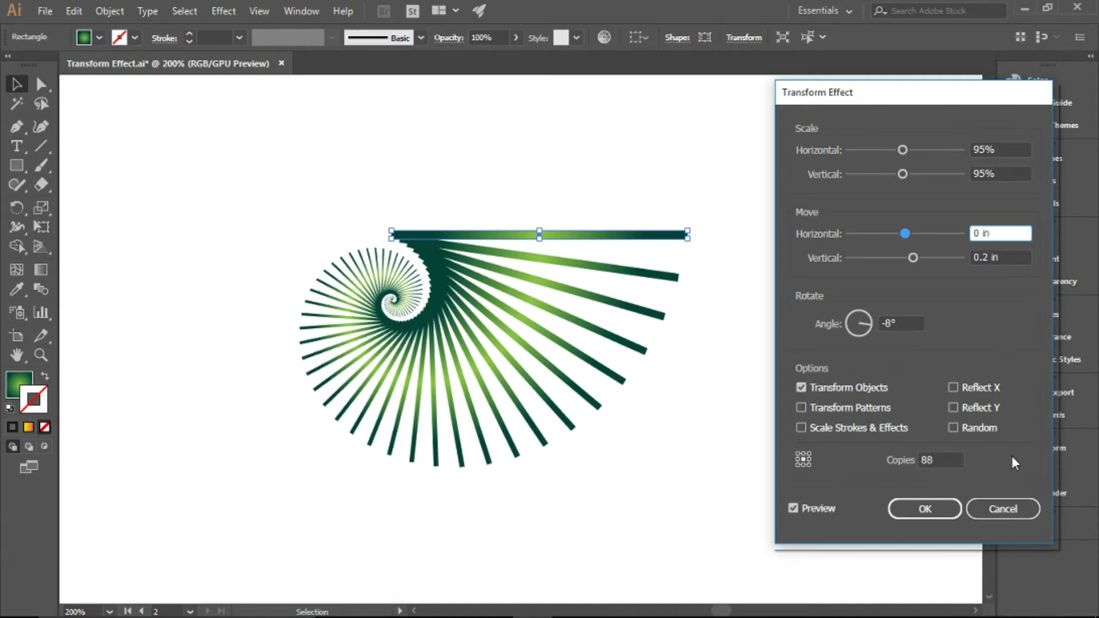
Apply the bar's transform effect and switch to the Polygon Tool.
{"action": "left_click", "coordinate": [926, 511]}
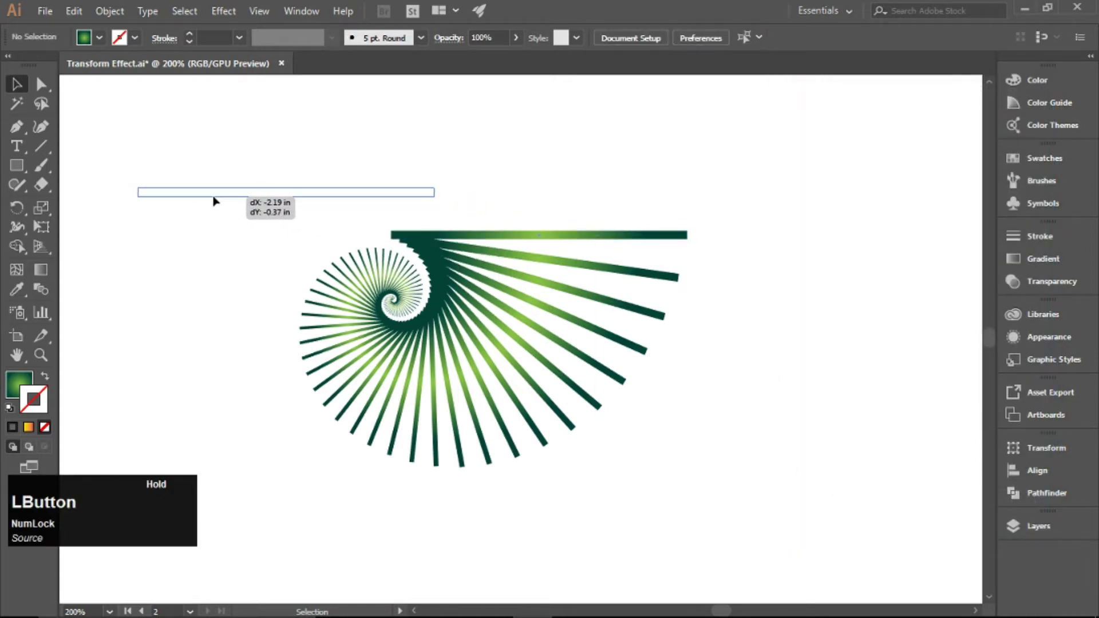
{"action": "left_click", "coordinate": [28, 175]}
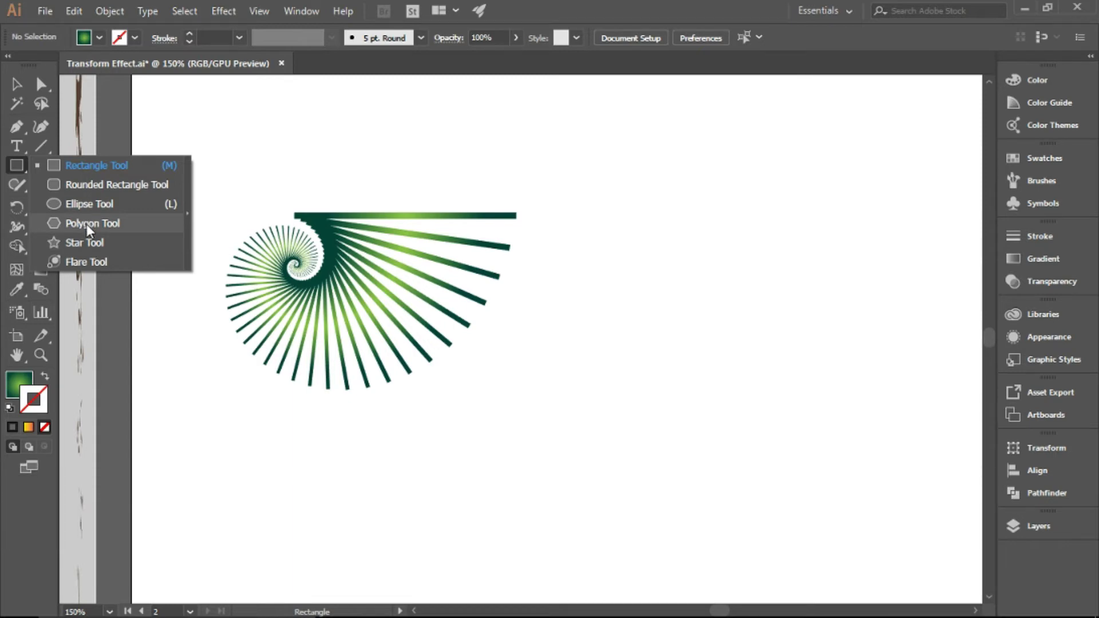
{"action": "left_click", "coordinate": [91, 230]}
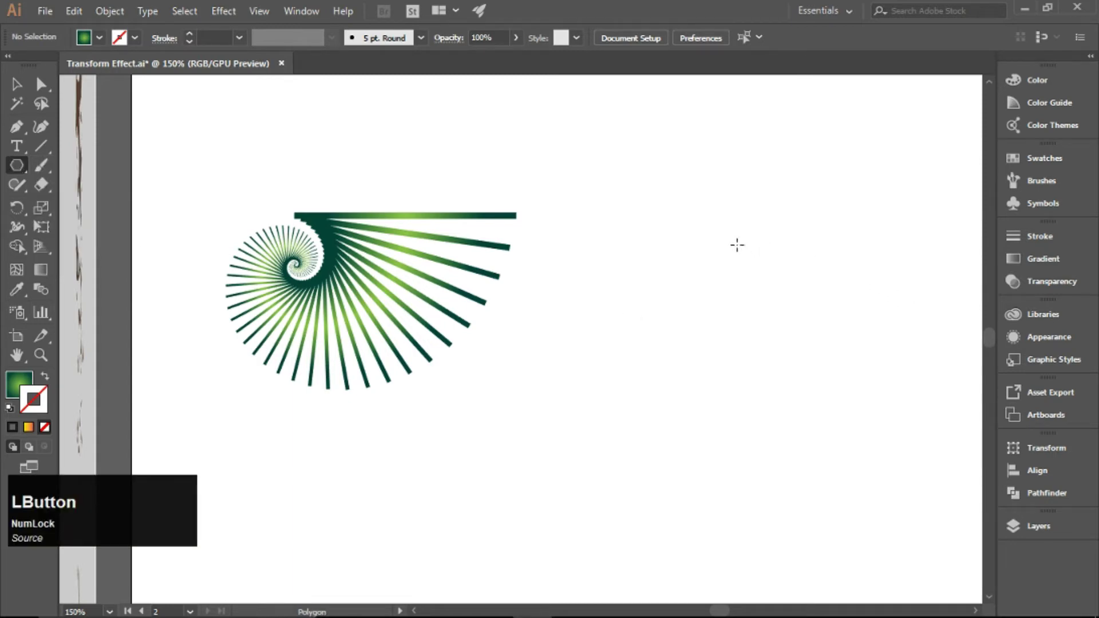
Draw a three-sided polygon beside the spiral filled with the green gradient.
{"action": "key", "text": "Up"}
{"action": "key", "text": "Down"}
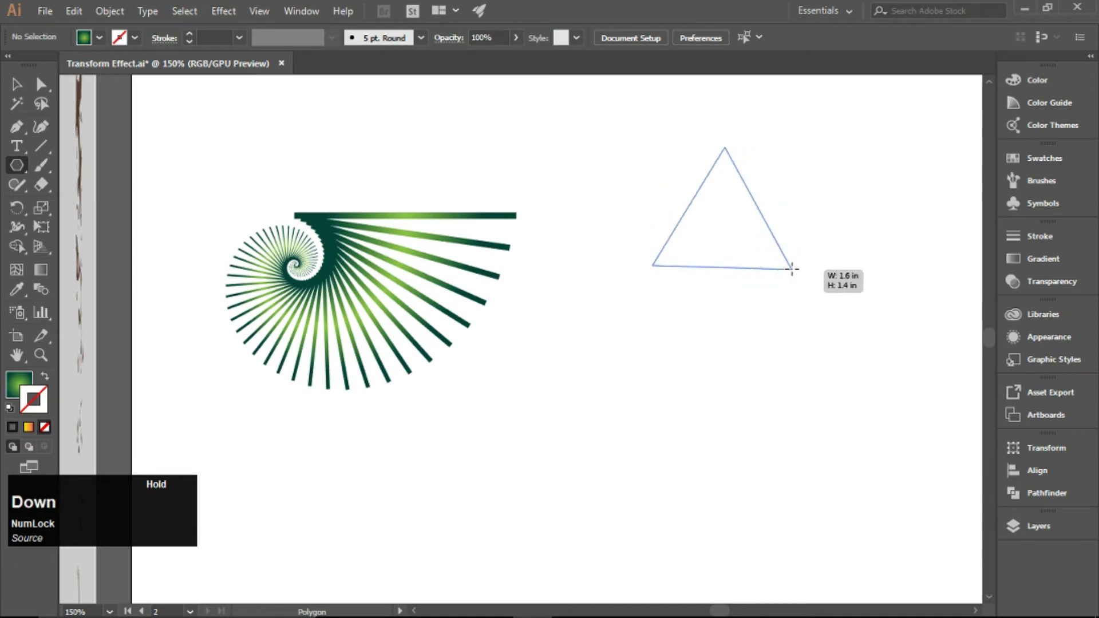
{"action": "key", "text": "shift+Num_Lock"}
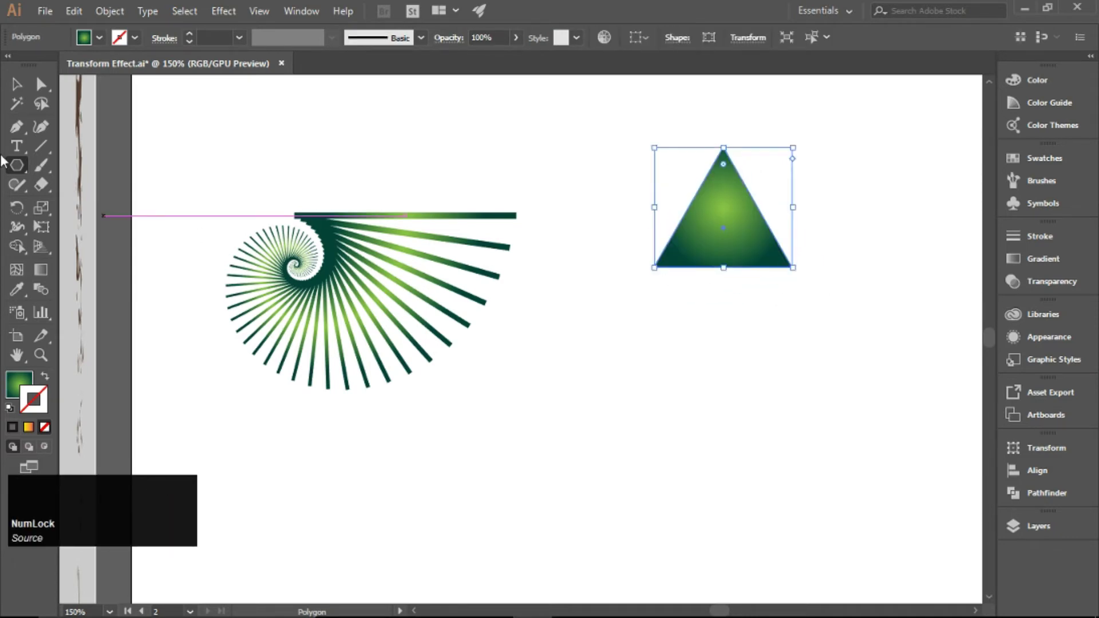
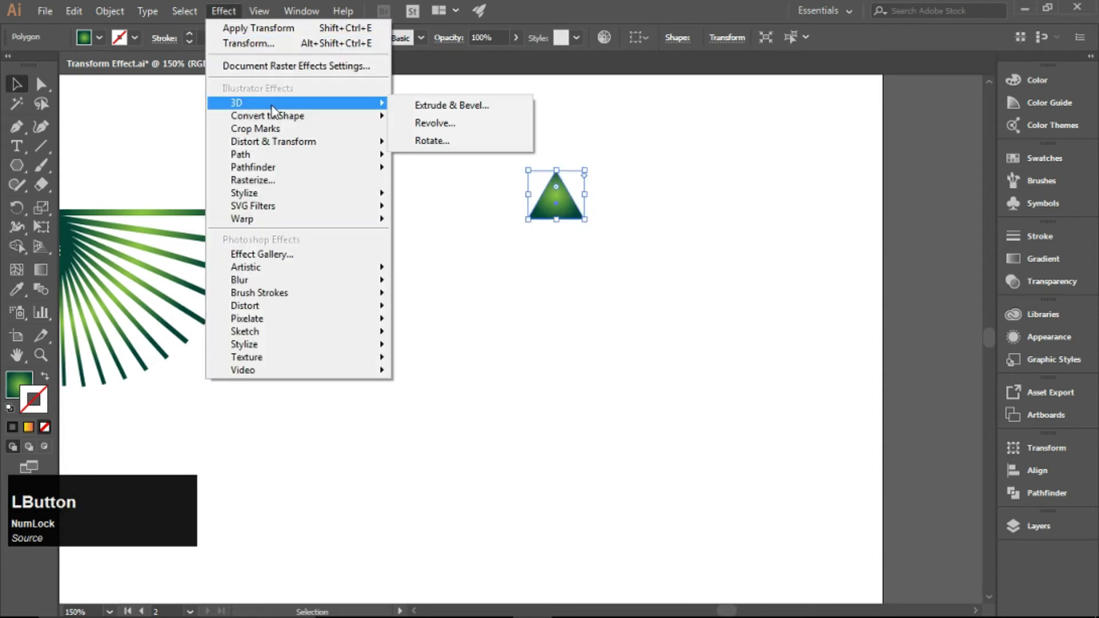
Add a Transform effect to the triangle with scale 95% and vertical move 0.25 in.
{"action": "left_click", "coordinate": [282, 145]}
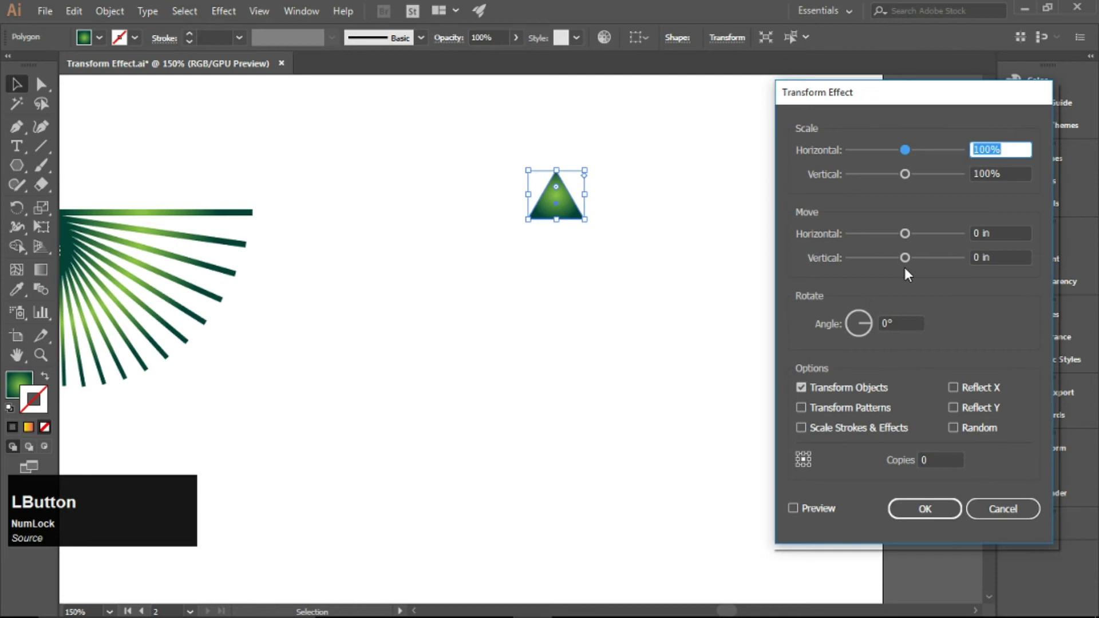
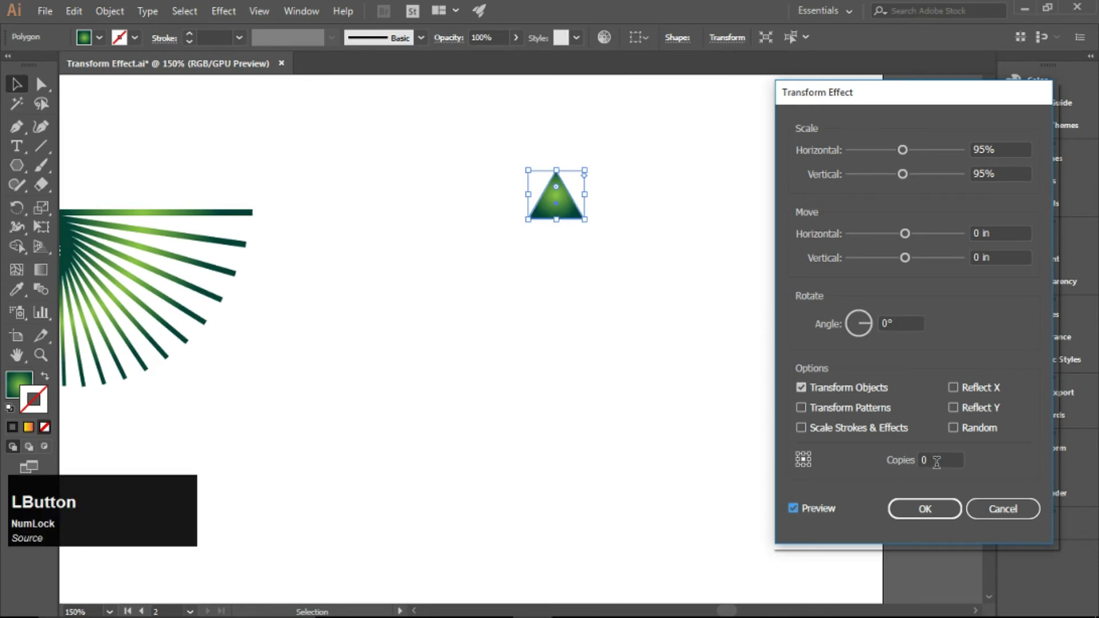
{"action": "scroll", "scroll_direction": "up", "scroll_amount": 3}
{"action": "left_click", "coordinate": [941, 460]}
{"action": "scroll", "scroll_direction": "up", "scroll_amount": 3}
{"action": "scroll", "scroll_direction": "down", "scroll_amount": 3}
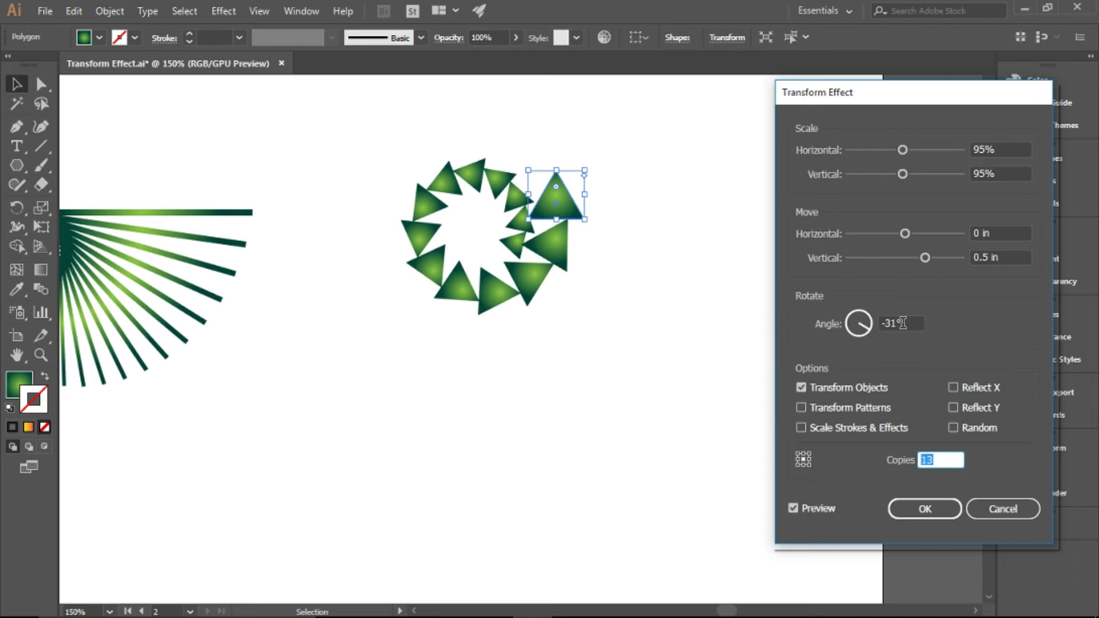
{"action": "scroll", "scroll_direction": "up", "scroll_amount": 3}
{"action": "scroll", "scroll_direction": "up", "scroll_amount": 3}
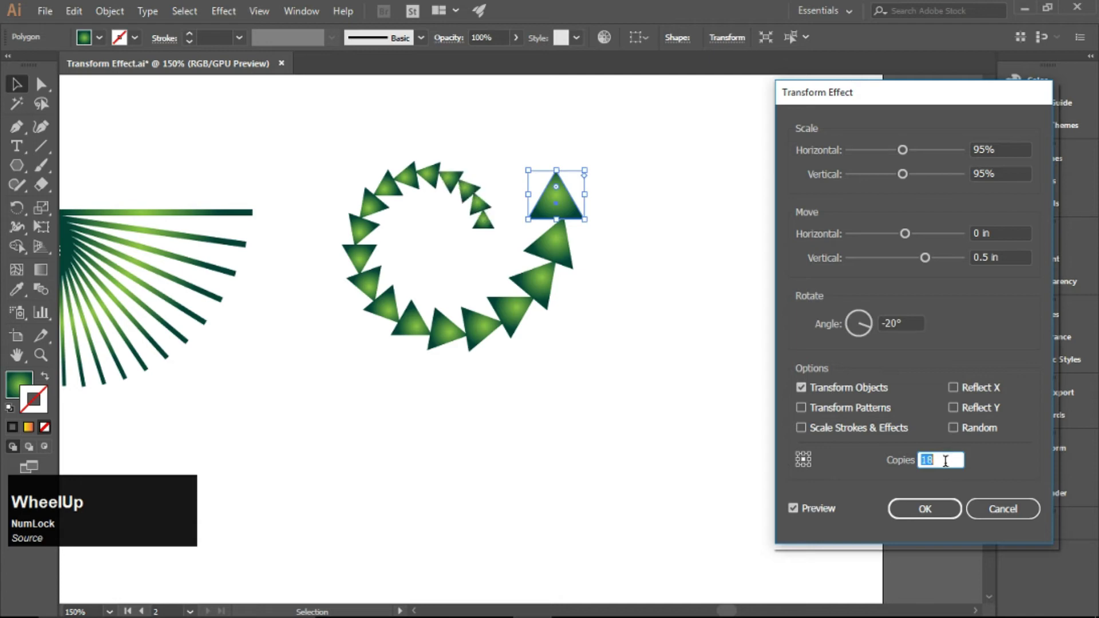
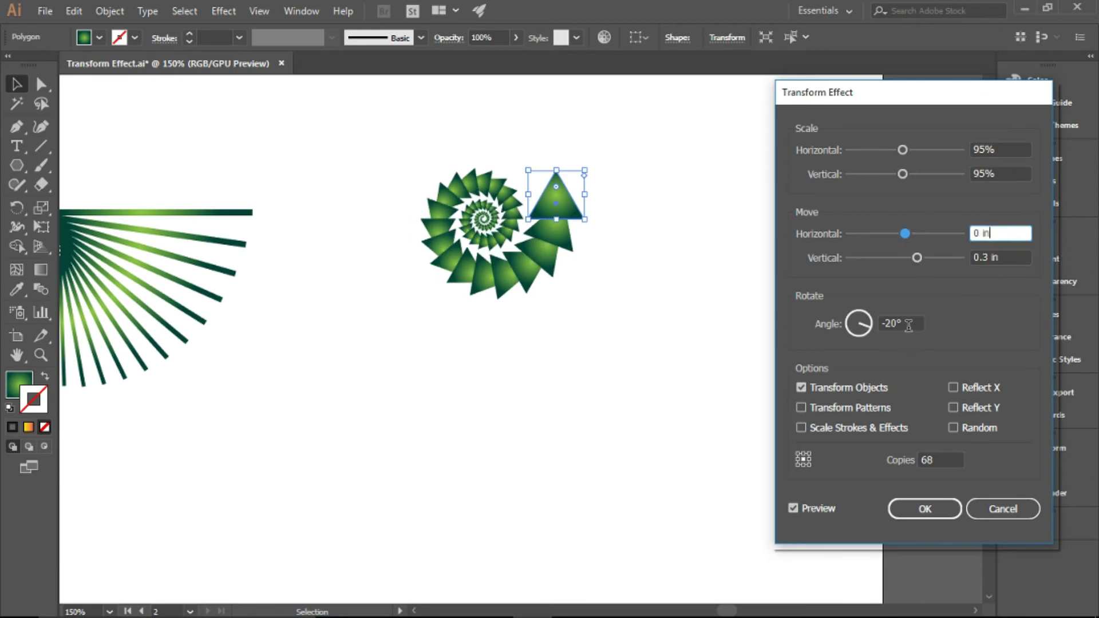
Set angle -11° and 75 copies, apply the effect and select the resulting triangle spiral.
{"action": "scroll", "scroll_direction": "up", "scroll_amount": 3}
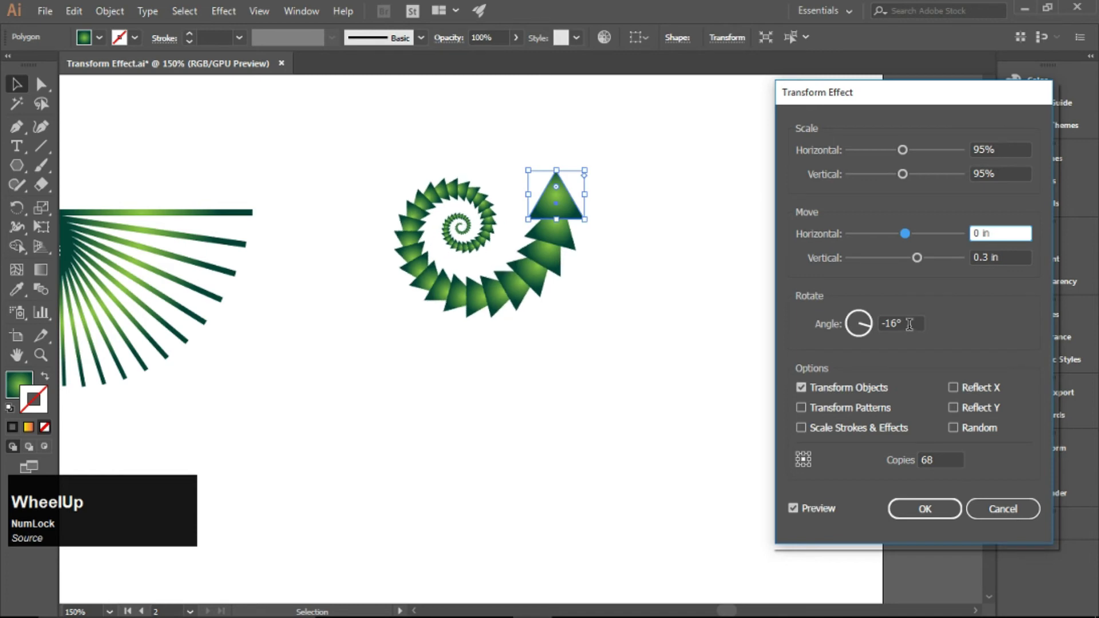
{"action": "scroll", "scroll_direction": "up", "scroll_amount": 3}
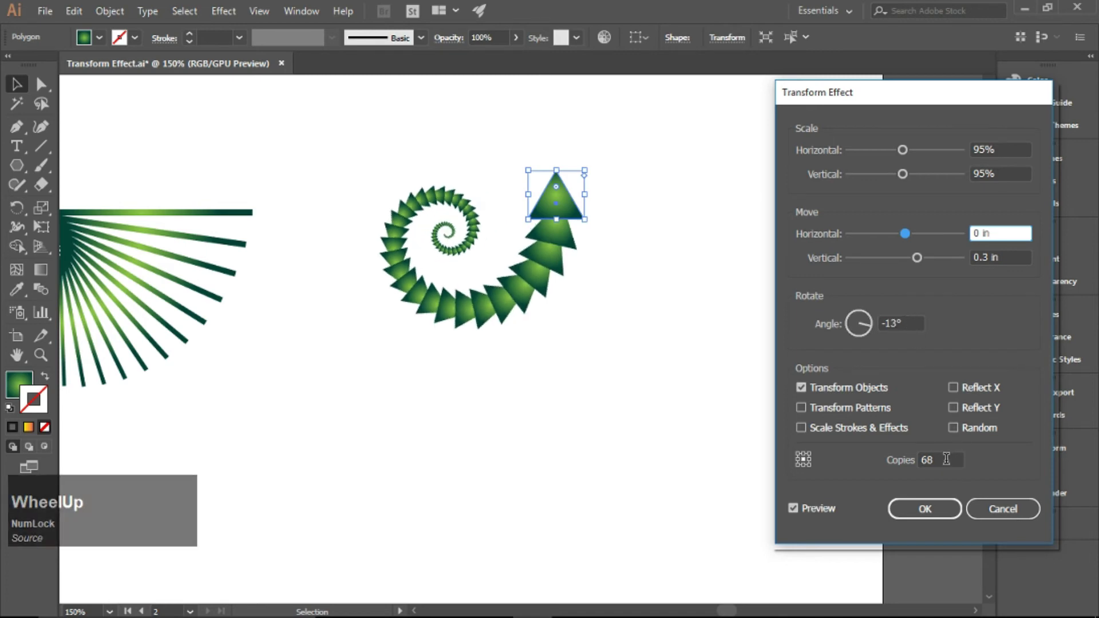
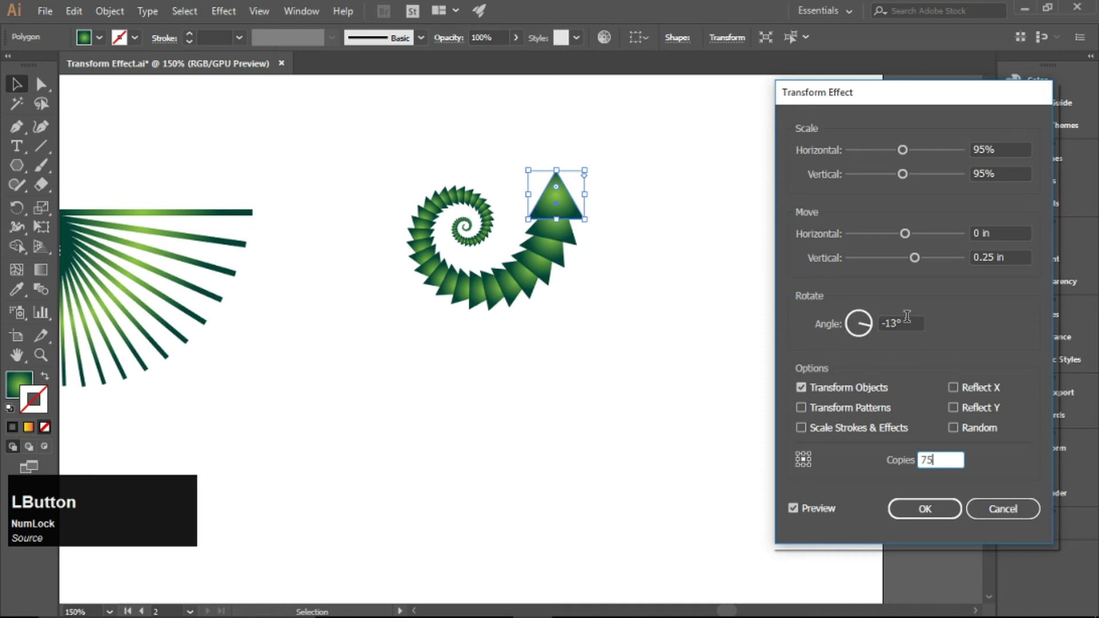
{"action": "scroll", "scroll_direction": "up", "scroll_amount": 3}
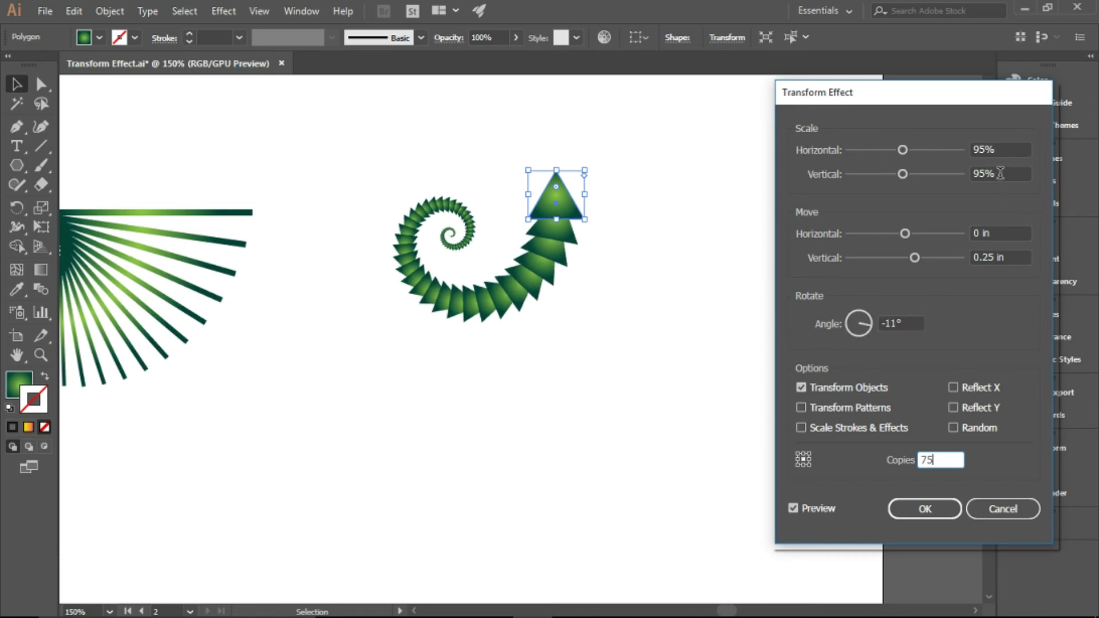
{"action": "left_click", "coordinate": [932, 517]}
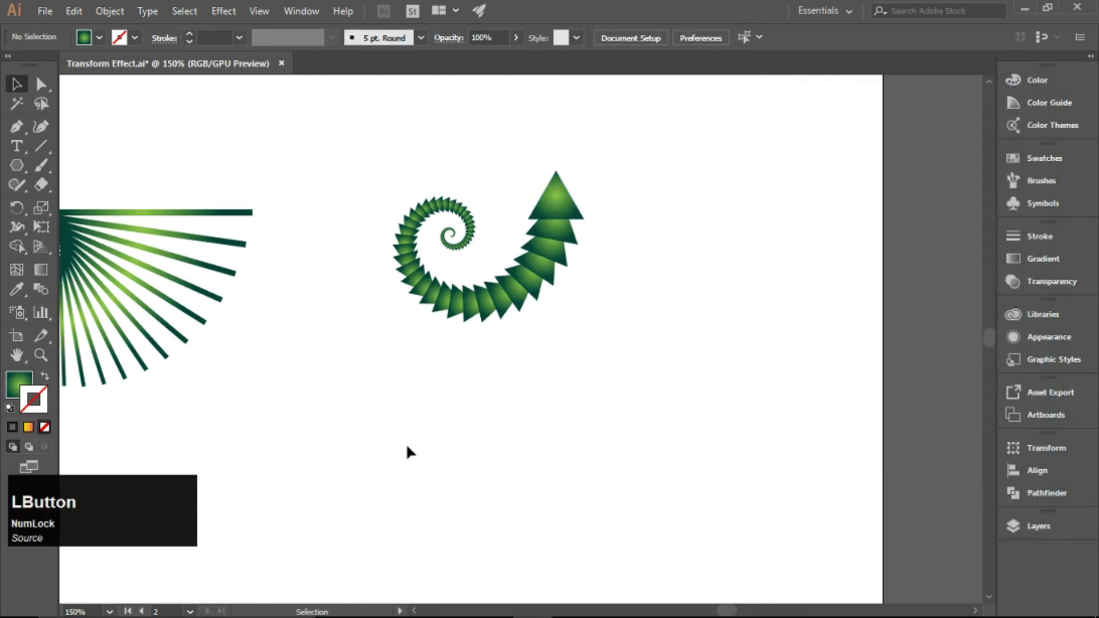
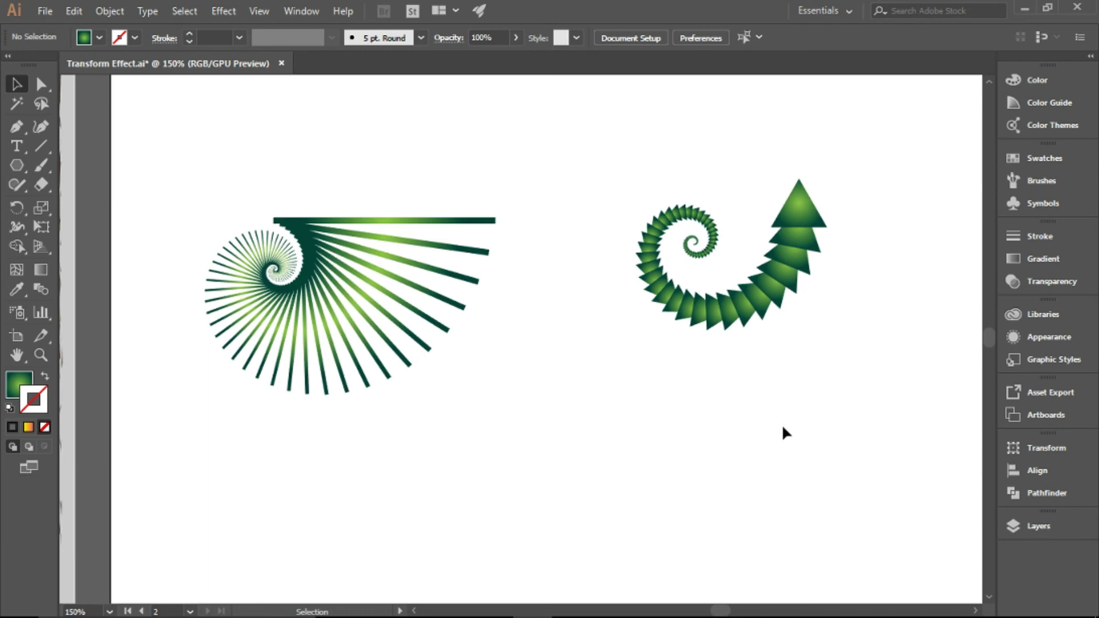
{"action": "left_click", "coordinate": [809, 214]}
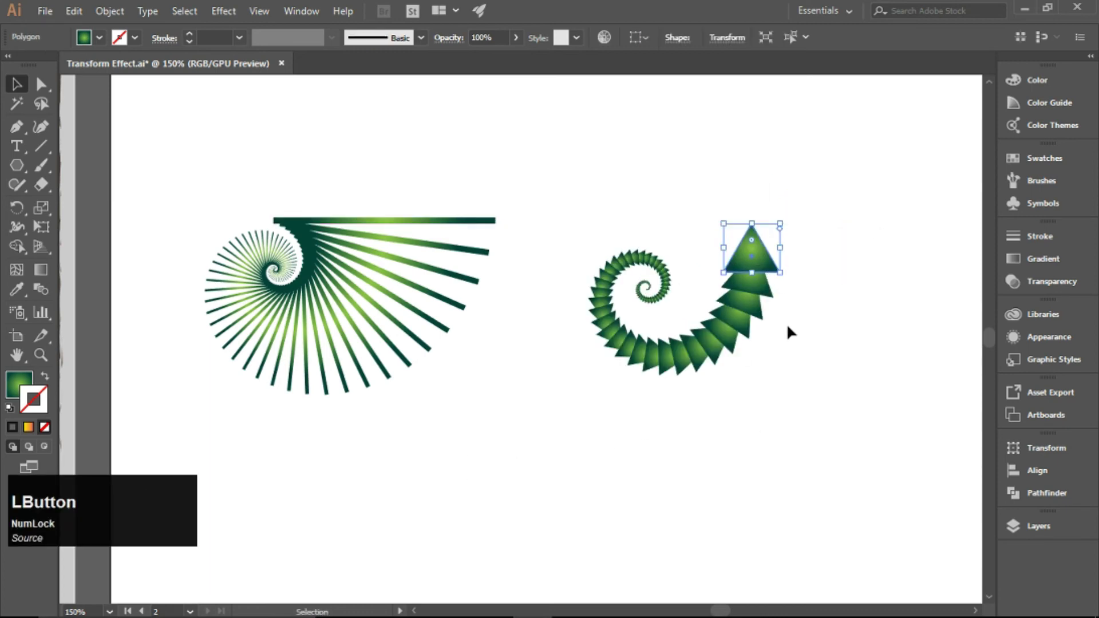